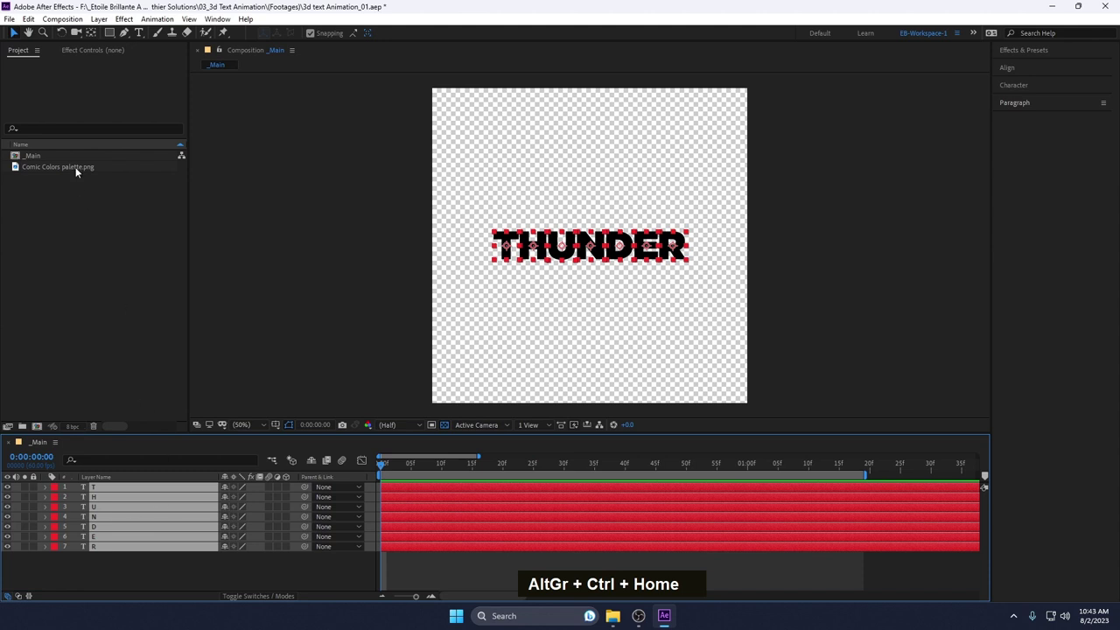
# - Preview Comic Colors palette.png and reach the composition's 3D Renderer settings
pyautogui.doubleClick(165, 565)
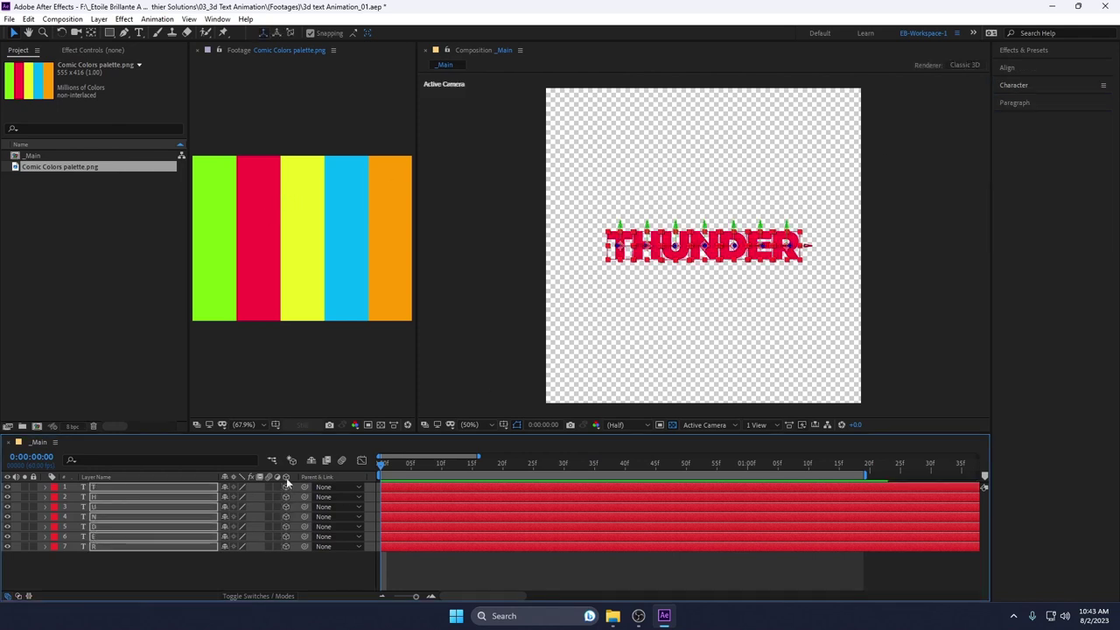
pyautogui.scroll(3)
# - Switch the renderer to CINEMA 4D and give the T letter an extrusion depth of 80
pyautogui.doubleClick(103, 492)
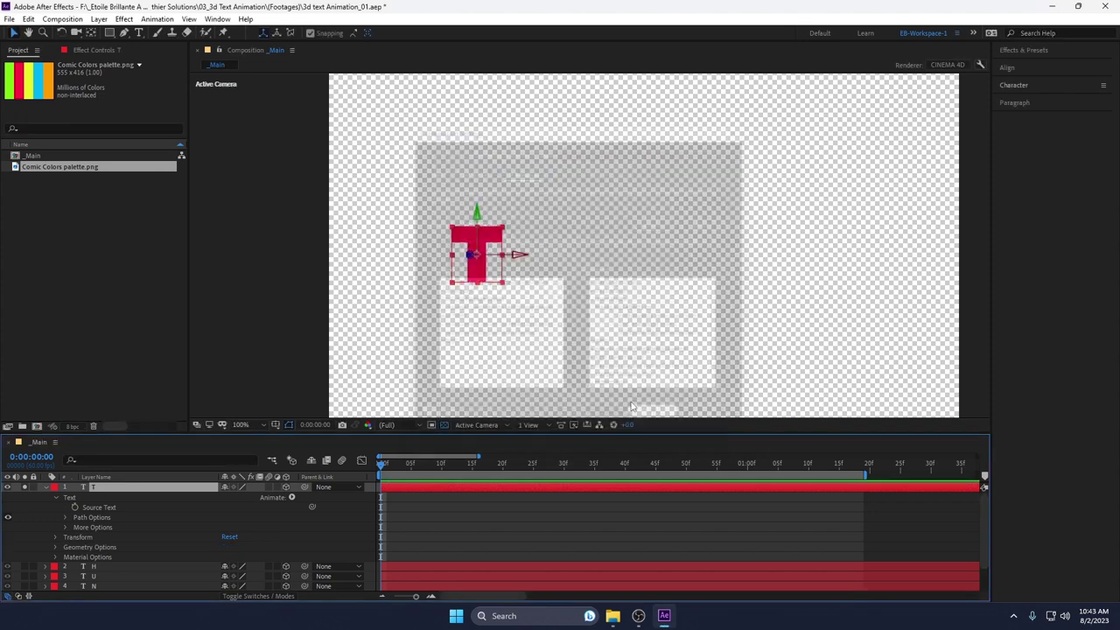
pyautogui.scroll(3)
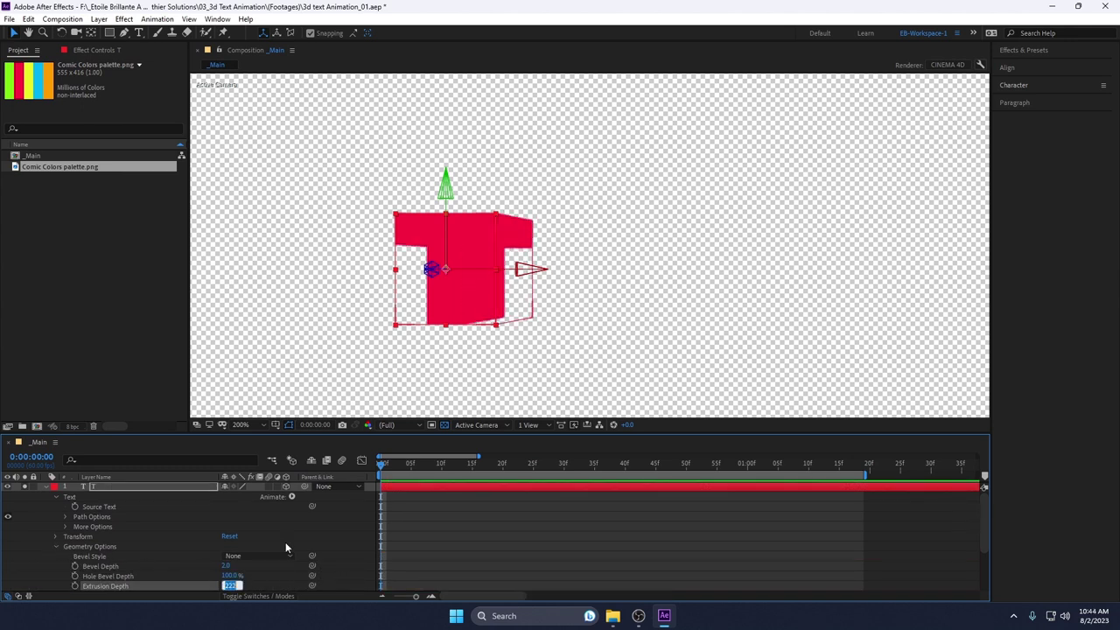
pyautogui.write('80')
pyautogui.press('Return')
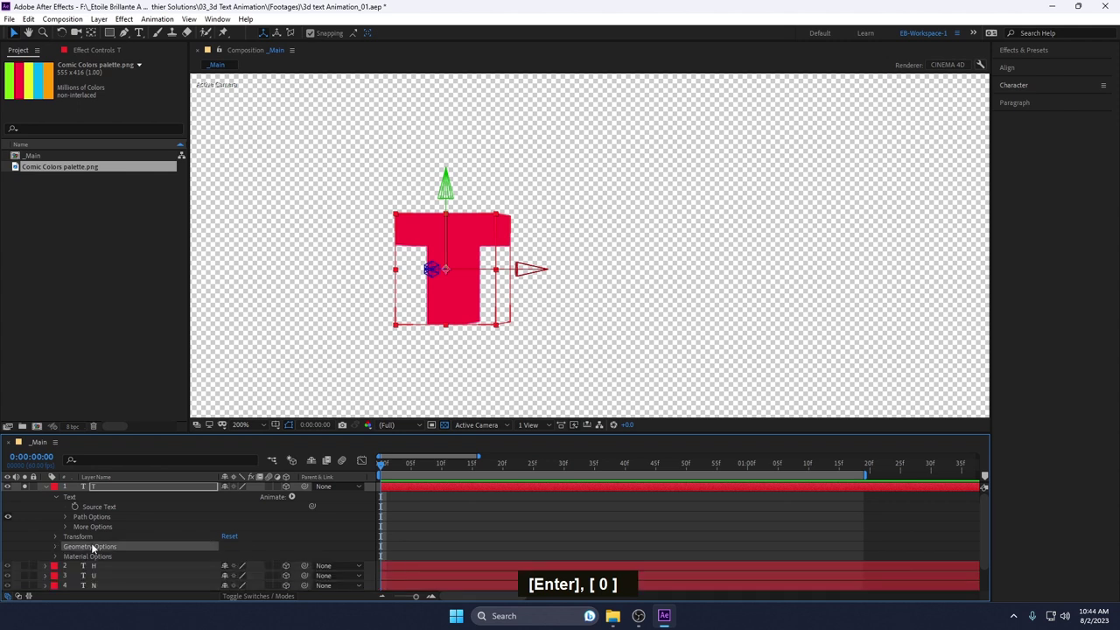
# - Copy T's extrusion setting onto the other THUNDER letters and add a Side Color animator
pyautogui.press('ctrl+c')
pyautogui.doubleClick(23, 486)
pyautogui.click(106, 552)
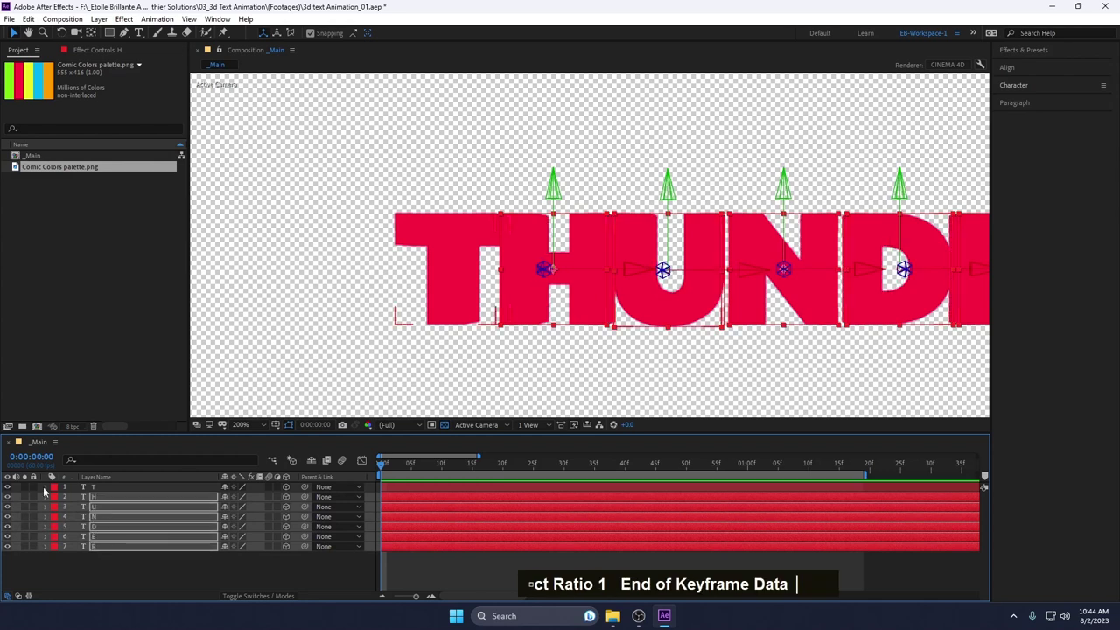
pyautogui.write('ct Ratio 1   End of Keyframe')
# - Set T's side colour to black #000000 and paste Animator 1 onto layers H through R
pyautogui.doubleClick(74, 503)
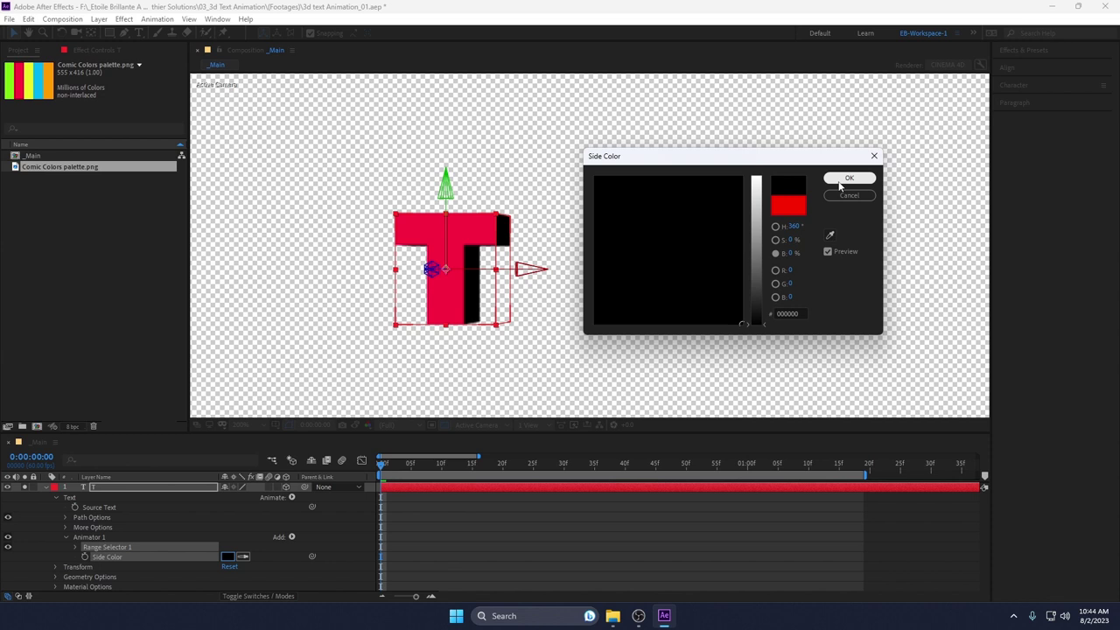
pyautogui.doubleClick(95, 540)
pyautogui.press('ctrl+c')
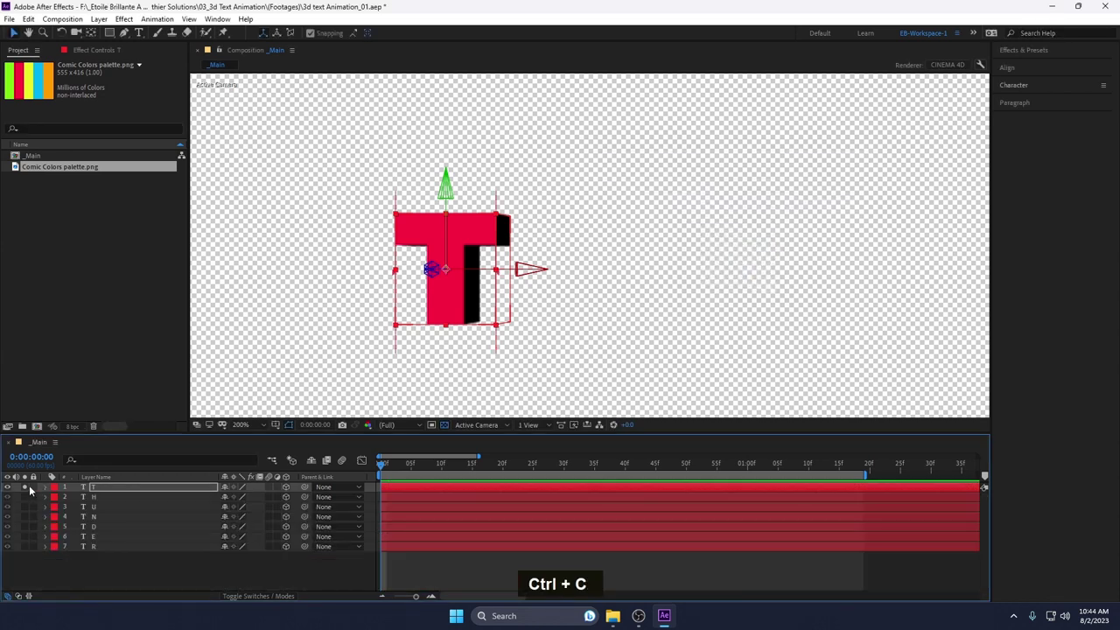
pyautogui.click(100, 551)
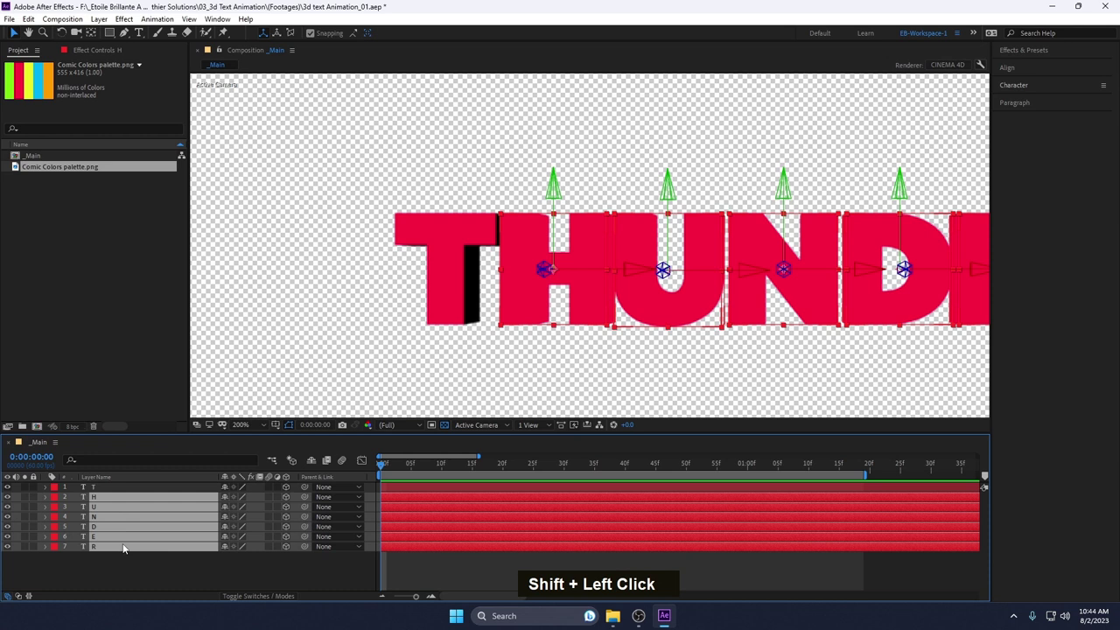
# - Pre-compose the T, H, U and N letters into precomps named t, h, u, n
pyautogui.write('ct Ratio 1   End of Keyframe')
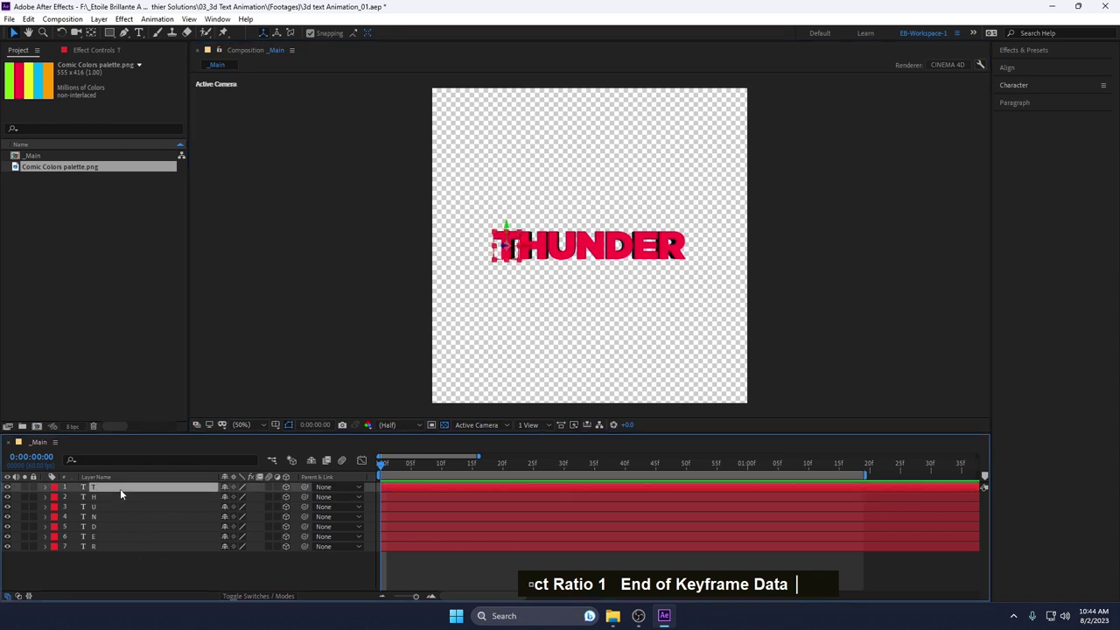
pyautogui.press('ctrl+shift+c')
pyautogui.write('t')
pyautogui.press('Return')
pyautogui.press('ctrl+shift+c')
pyautogui.write('h|')
pyautogui.press('ctrl+shift+c')
pyautogui.press('Return')
pyautogui.press('ctrl+shift+c')
pyautogui.write('n|')
pyautogui.press('Return')
pyautogui.press('BackSpace')
# - Pre-compose the D, E and R letters likewise and make the precomps 3D with collapsed transforms
pyautogui.press('ctrl+shift+c')
pyautogui.write('d|')
pyautogui.press('ctrl+shift+c')
pyautogui.write('e|')
pyautogui.press('Return')
pyautogui.press('ctrl+shift+c')
pyautogui.press('Return')
pyautogui.scroll(3)
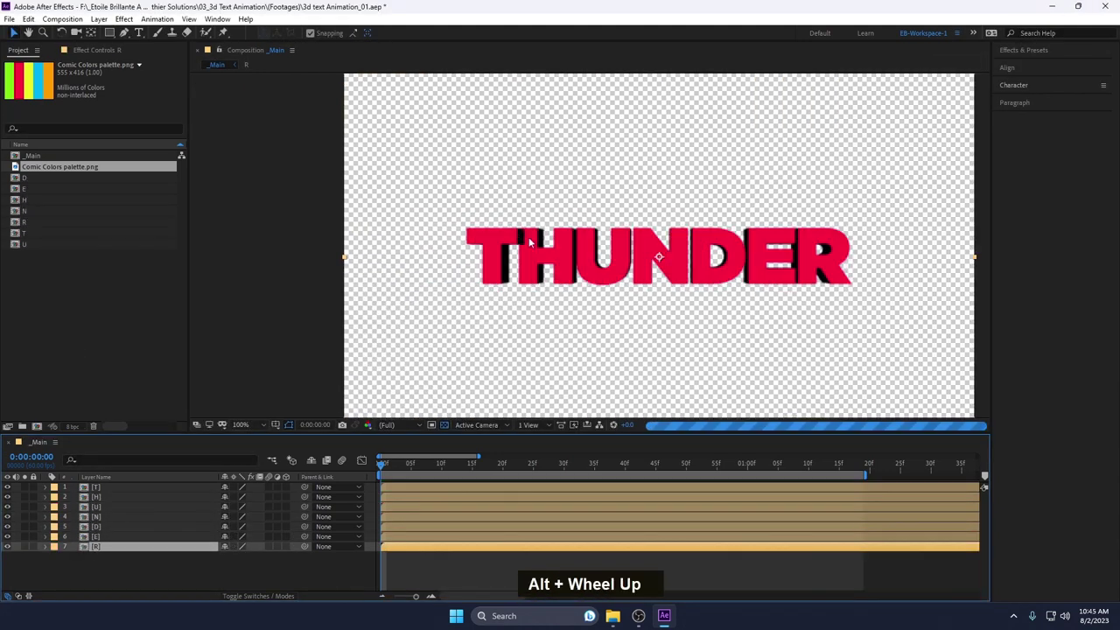
pyautogui.write('?|')
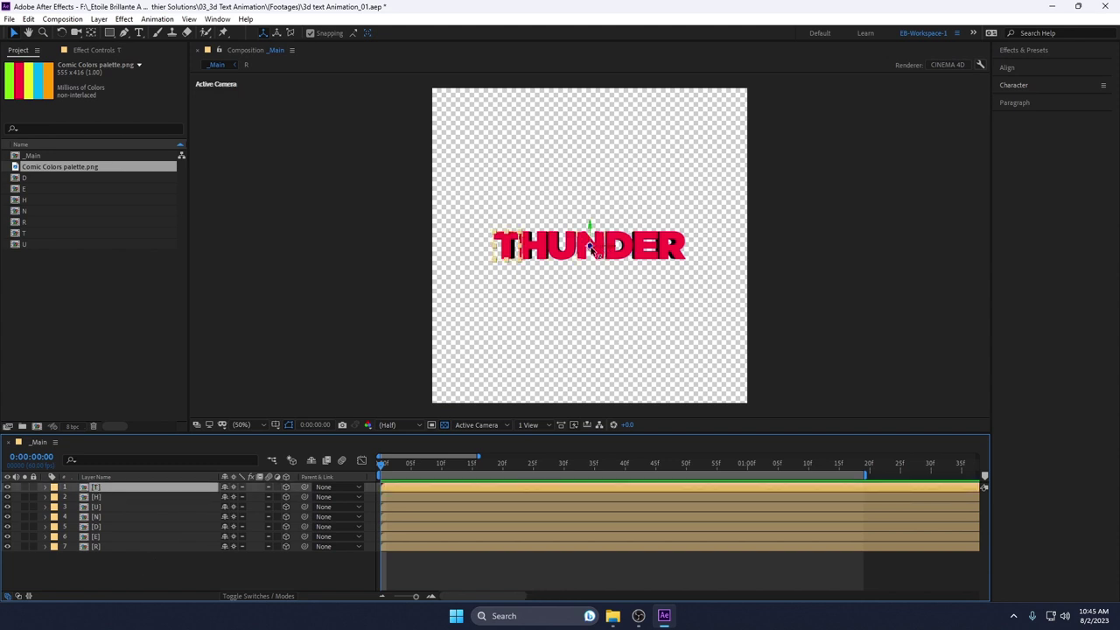
# - Centre the T and H precomps' anchor points on their letters with the Pan Behind tool
pyautogui.scroll(3)
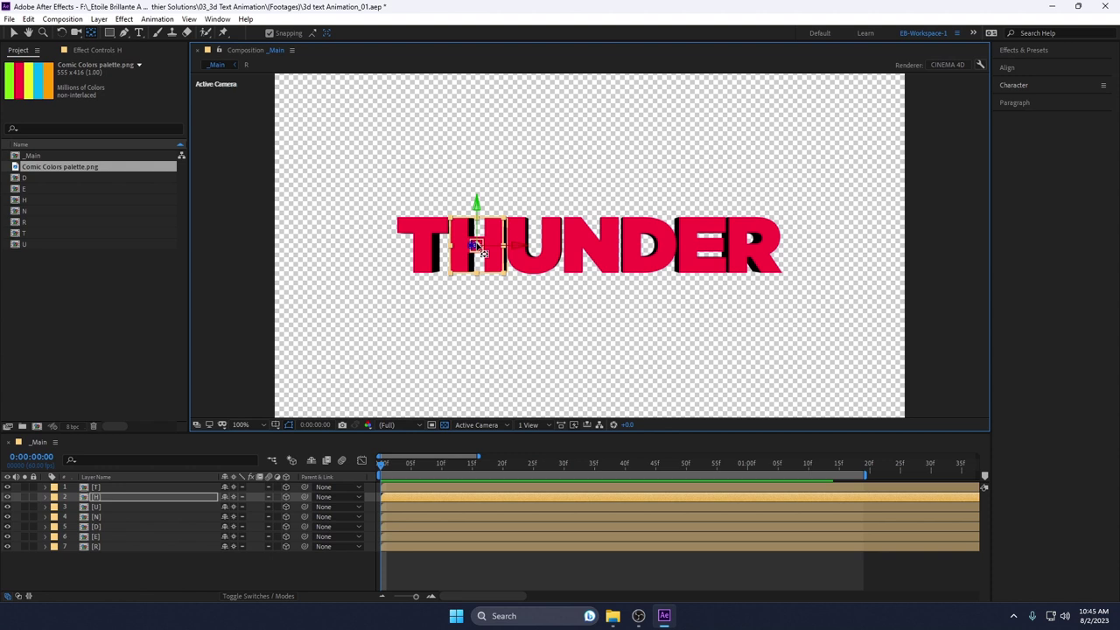
pyautogui.doubleClick(273, 38)
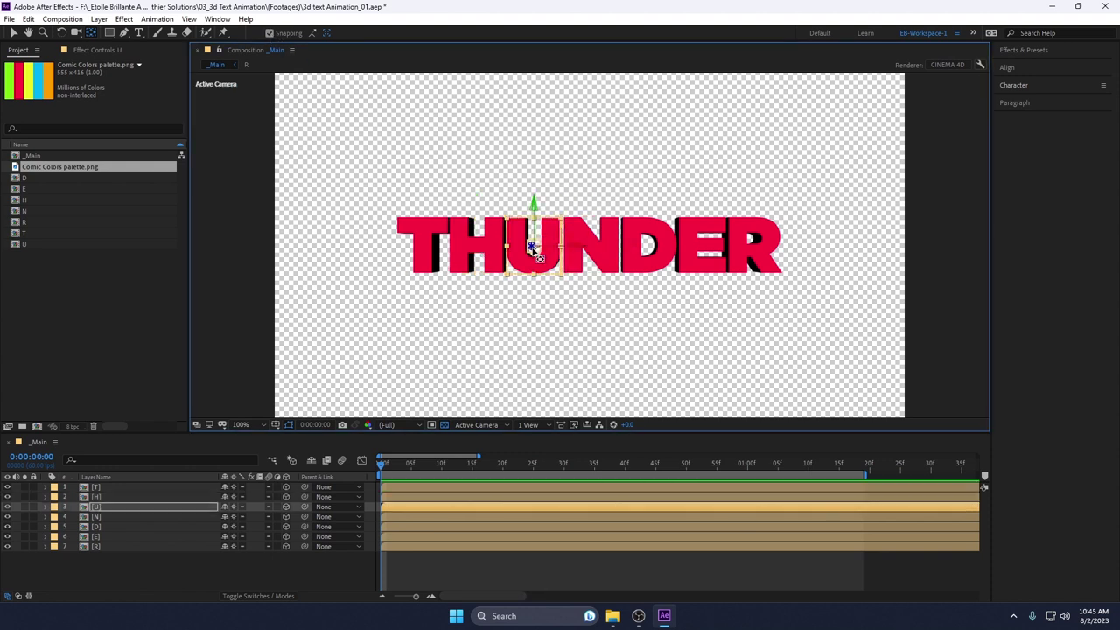
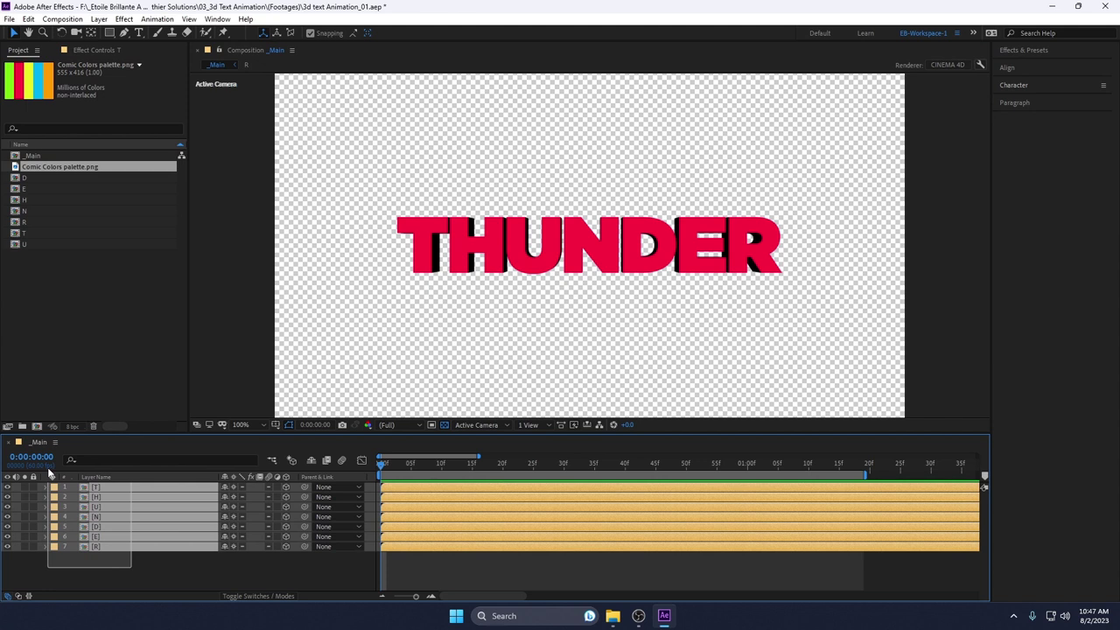
# - Reveal rotation, test an X Rotation tilt on the letters and revert it to 0
pyautogui.write('r')
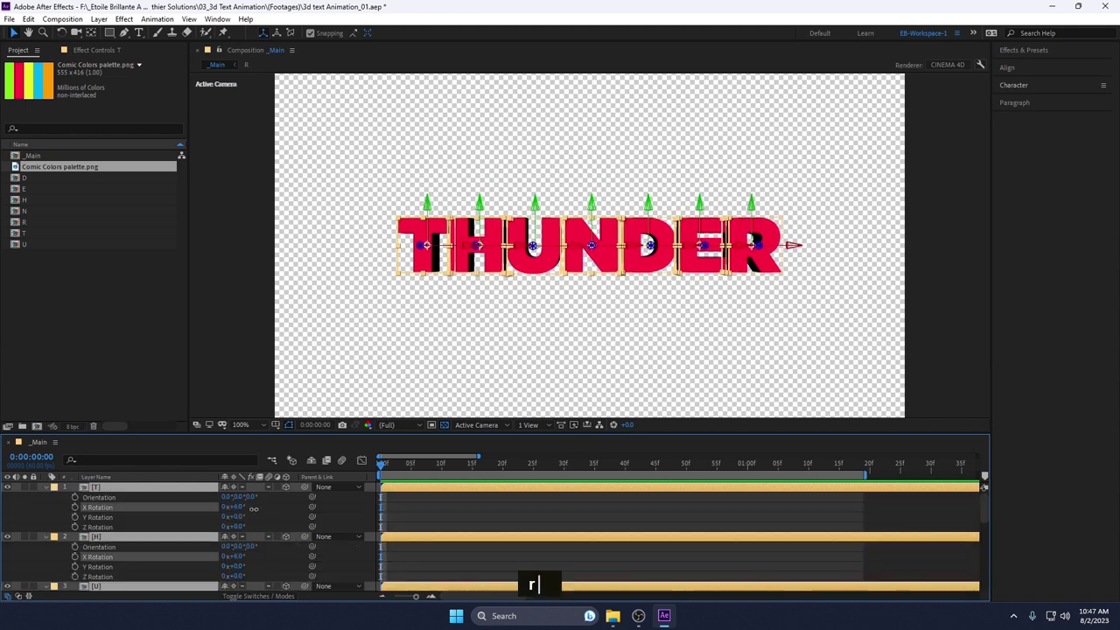
pyautogui.write('|')
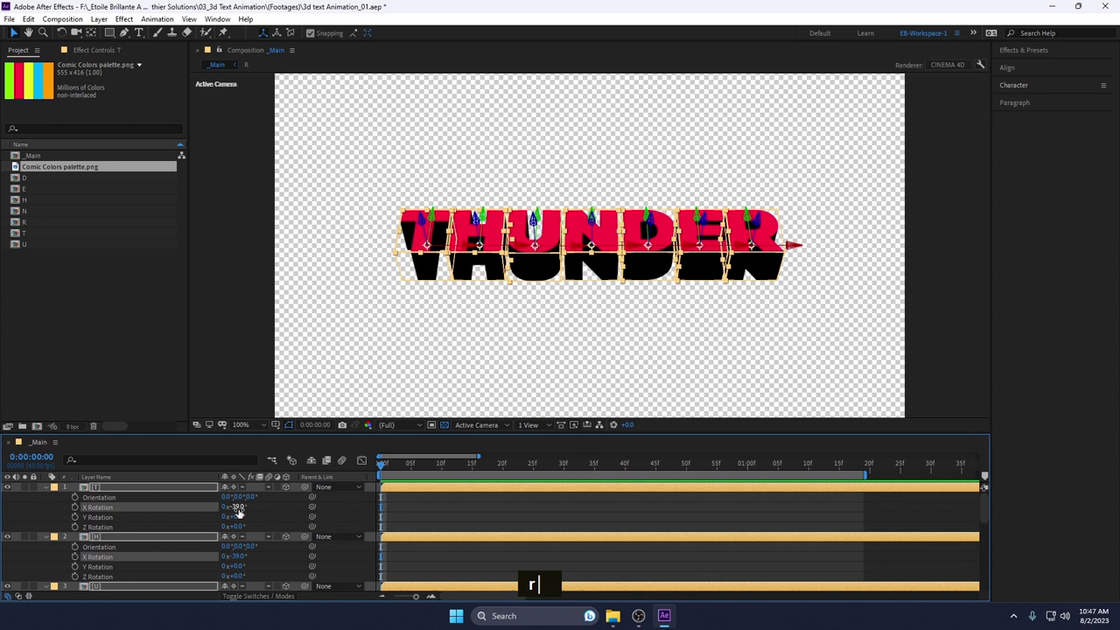
pyautogui.press('Return')
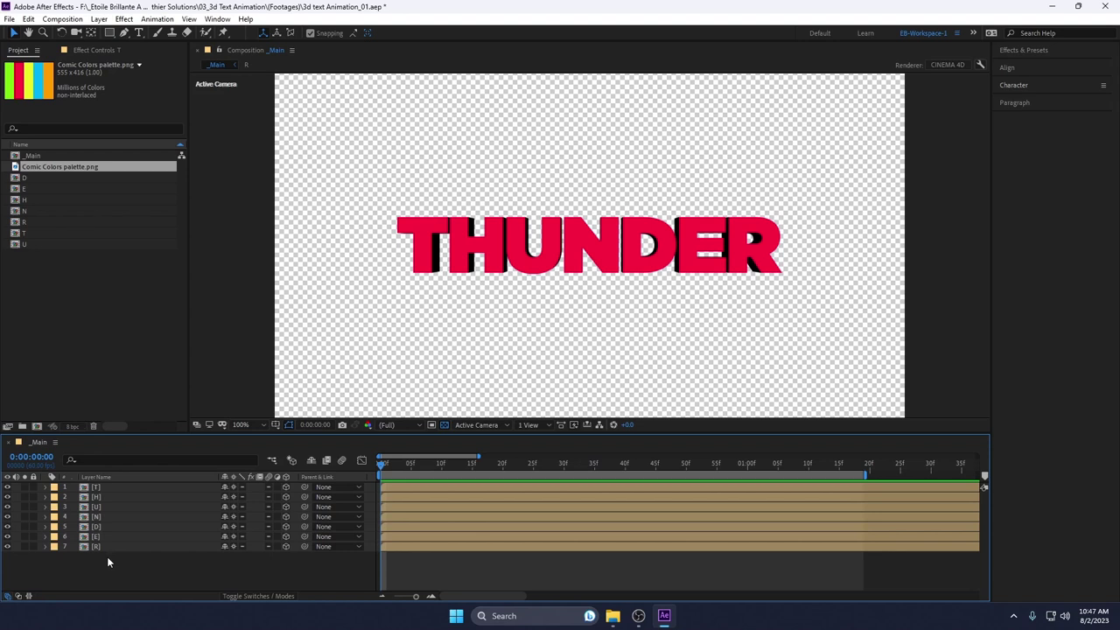
# - Collapse the letter layers and solo T so only it shows in the composition
pyautogui.press('shift+Right')
pyautogui.click(98, 501)
pyautogui.press('shift+Right')
pyautogui.click(99, 512)
pyautogui.press('shift+Right')
pyautogui.click(103, 520)
pyautogui.press('shift+Right')
pyautogui.click(104, 531)
pyautogui.press('shift+Right')
pyautogui.click(104, 539)
pyautogui.press('shift+Right')
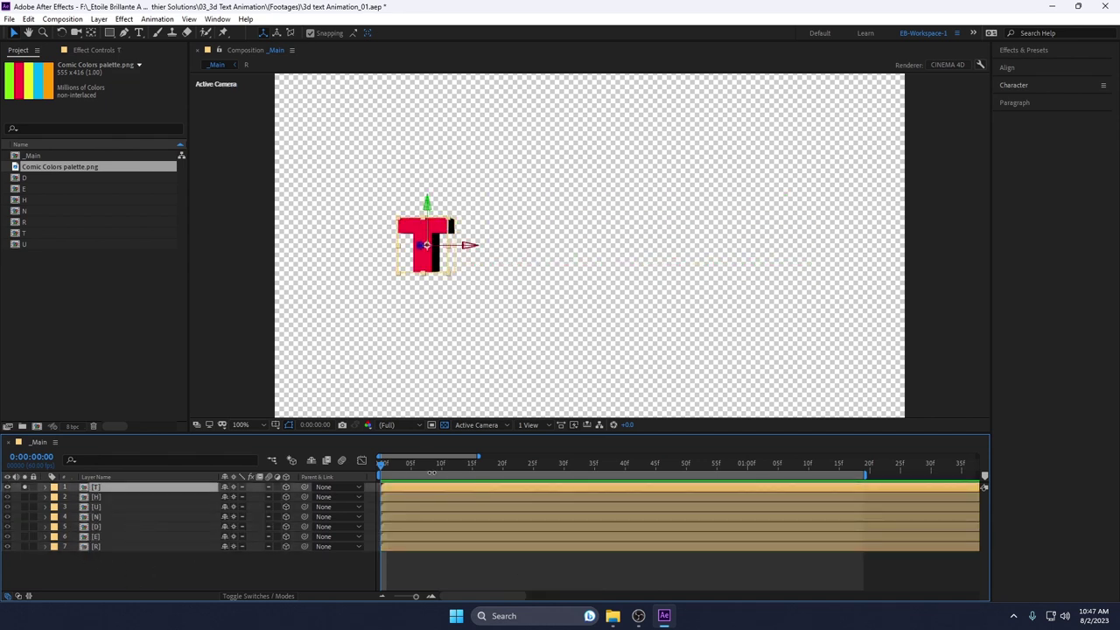
# - Keyframe T's X Rotation through -25, 15 and one full revolution for a flip
pyautogui.write('r')
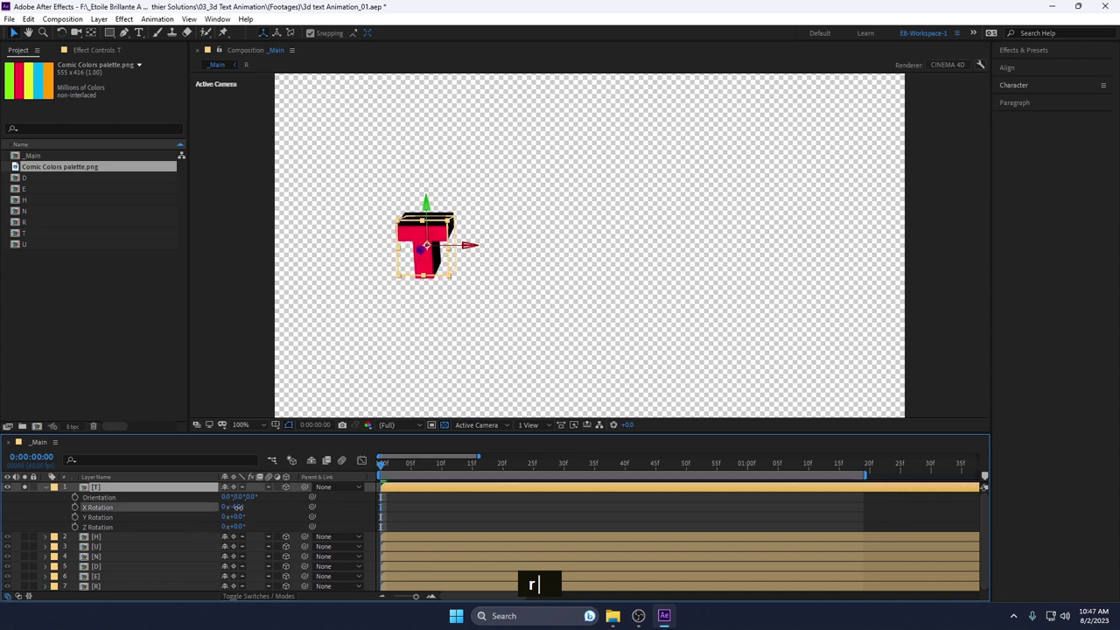
pyautogui.press('Return')
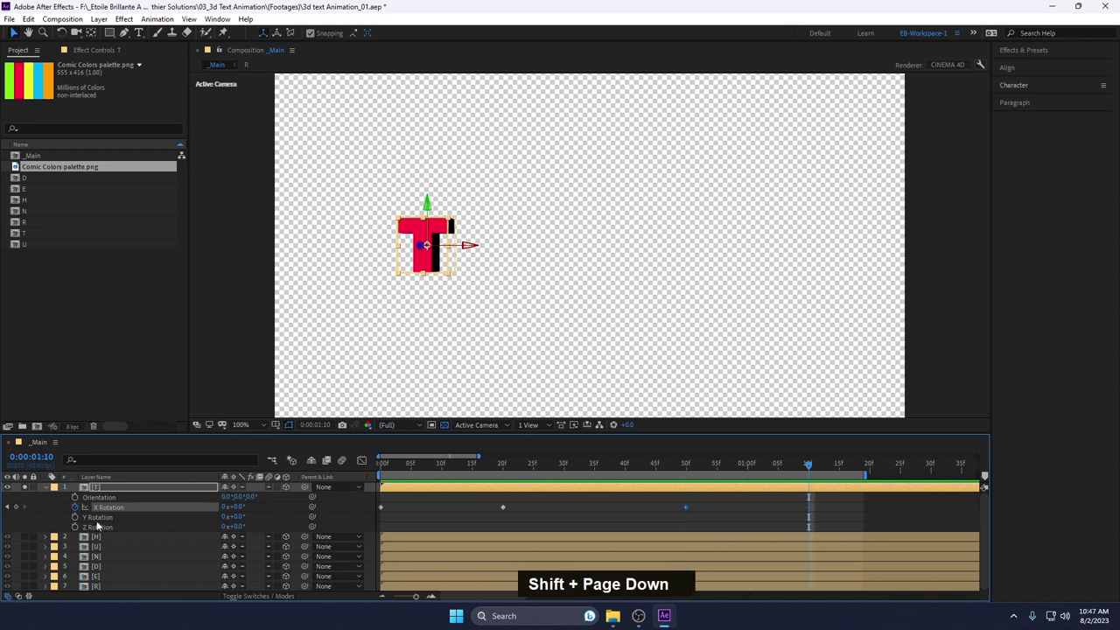
pyautogui.press('shift+Page_Down')
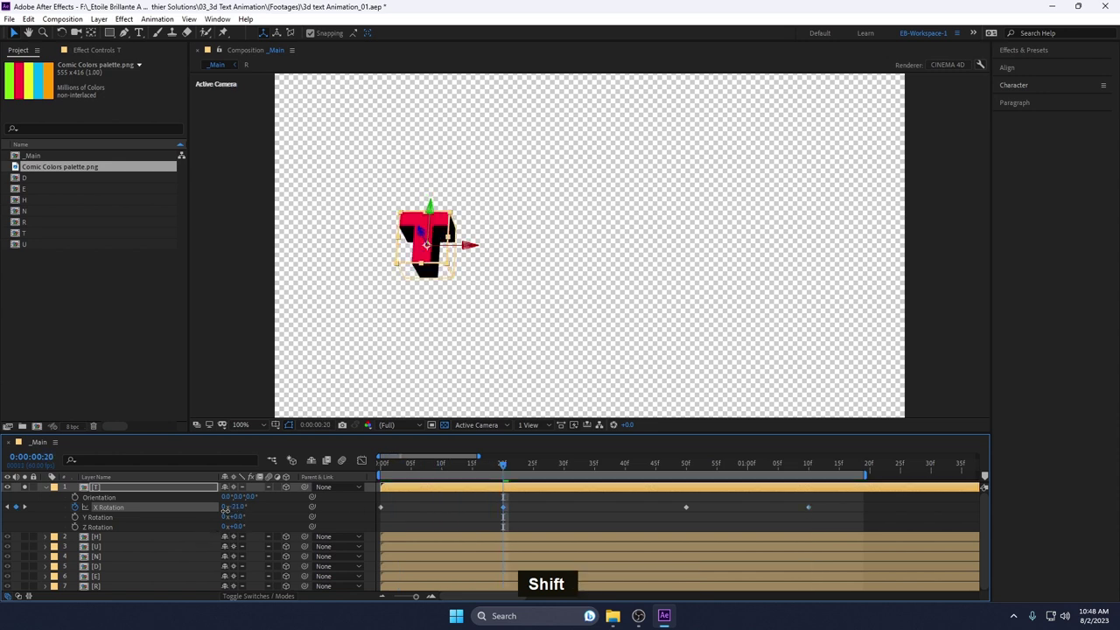
pyautogui.write('-25')
pyautogui.press('Return')
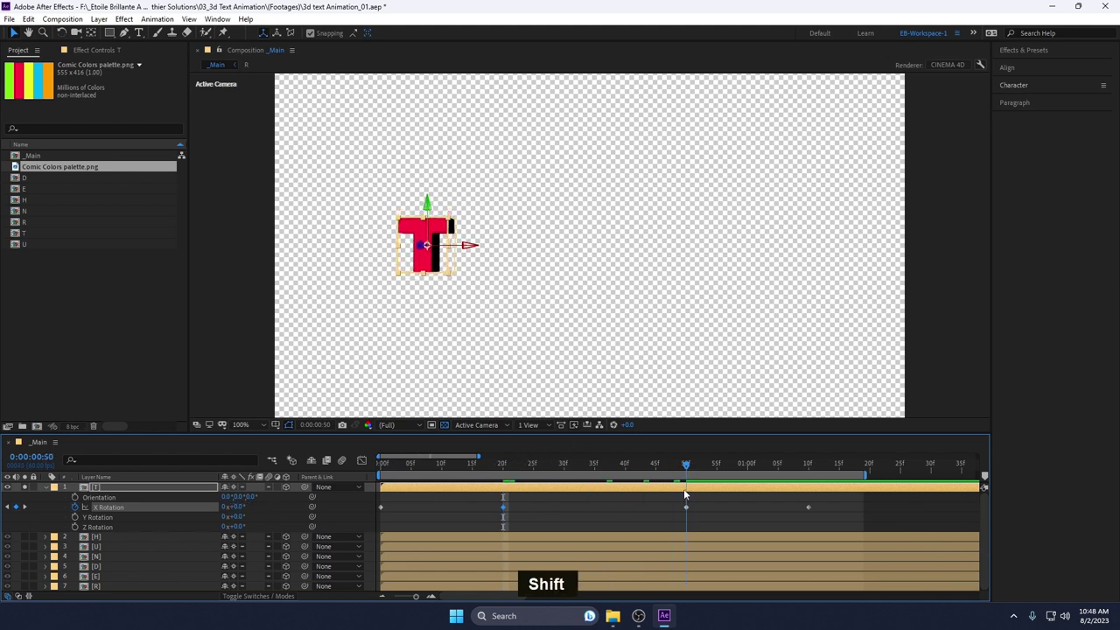
pyautogui.write('1')
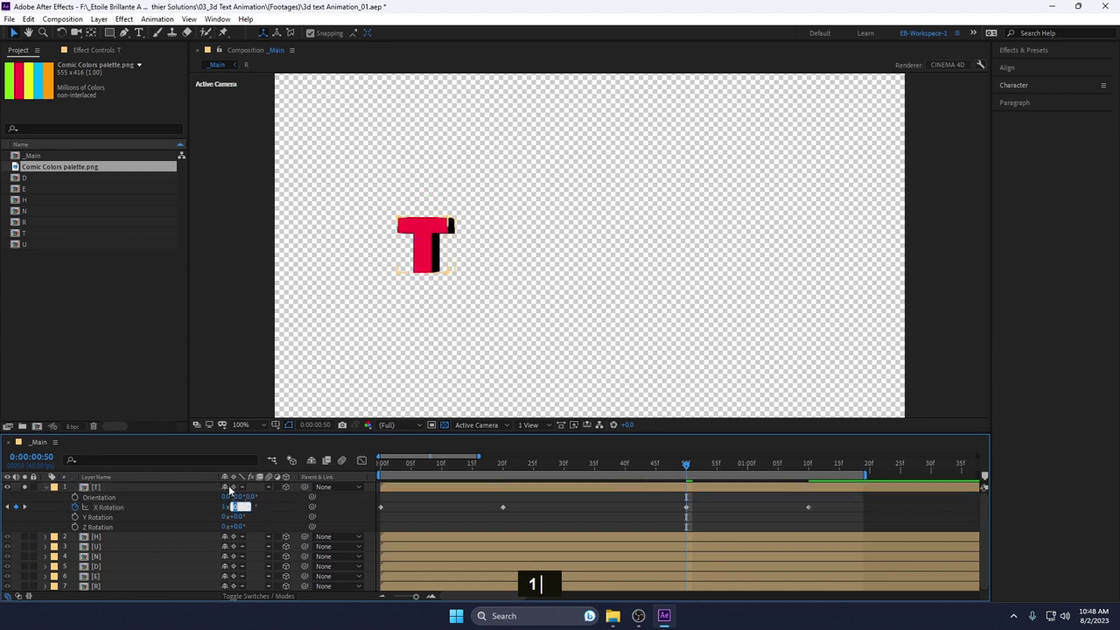
pyautogui.write('5')
pyautogui.press('Return')
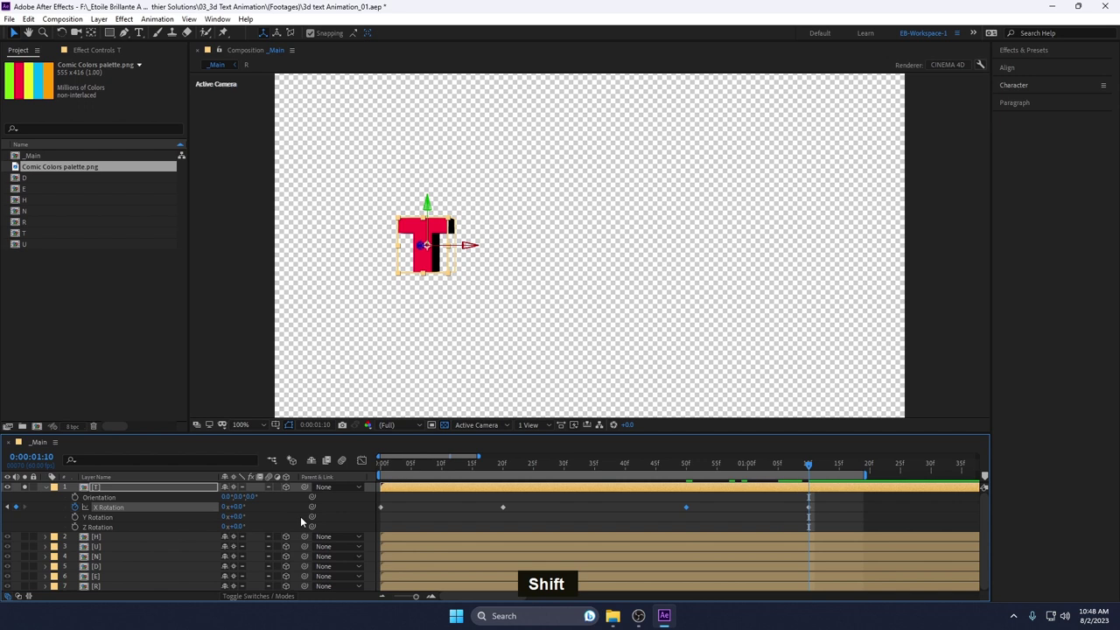
pyautogui.write('1|')
pyautogui.press('Return')
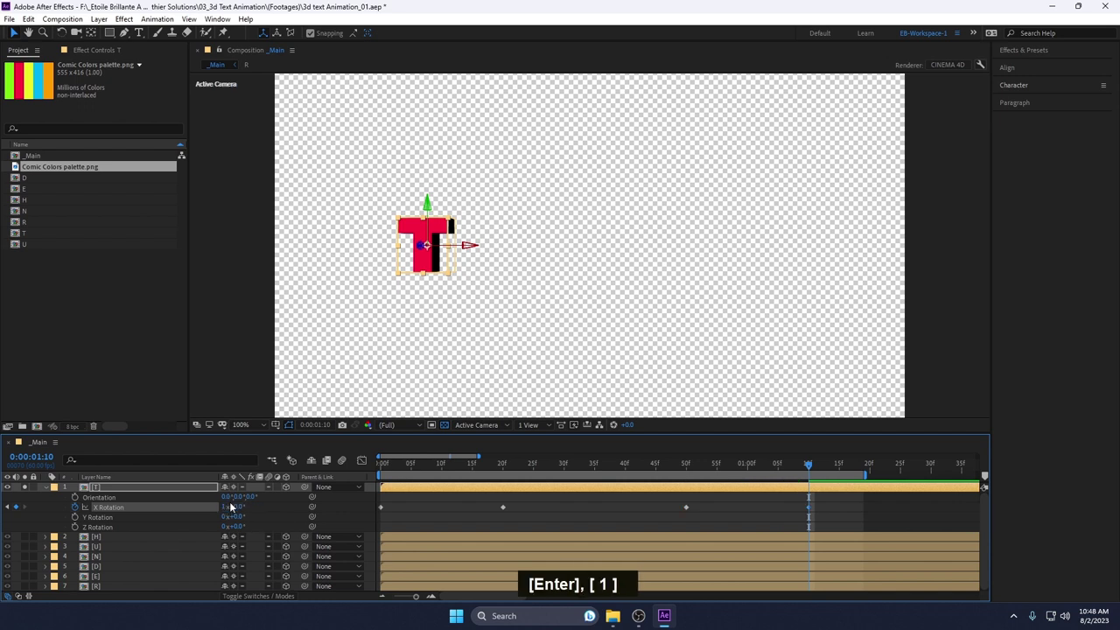
# - Preview the flip, apply Easy Ease (F9) to the rotation keyframes and select them for the Graph Editor
pyautogui.write('n0|')
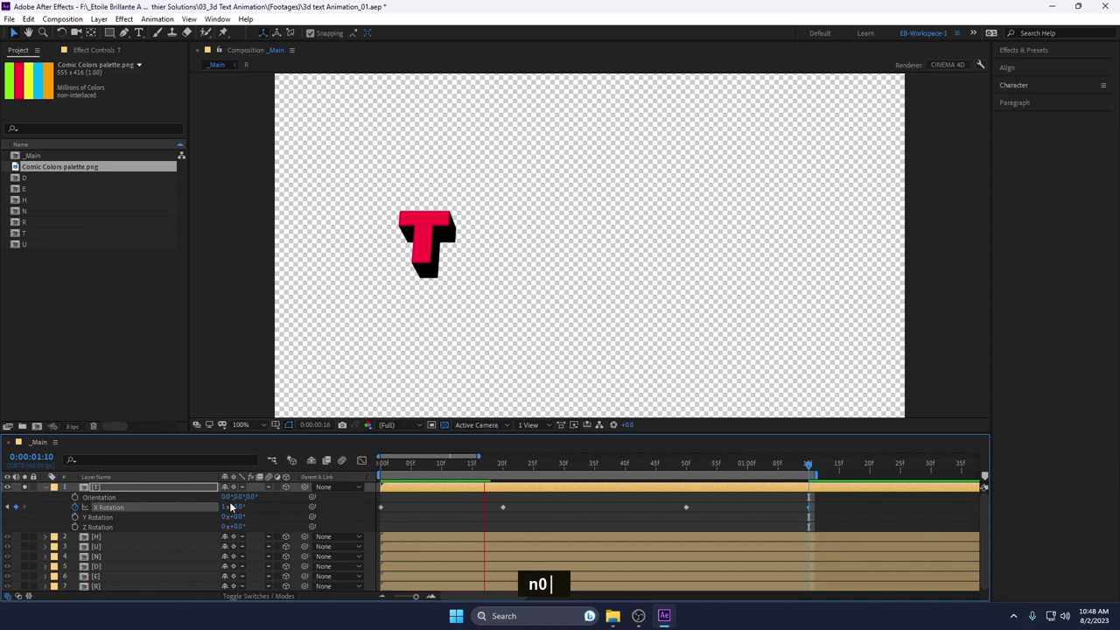
pyautogui.press('BackSpace')
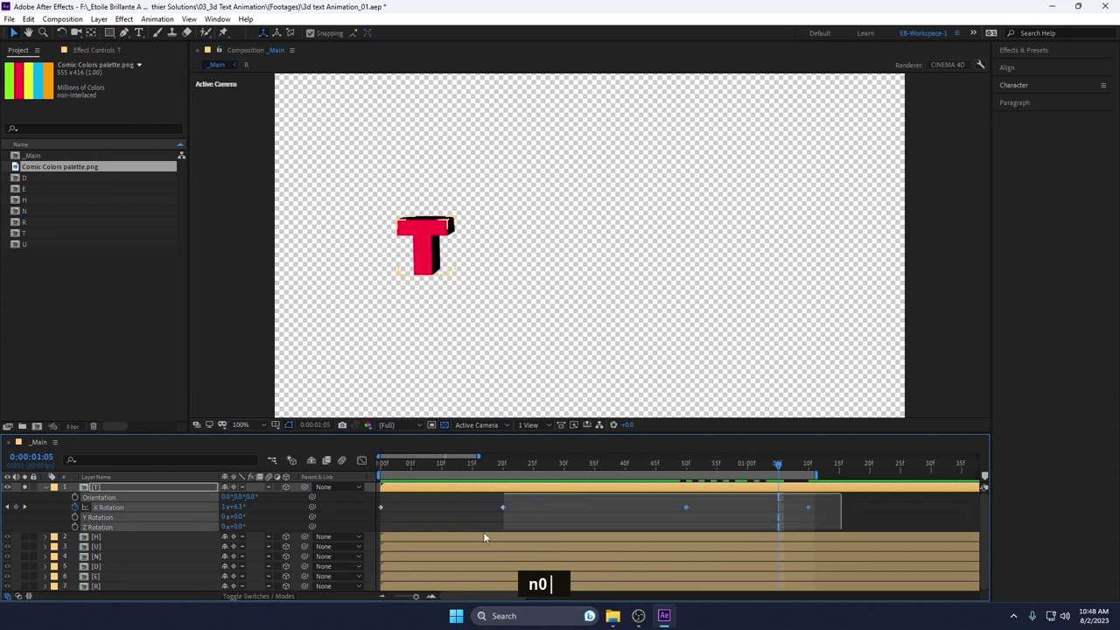
pyautogui.press('F9')
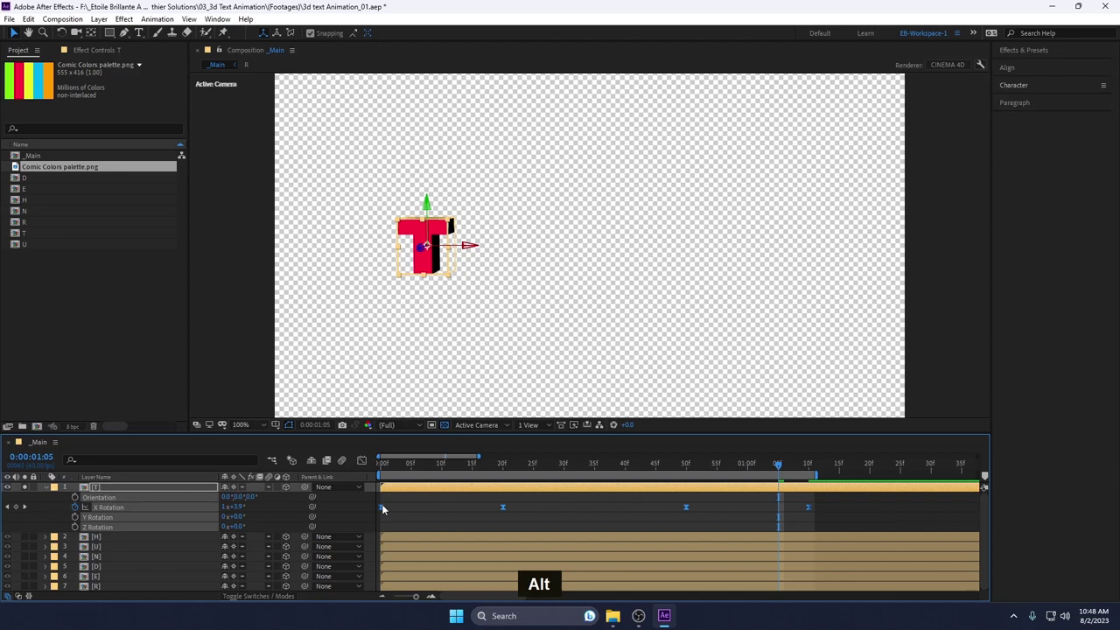
pyautogui.click(385, 513)
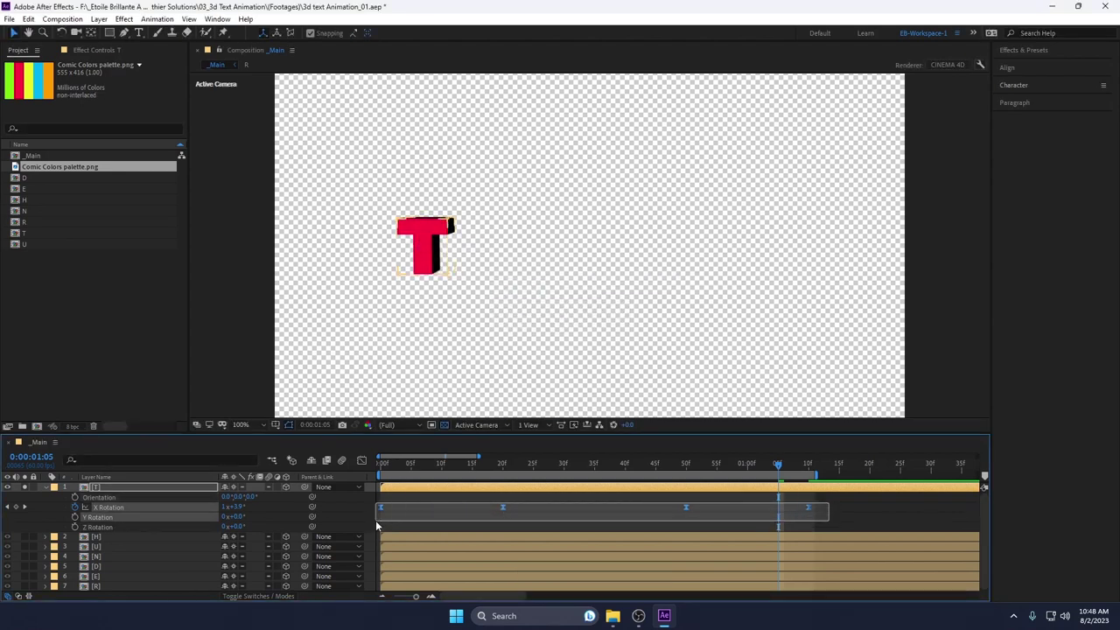
# - Sharpen T's rotation speed curve in the Graph Editor, preview it and copy the keyframes
pyautogui.press('F9')
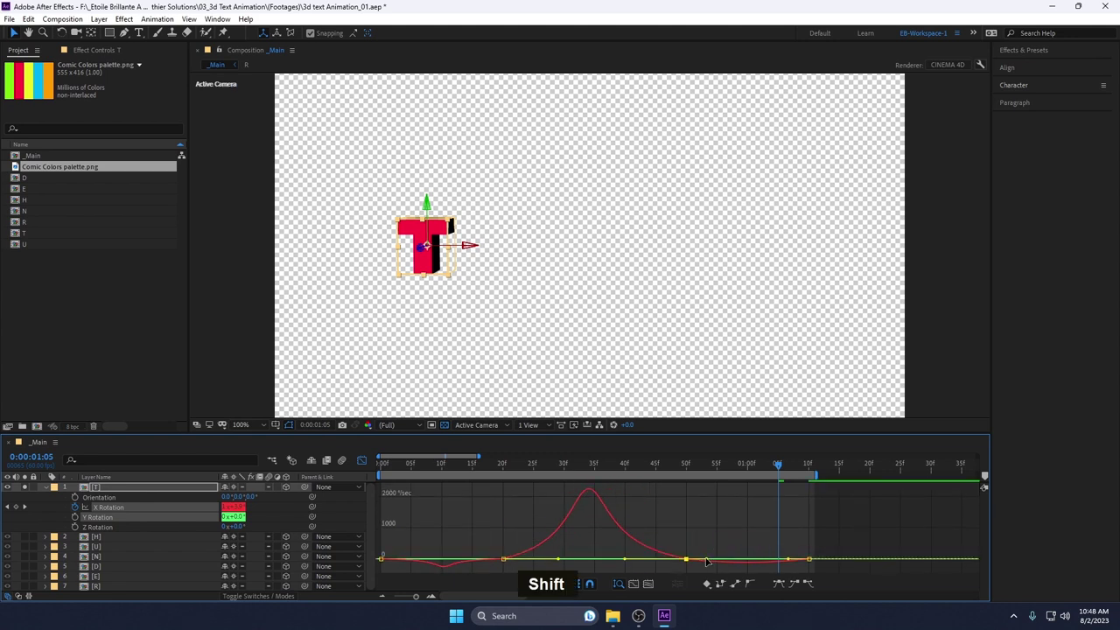
pyautogui.press('0')
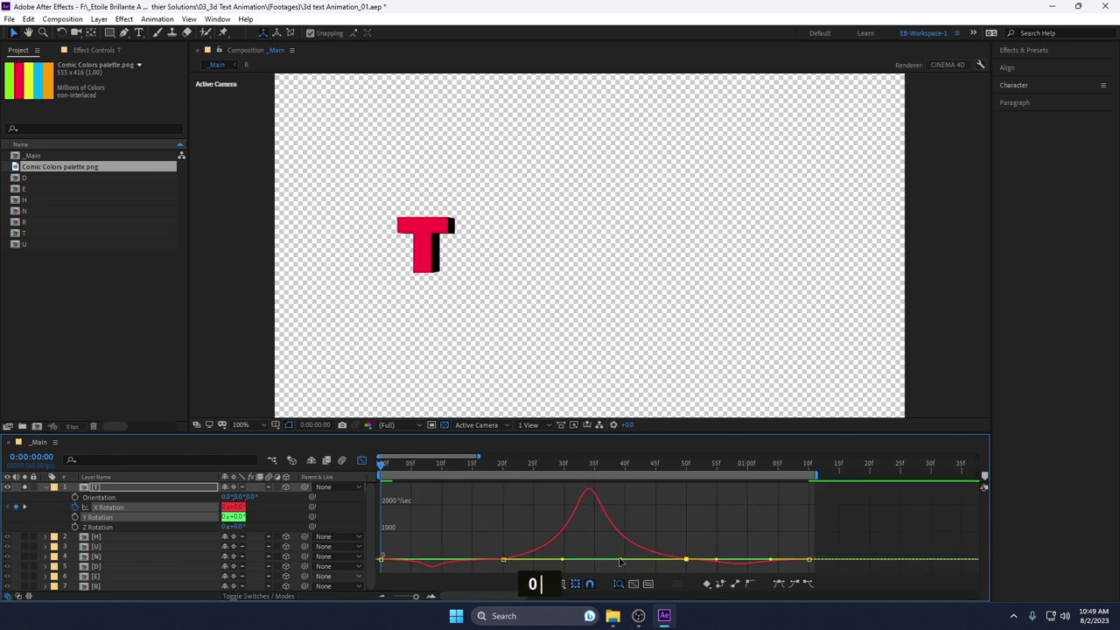
pyautogui.press('0')
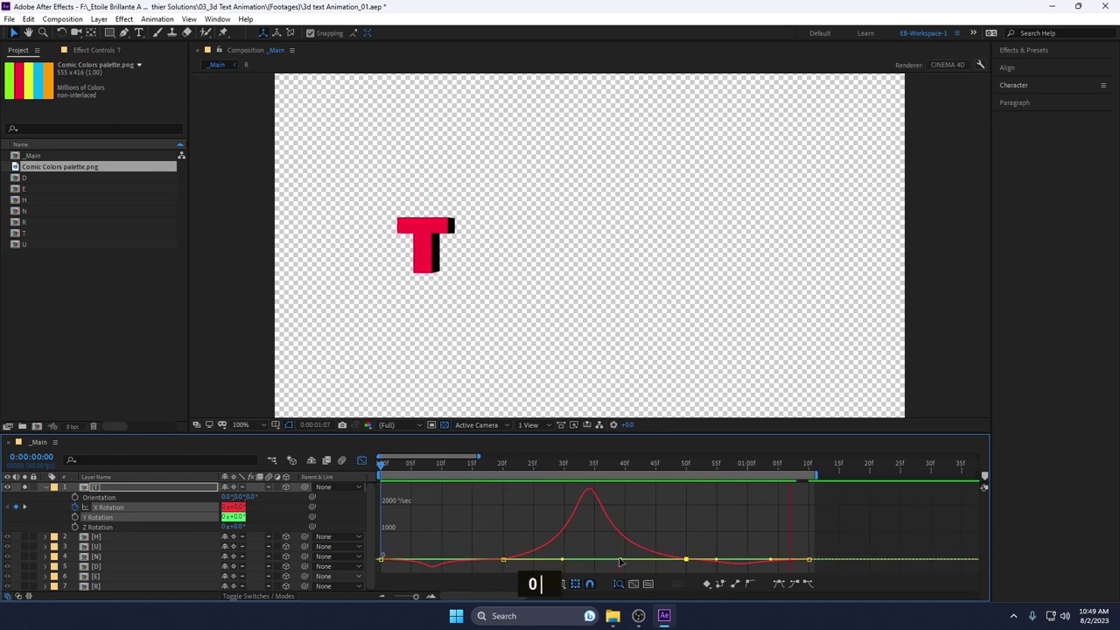
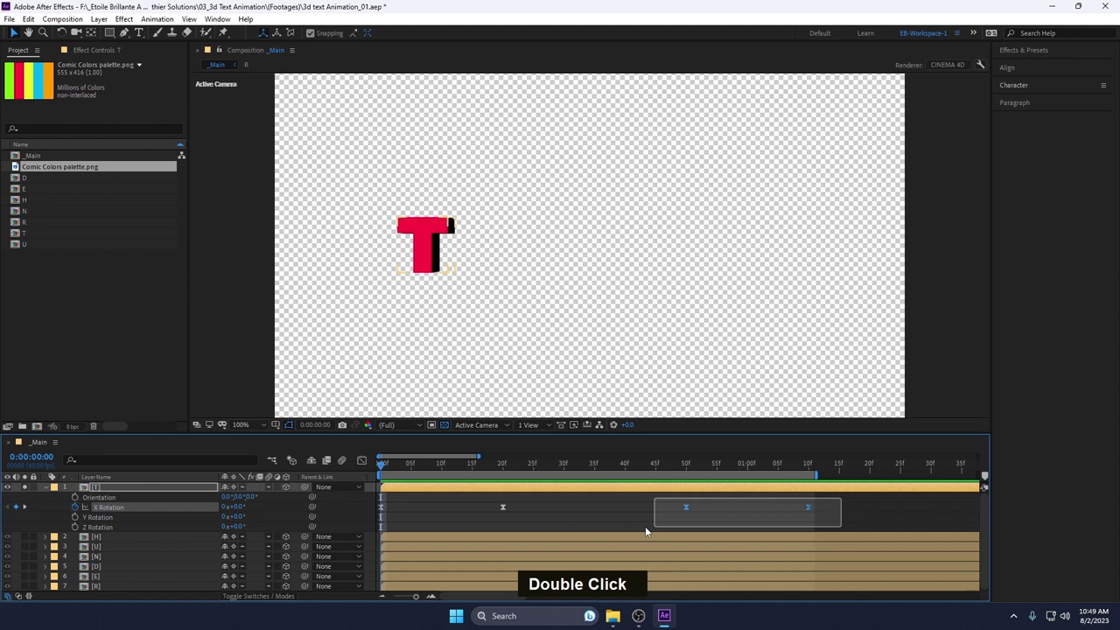
pyautogui.press('ctrl+c')
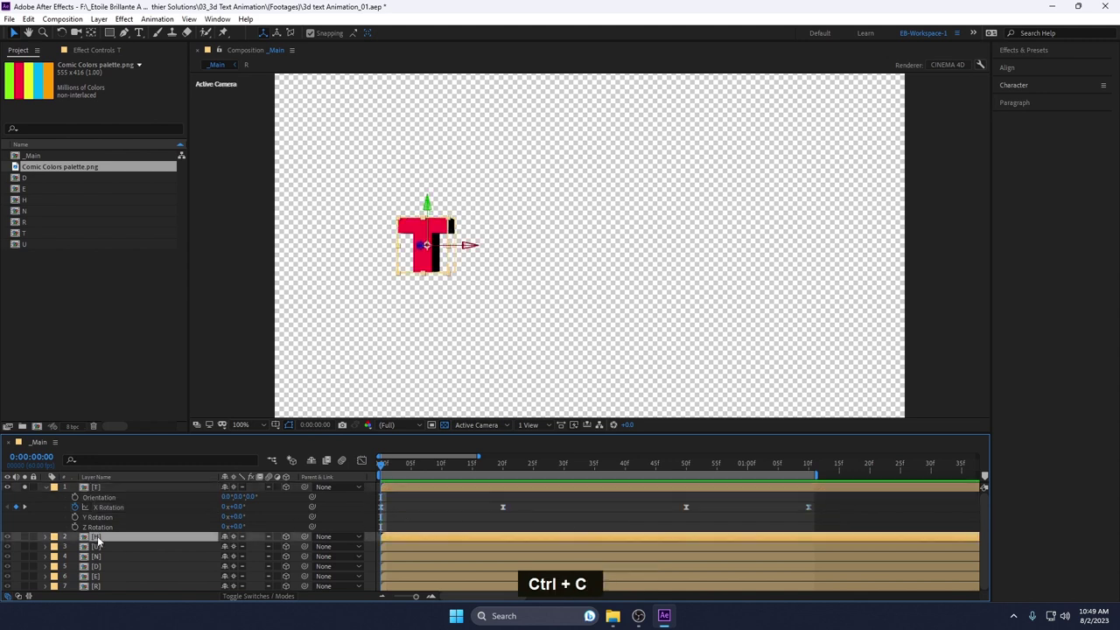
# - Paste the X Rotation flip keyframes onto letter layers H through R and preview
pyautogui.scroll(-3)
pyautogui.click(101, 589)
pyautogui.write('0 0 0')
pyautogui.press('s')
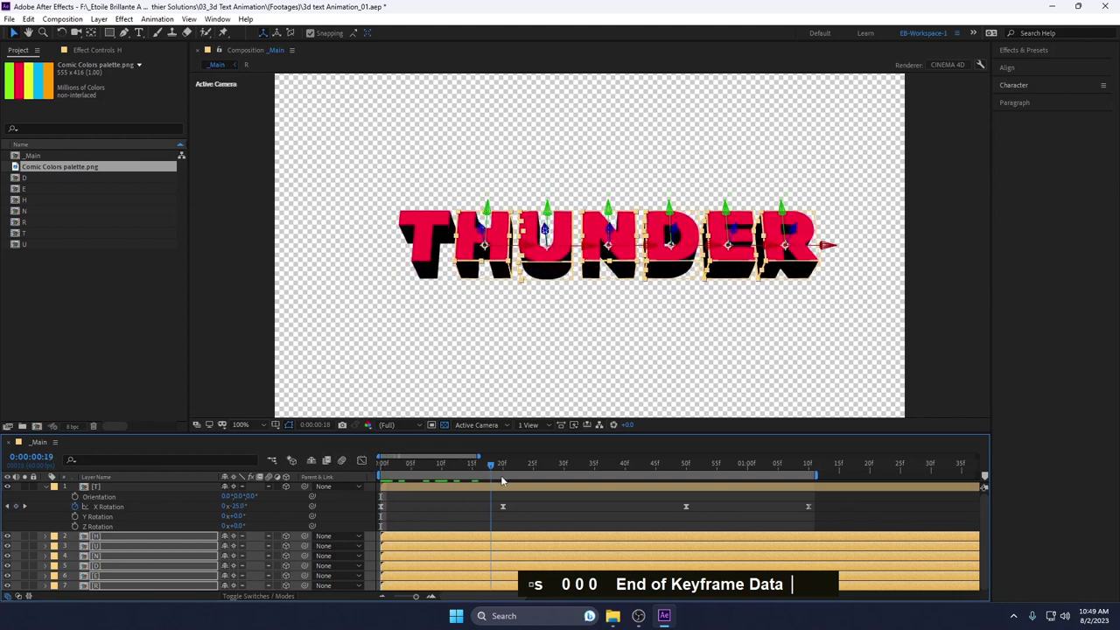
pyautogui.write('0 0 0')
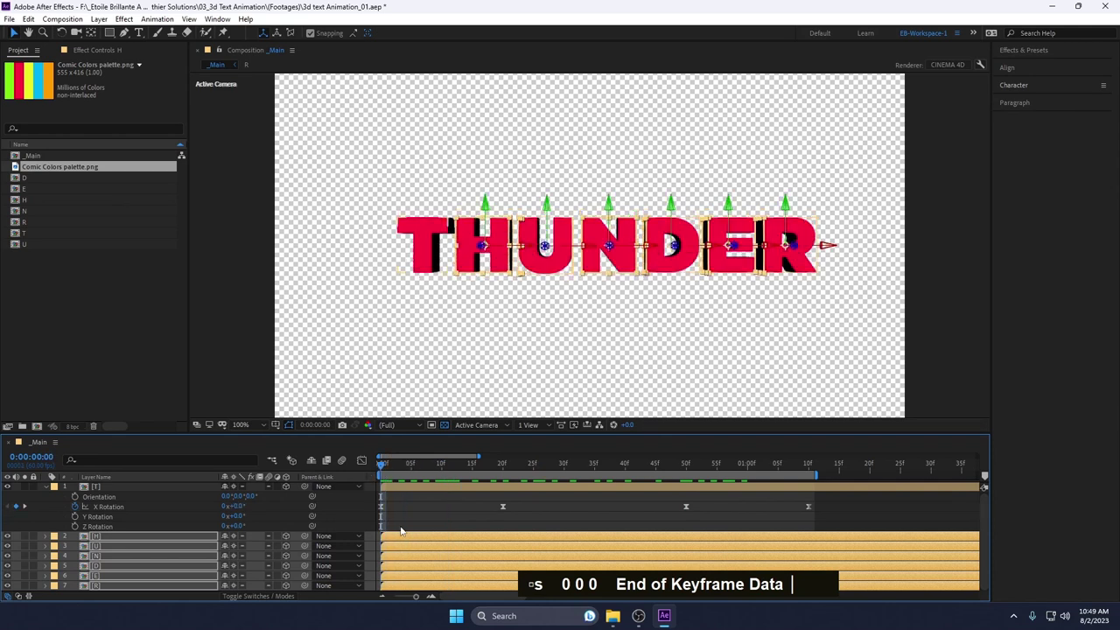
pyautogui.scroll(-3)
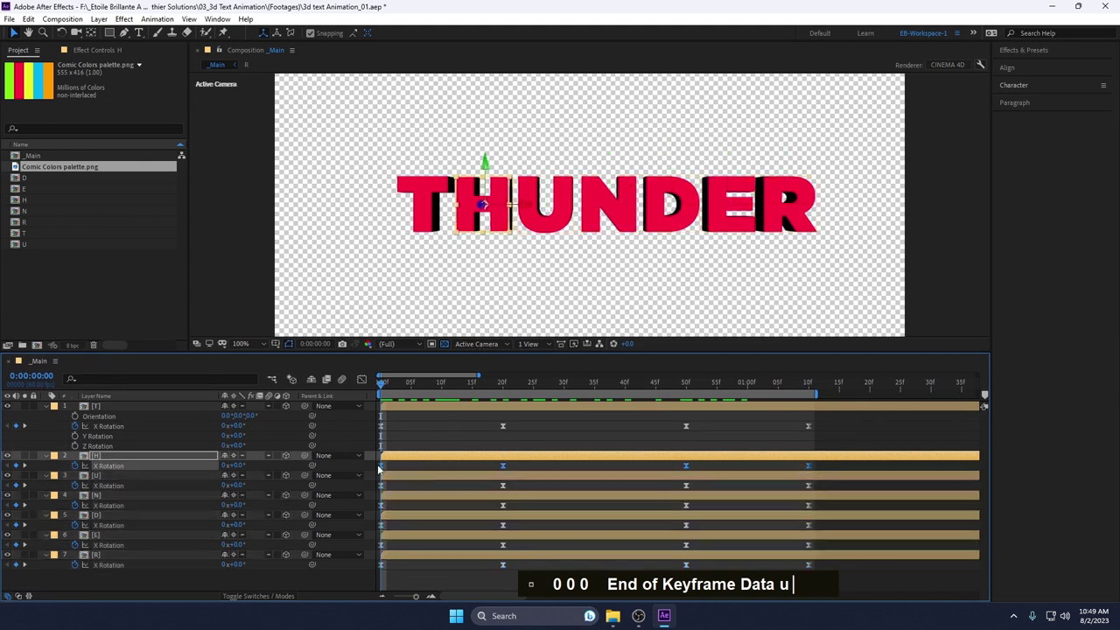
# - Nudge each following letter's flip keyframes later (Alt+Page Down) so the flips cascade, then preview
pyautogui.press('0')
pyautogui.press('alt+Down')
pyautogui.press('alt+Right')
pyautogui.press('alt+Right')
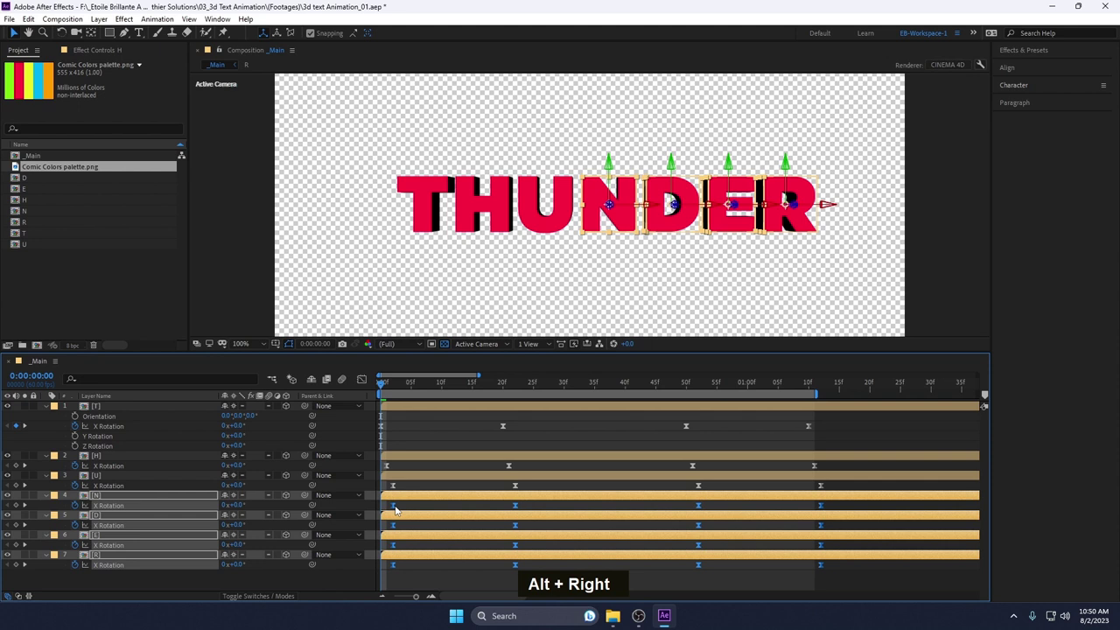
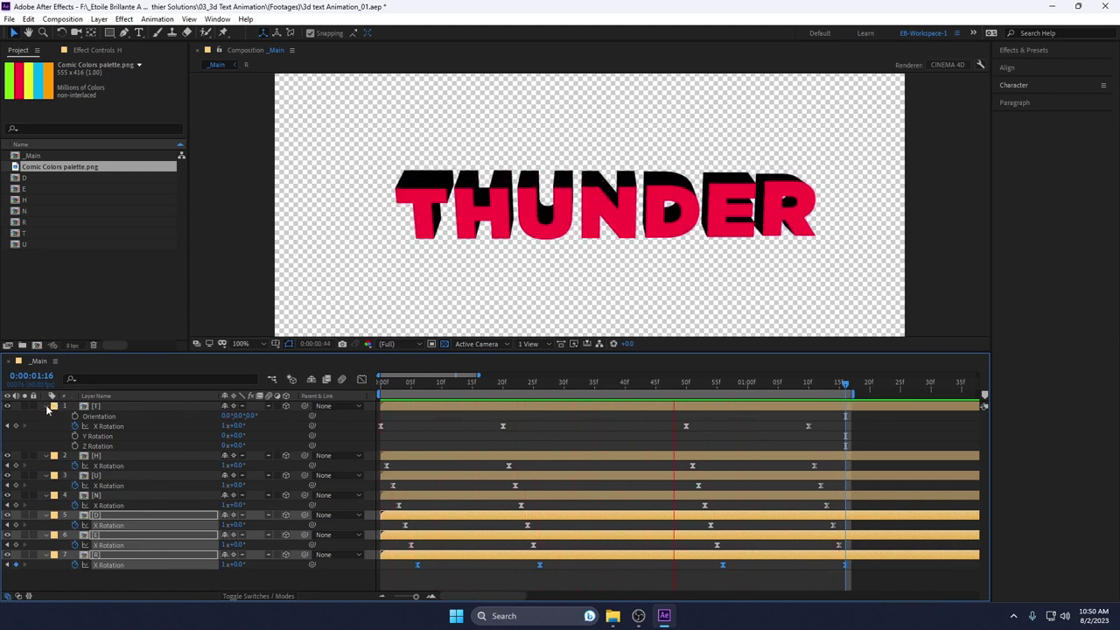
pyautogui.write('| n0 ⁝')
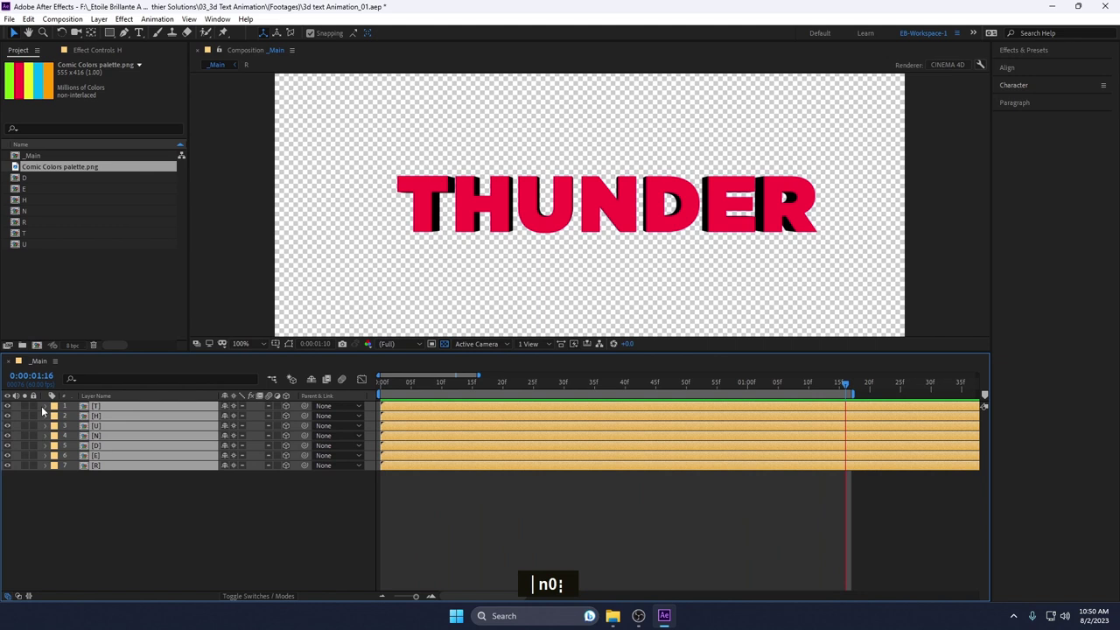
# - Reveal all keyframed rotations (U), Alt-drag the final keyframes to stretch the flip timing and preview
pyautogui.press('u')
pyautogui.scroll(-3)
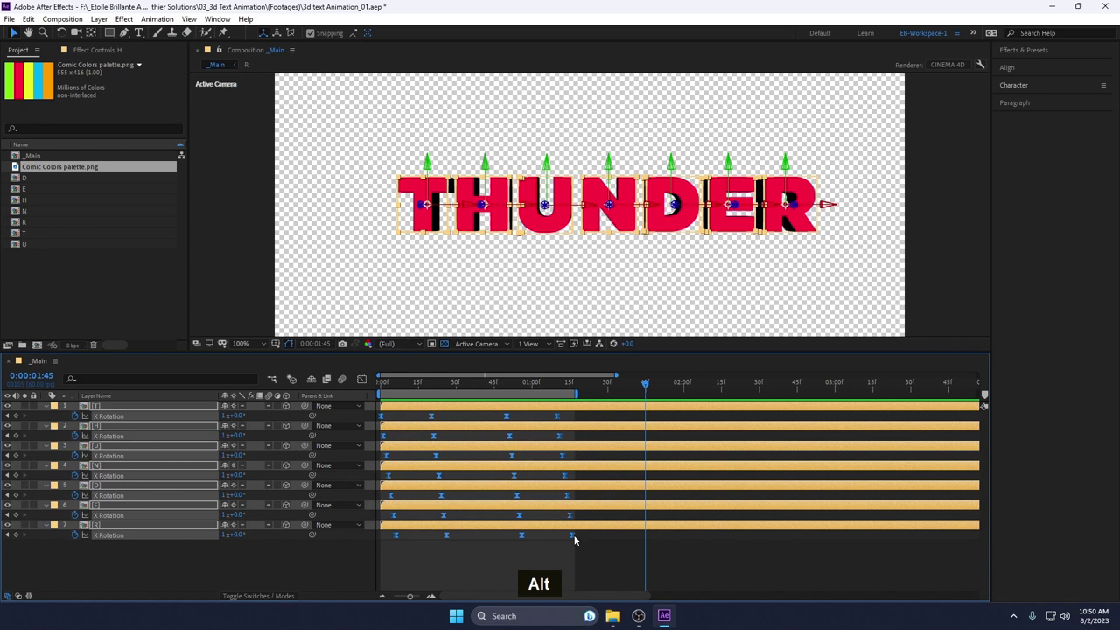
pyautogui.click(577, 538)
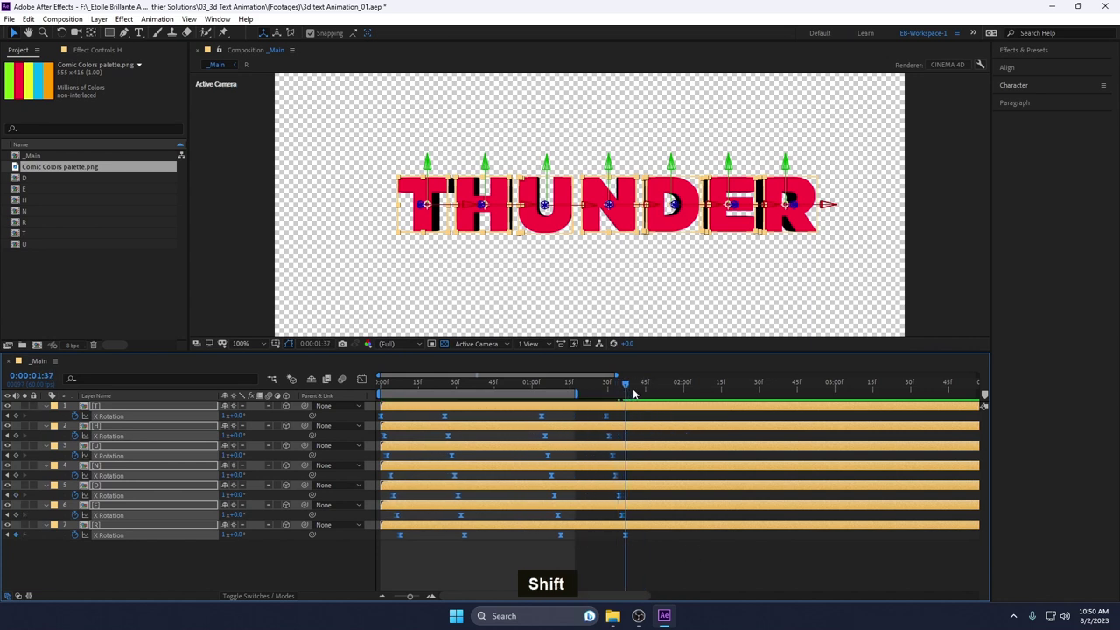
pyautogui.write('n0')
pyautogui.write('?')
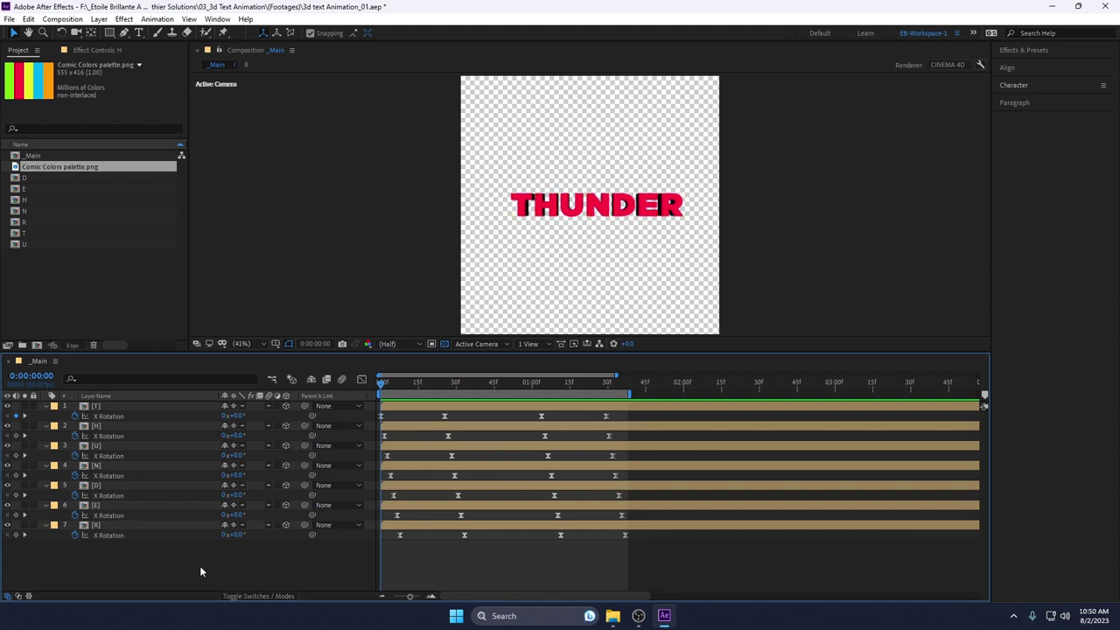
# - Add a new null object and rename it Text Controller
pyautogui.write('n0?')
pyautogui.write('||')
pyautogui.press('ctrl+alt+Home')
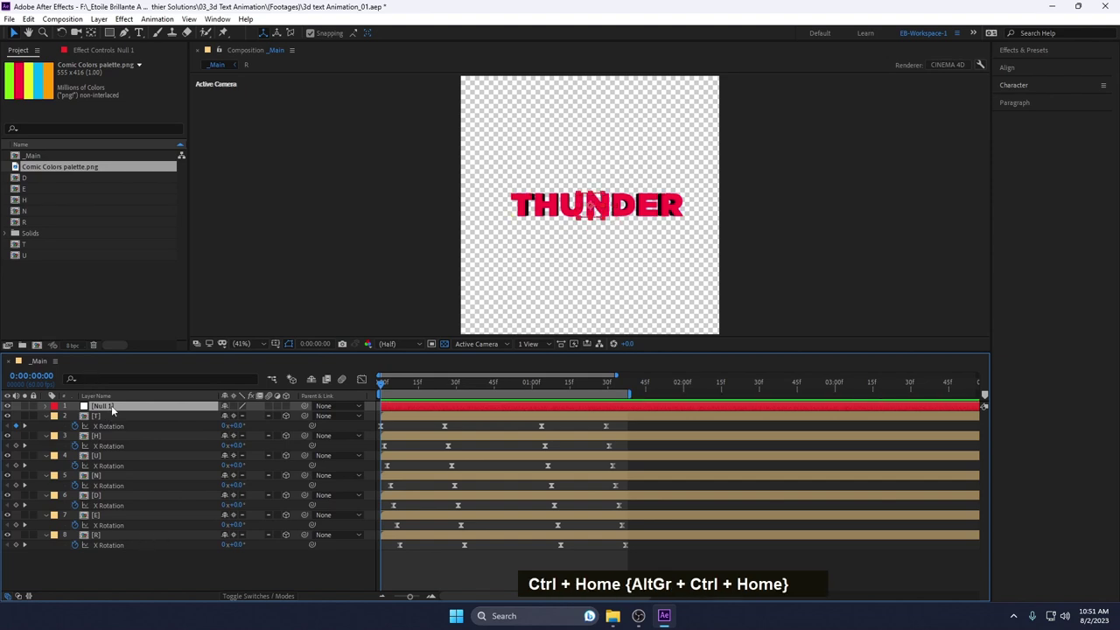
pyautogui.press('Return')
pyautogui.write('text controller')
pyautogui.press('Return')
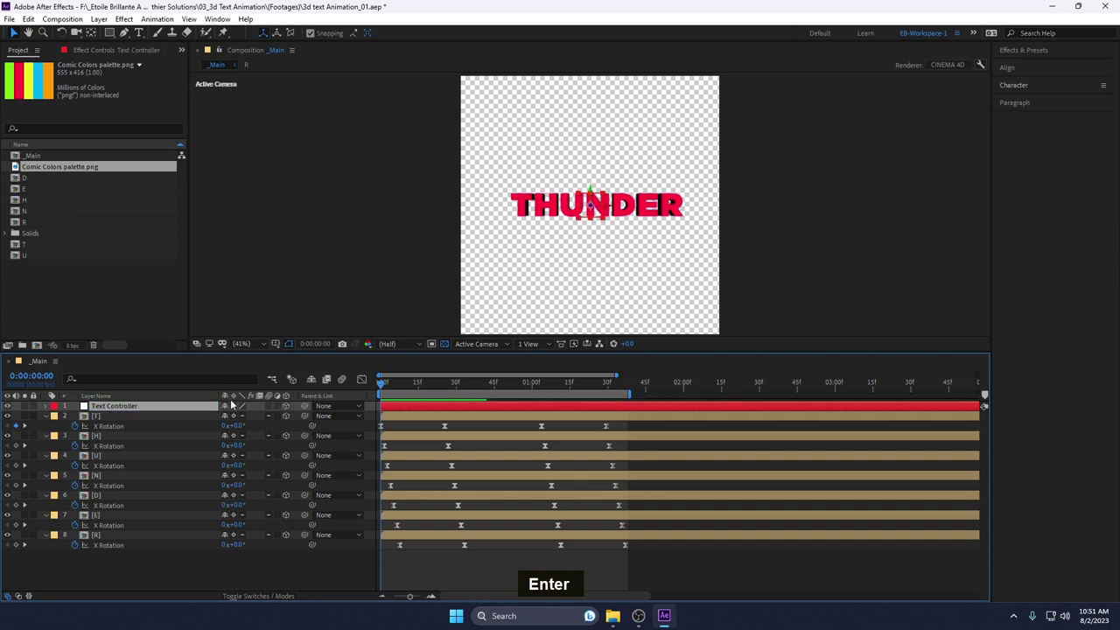
# - Select all the THUNDER letter layers and parent them to Text Controller
pyautogui.press('ctrl+a')
pyautogui.doubleClick(126, 571)
pyautogui.click(100, 420)
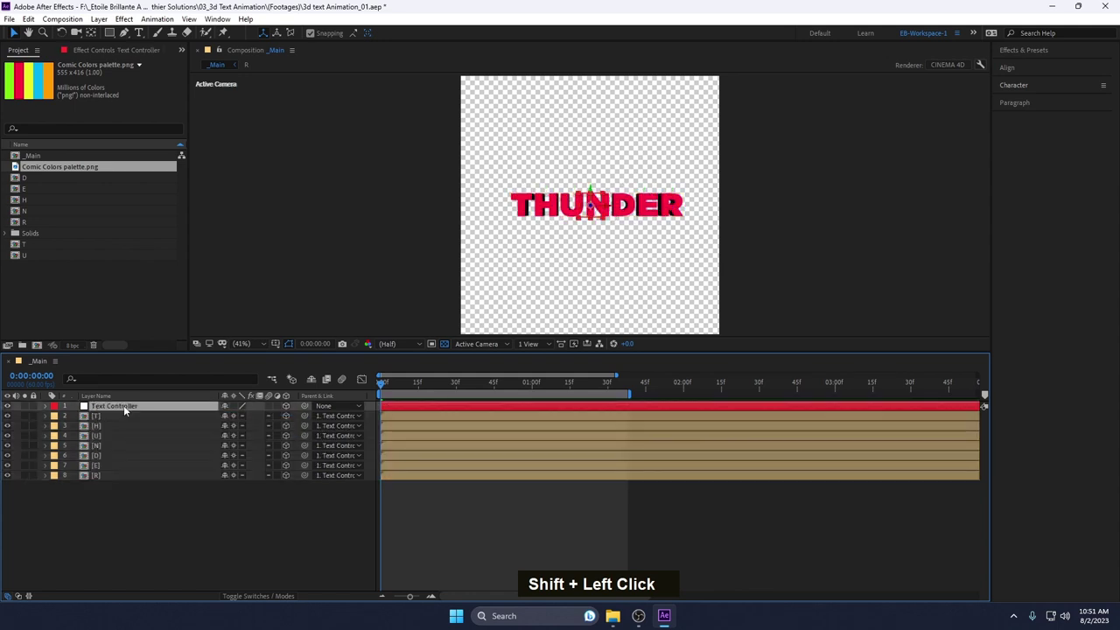
# - Rotate Text Controller to X 10, Y -23 and Z -1 degrees
pyautogui.write('r')
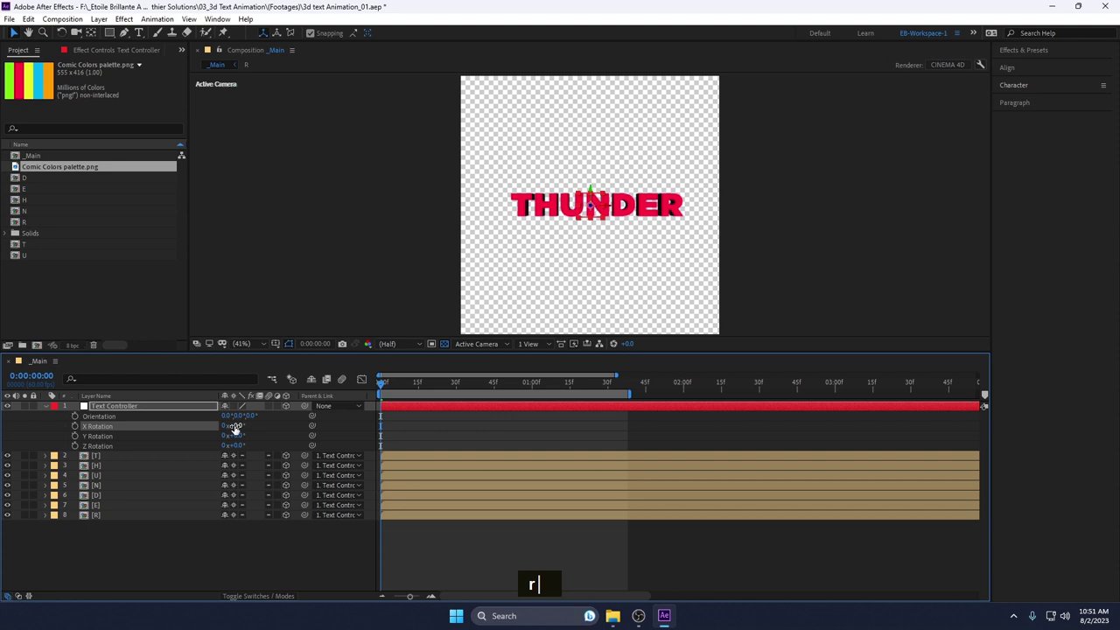
pyautogui.write('10')
pyautogui.press('Return')
pyautogui.press('0')
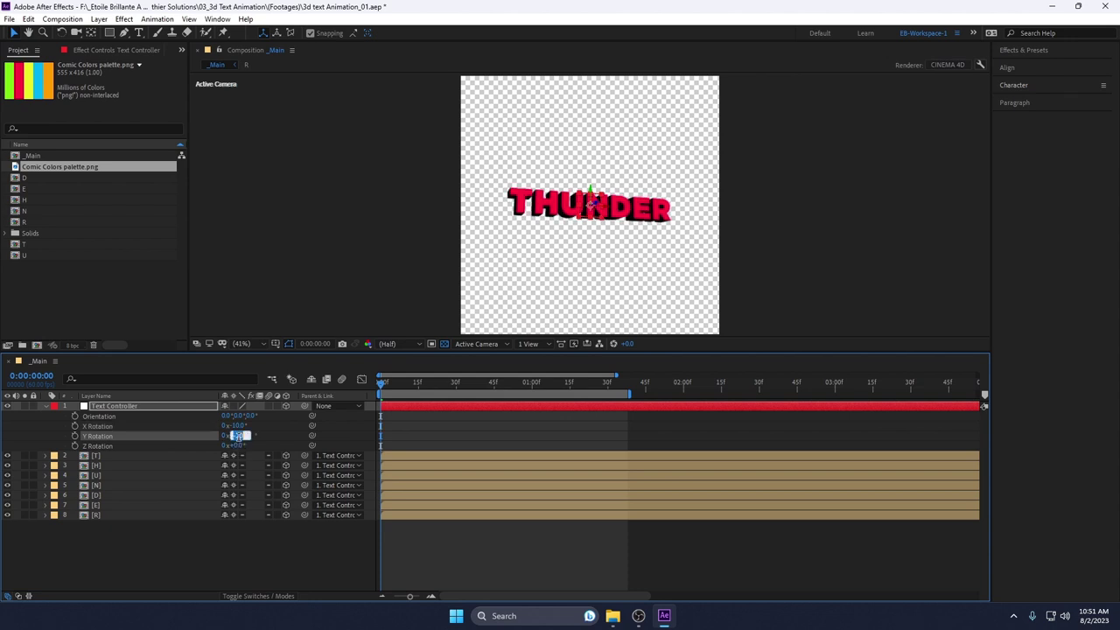
pyautogui.write('-23')
pyautogui.press('Return')
pyautogui.write('-1')
pyautogui.press('Return')
# - Scale Text Controller to 125% then 130%, collapse it and select all layers
pyautogui.press('1')
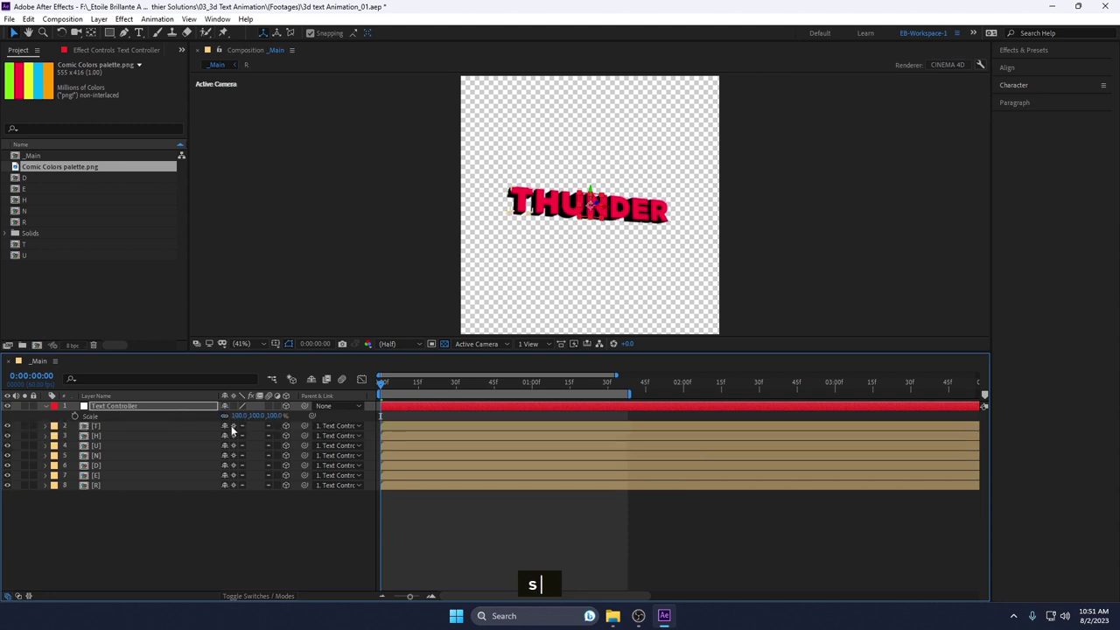
pyautogui.write('s125')
pyautogui.press('Return')
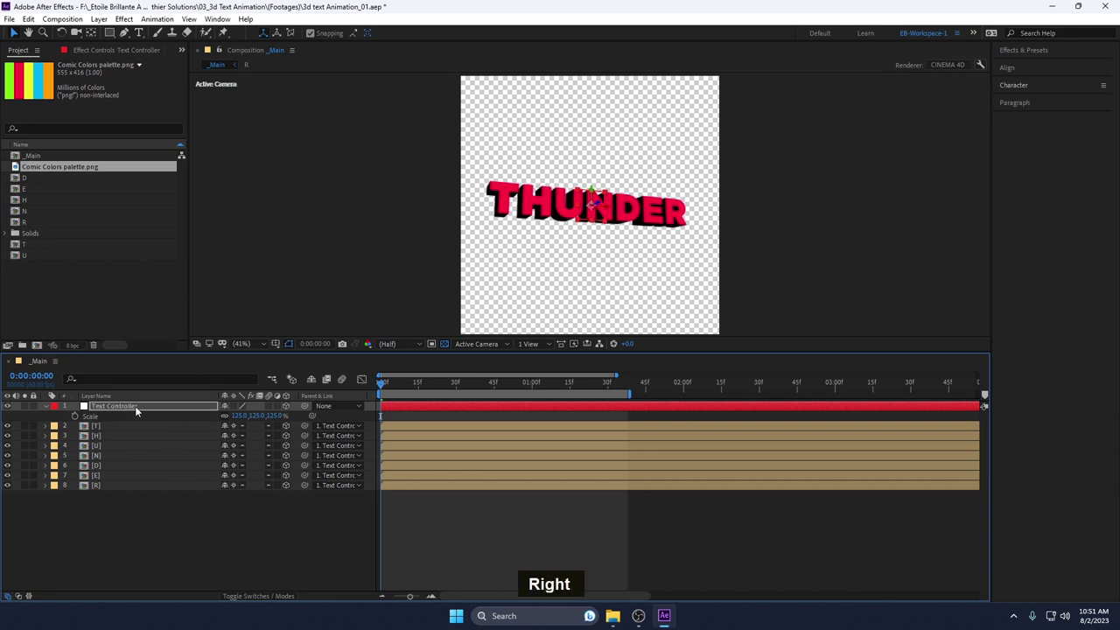
pyautogui.write("'")
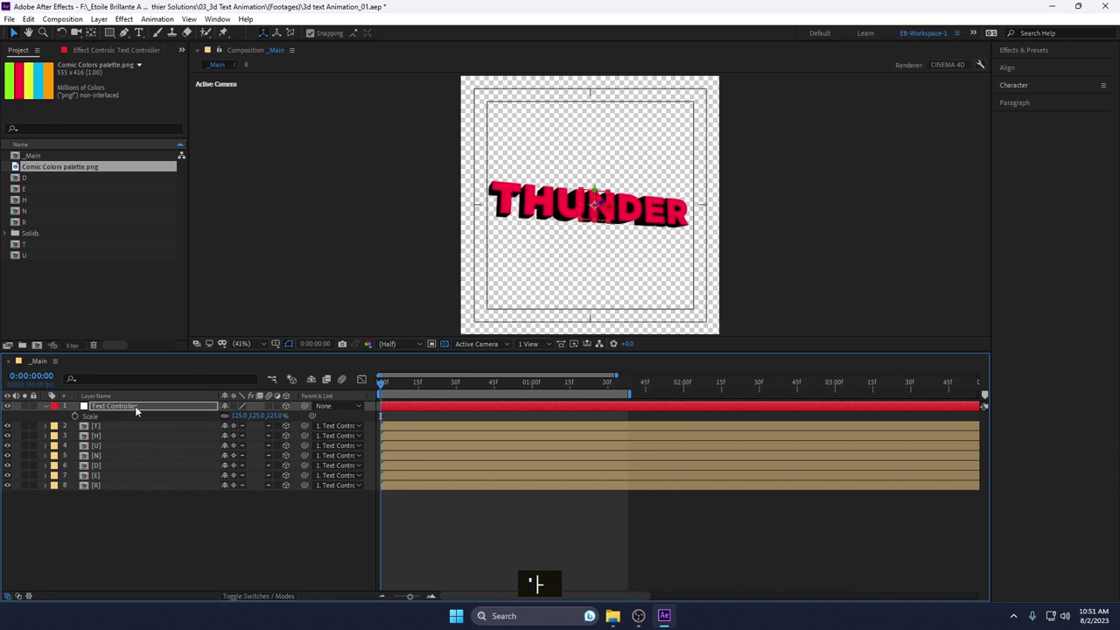
pyautogui.write('30')
pyautogui.press('Return')
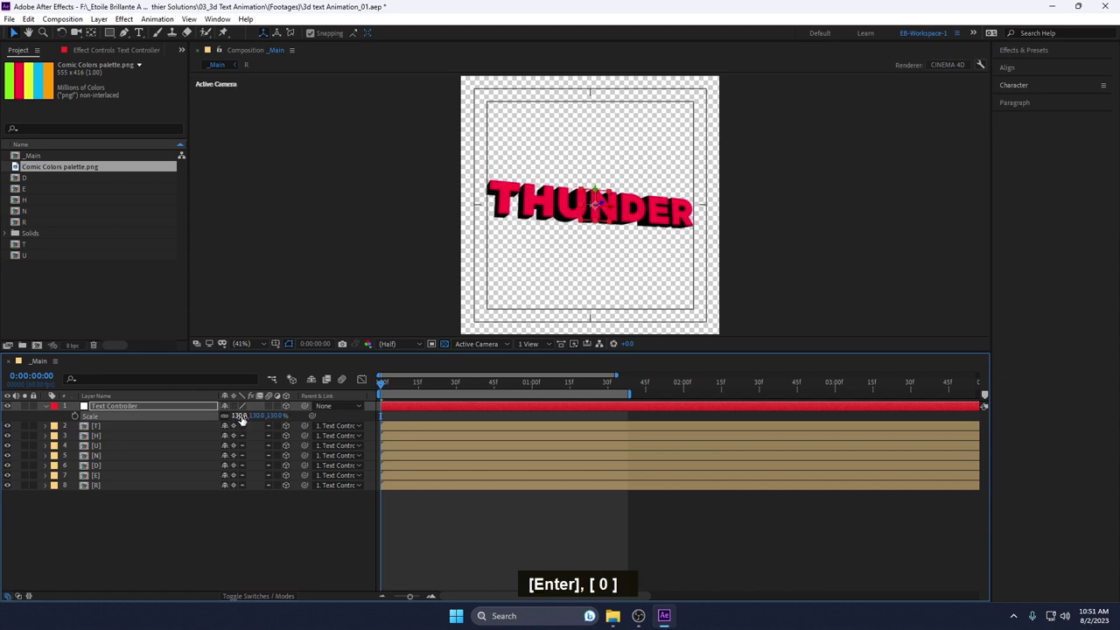
pyautogui.press('shift+Up')
pyautogui.press('Down')
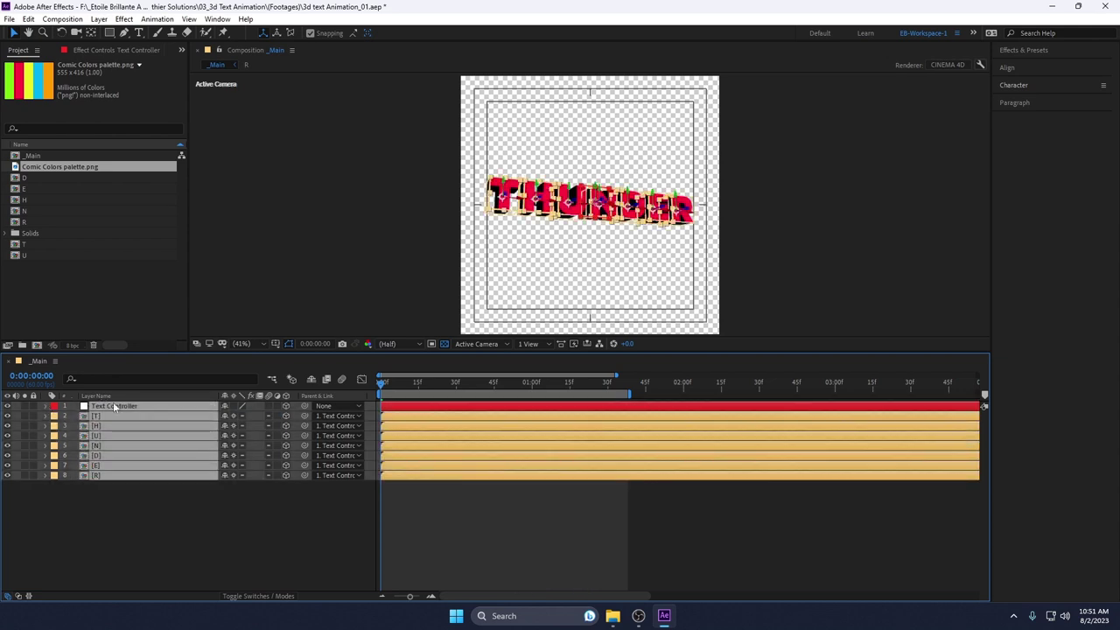
# - Precompose all selected layers into a composition named Thunder TYpo Animation
pyautogui.press('ctrl+shift+c')
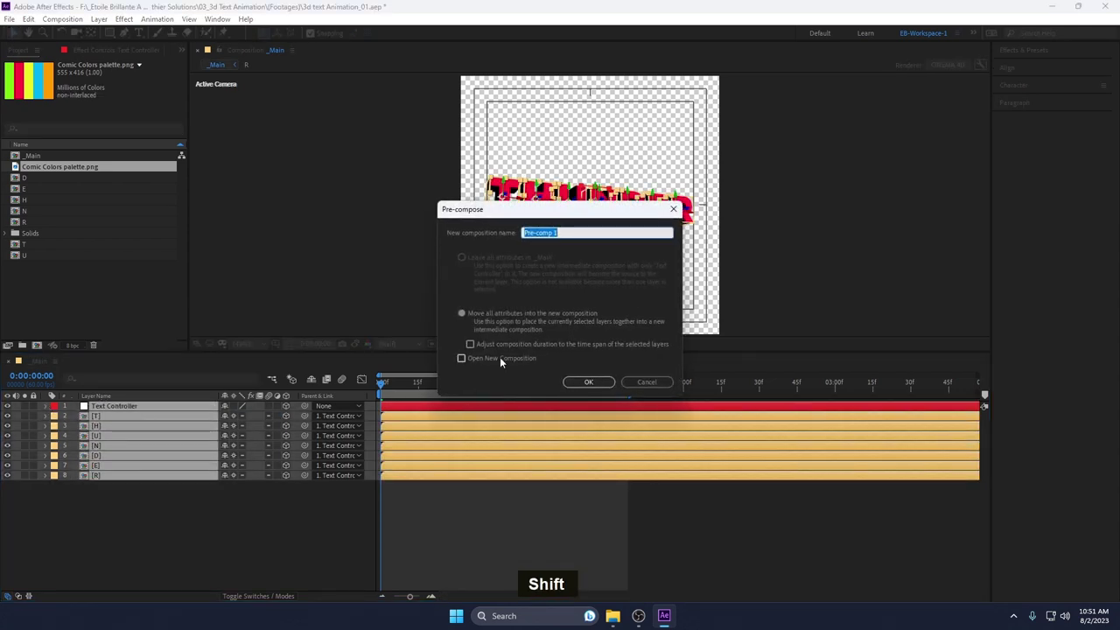
pyautogui.write('thunder')
pyautogui.write('typo animation')
pyautogui.press('Return')
pyautogui.scroll(3)
# - Add a Stroke layer style of size 2 to the Thunder TYpo Animation layer and collapse it
pyautogui.rightClick(147, 409)
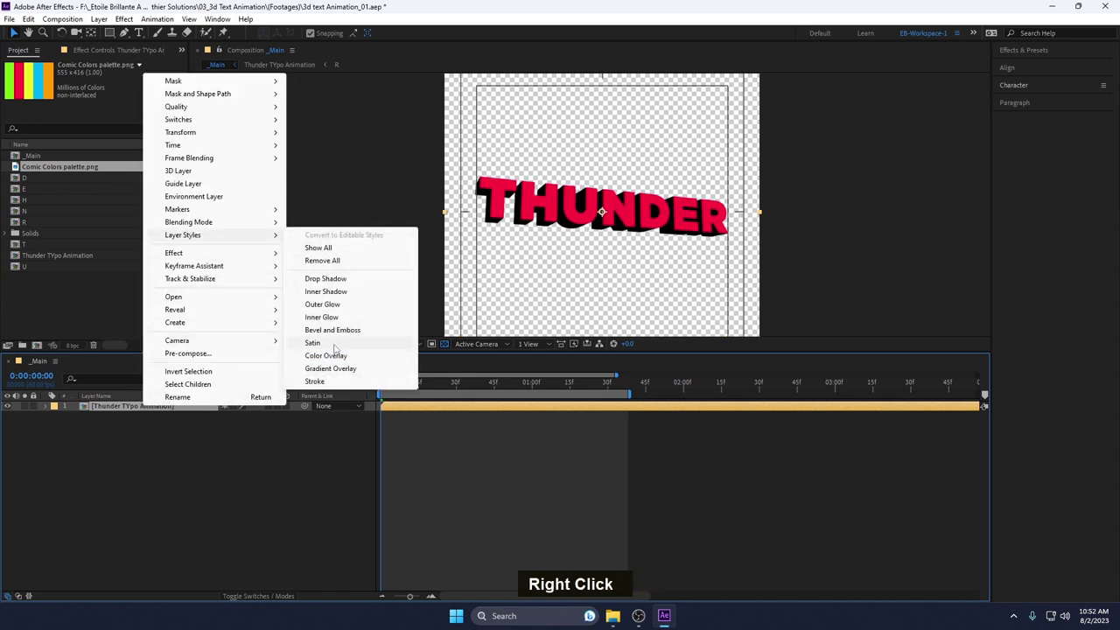
pyautogui.scroll(3)
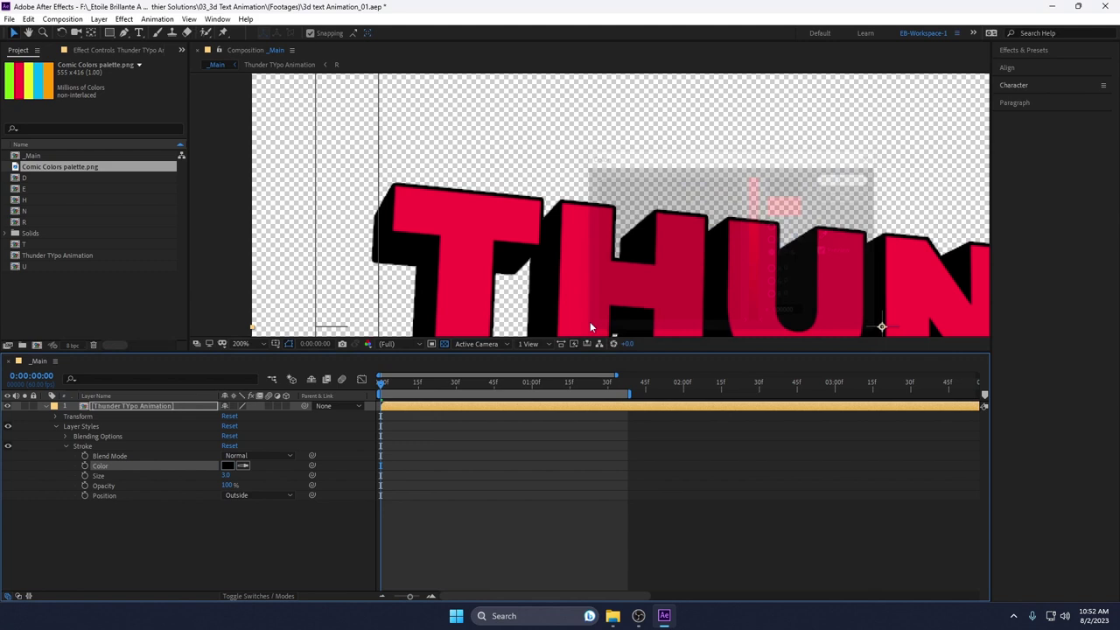
pyautogui.write('2|')
pyautogui.press('Return')
pyautogui.scroll(-3)
pyautogui.press('space')
pyautogui.doubleClick(103, 414)
# - Duplicate the layer as 'Thunder TYpo Animation - Bold Outline' with a yellow stroke of size 31
pyautogui.press('ctrl+d')
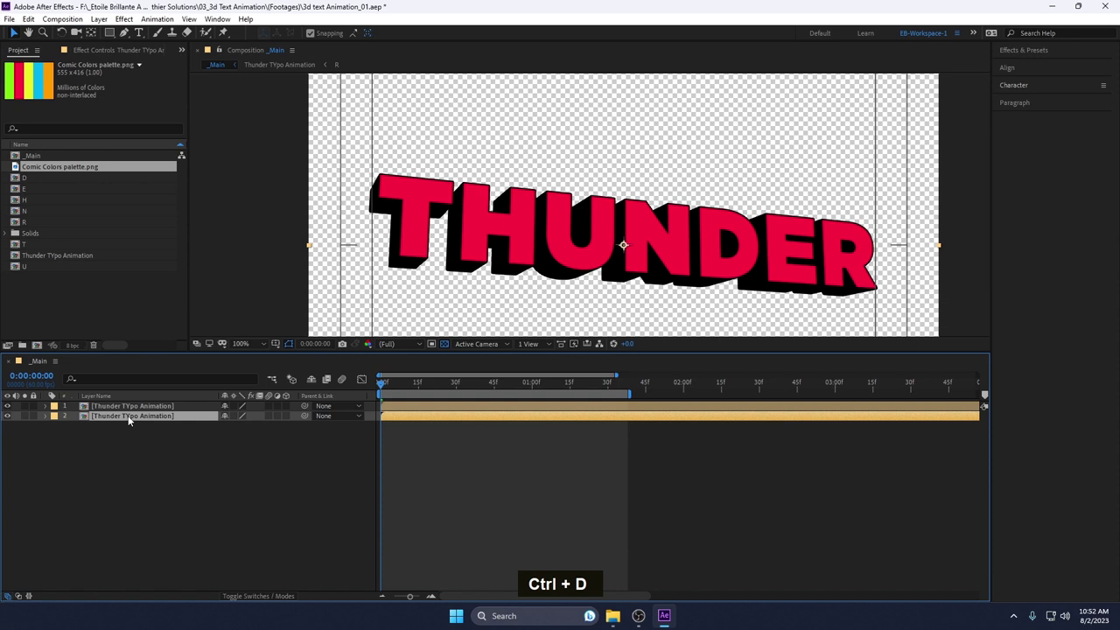
pyautogui.press('Return')
pyautogui.press('Right')
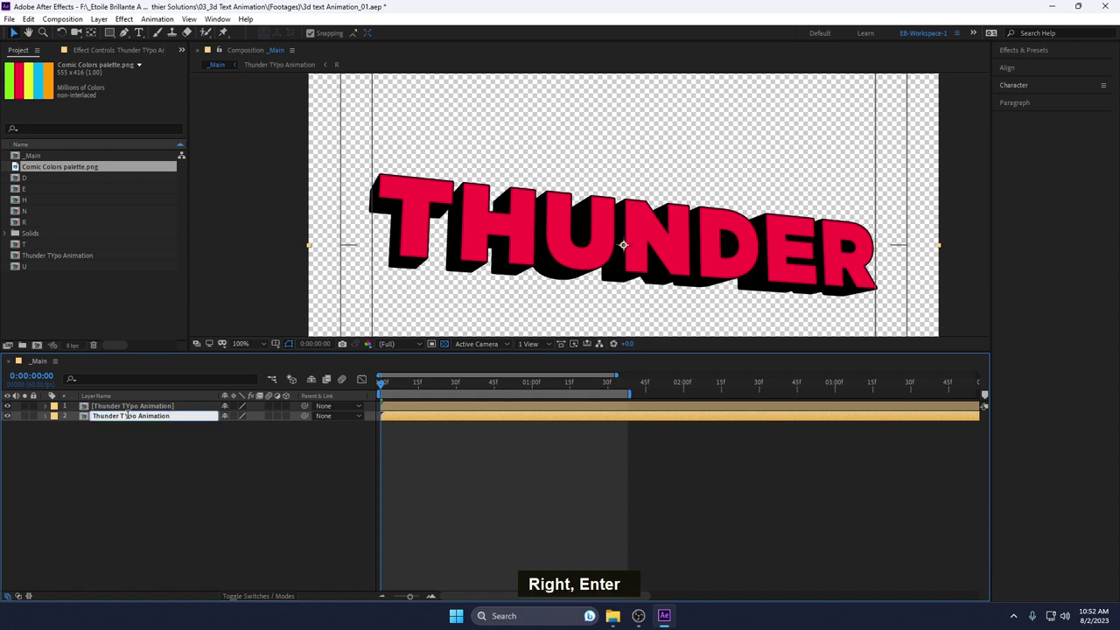
pyautogui.press('space')
pyautogui.write('- |u')
pyautogui.write('tline')
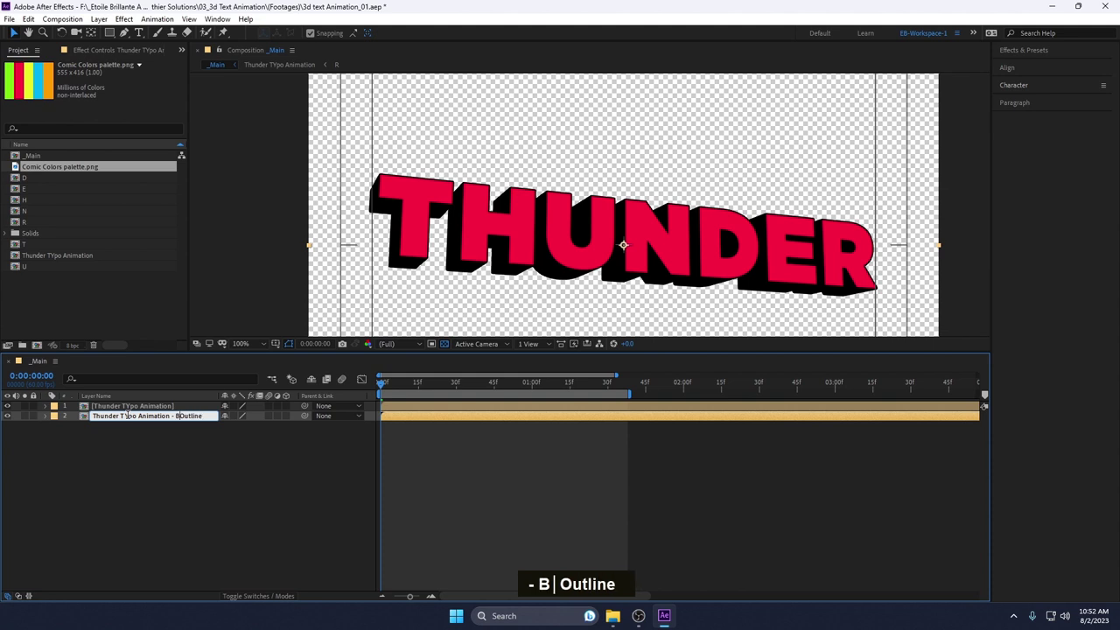
pyautogui.press('Return')
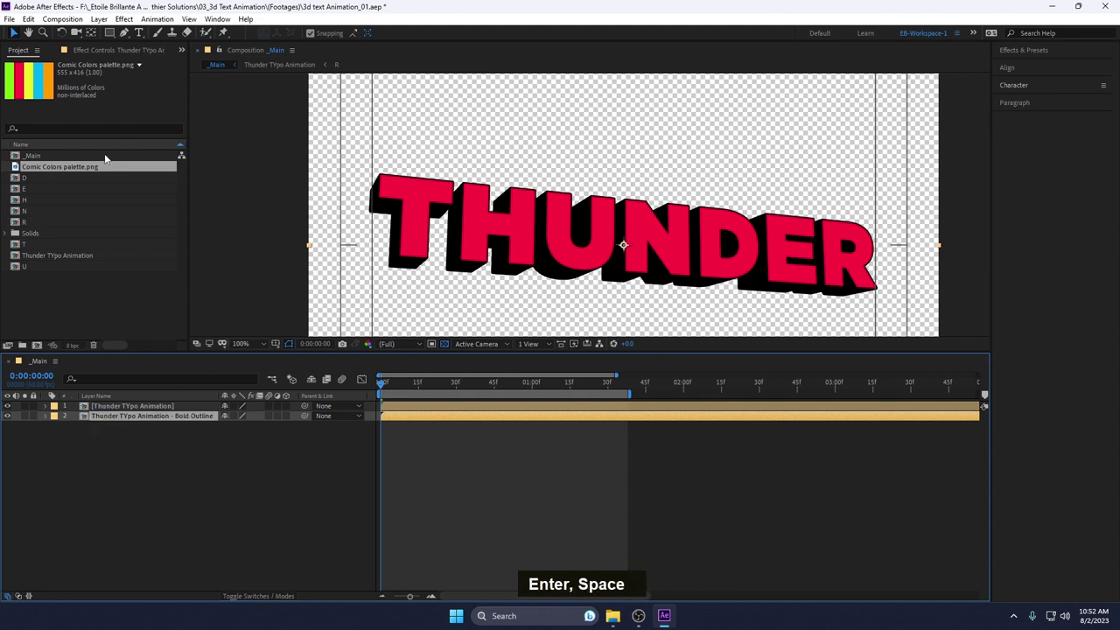
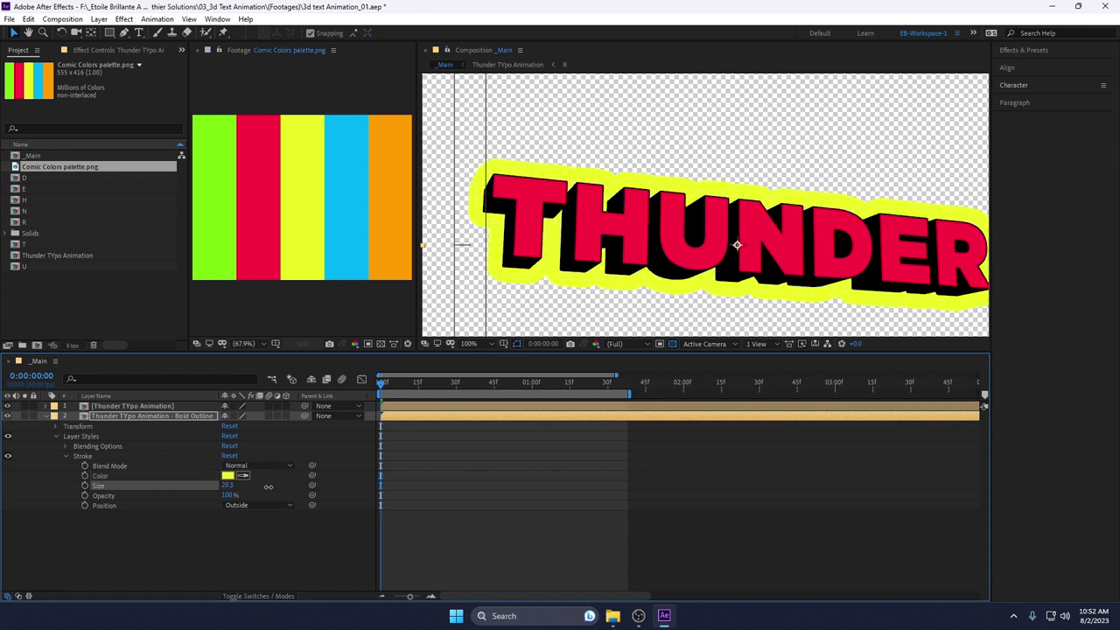
pyautogui.write('31')
pyautogui.press('Return')
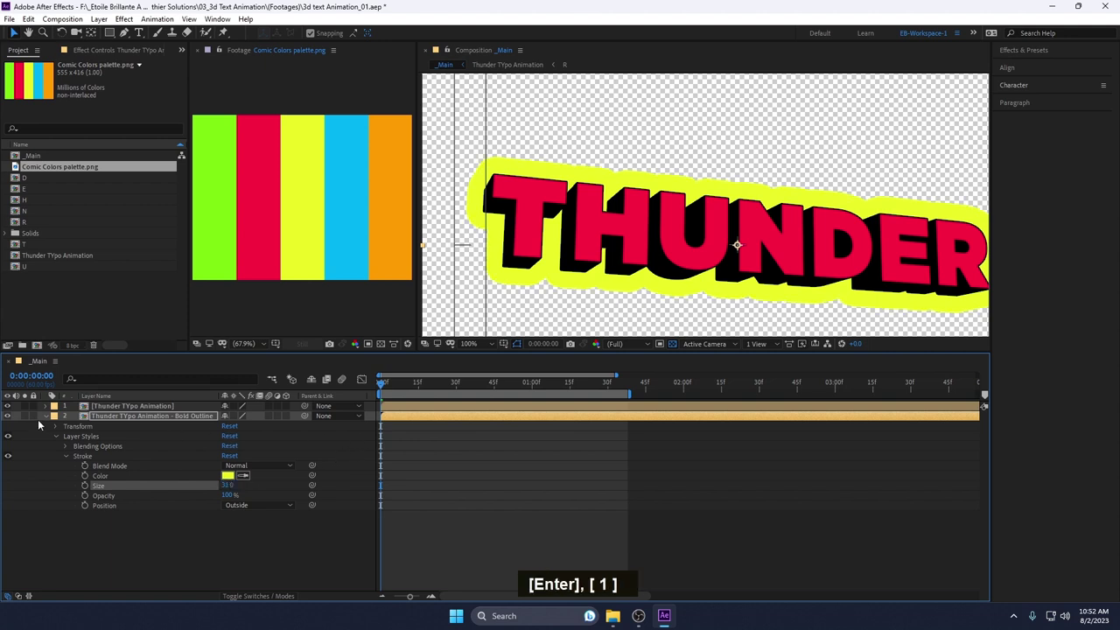
# - Duplicate the Bold Outline layer and rename the copy to end in 'stroke'
pyautogui.doubleClick(140, 418)
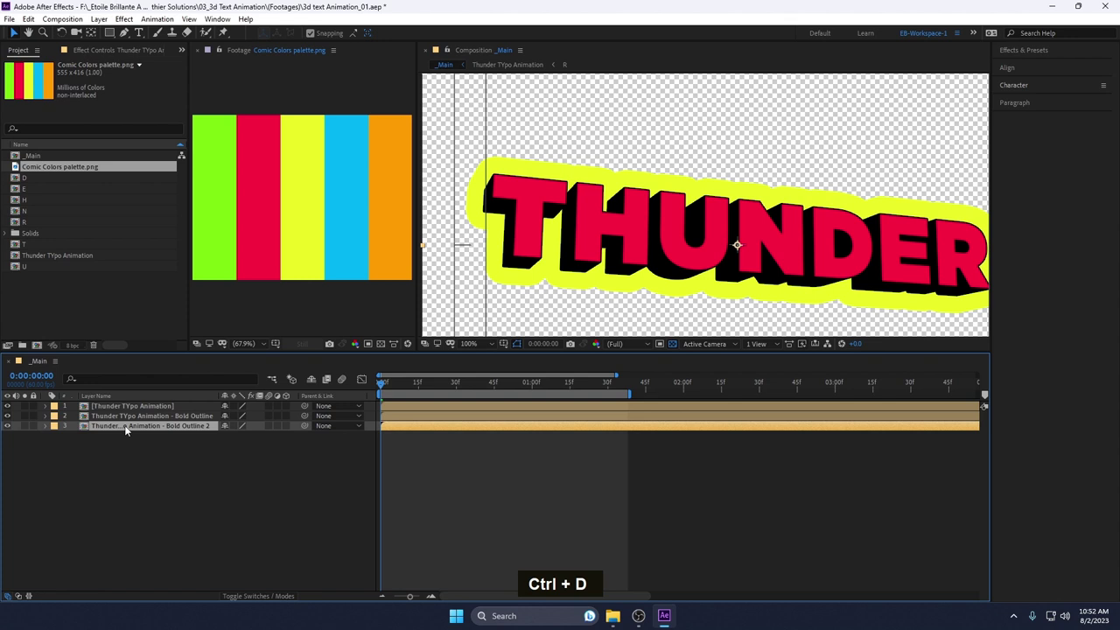
pyautogui.press('Return')
pyautogui.press('Right')
pyautogui.press('BackSpace')
pyautogui.write('stroke')
pyautogui.press('Return')
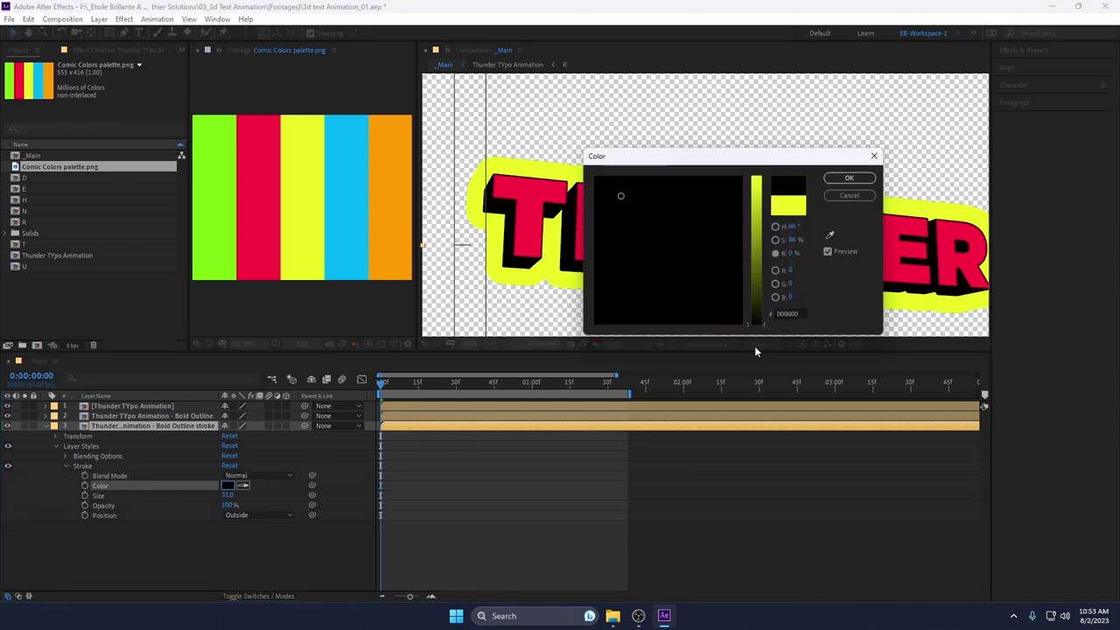
# - Set the stroke copy's black stroke size, trying 33 and 32 before settling on 3, then collapse it
pyautogui.scroll(3)
pyautogui.write('33')
pyautogui.press('Return')
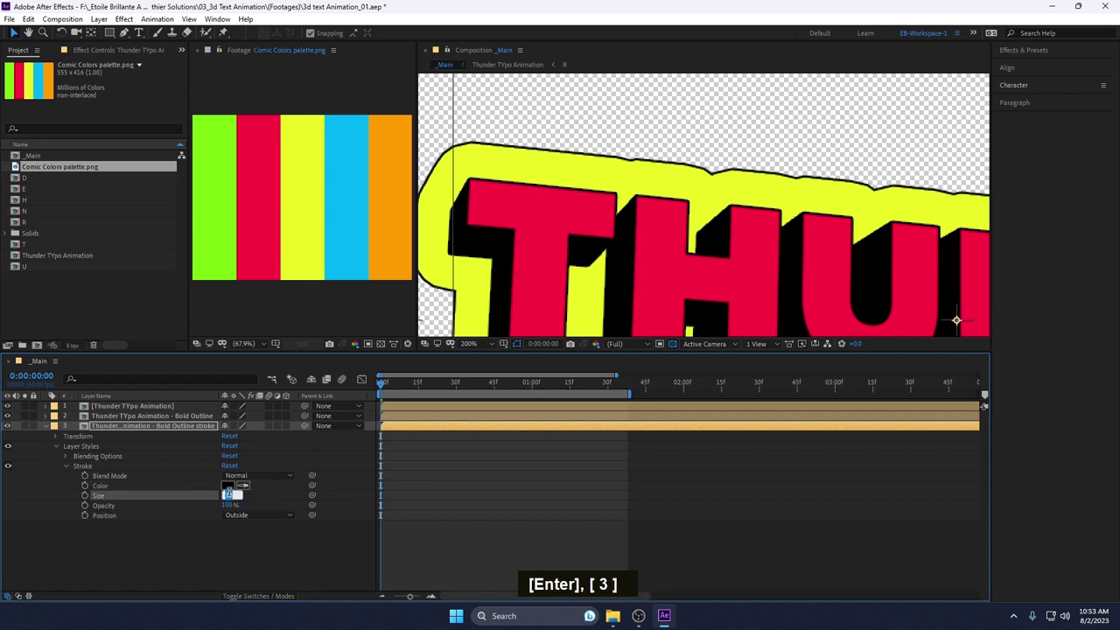
pyautogui.write('32')
pyautogui.press('Return')
pyautogui.write('3')
pyautogui.press('Return')
pyautogui.scroll(-3)
pyautogui.press('space')
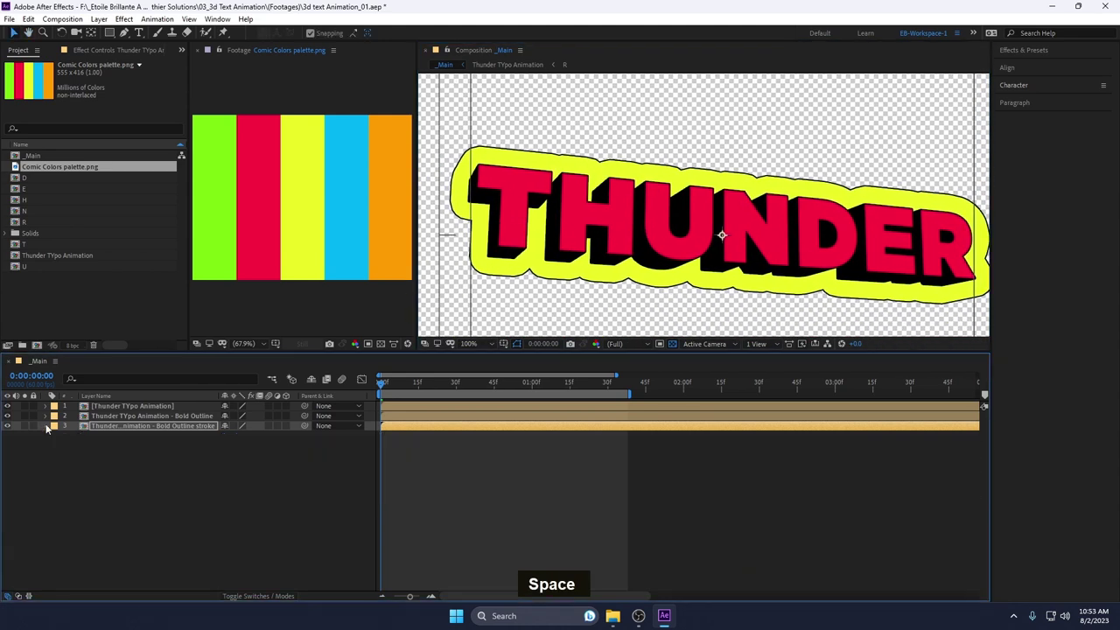
# - Duplicate again and rename the newest copy Black Shadow
pyautogui.press('ctrl+d')
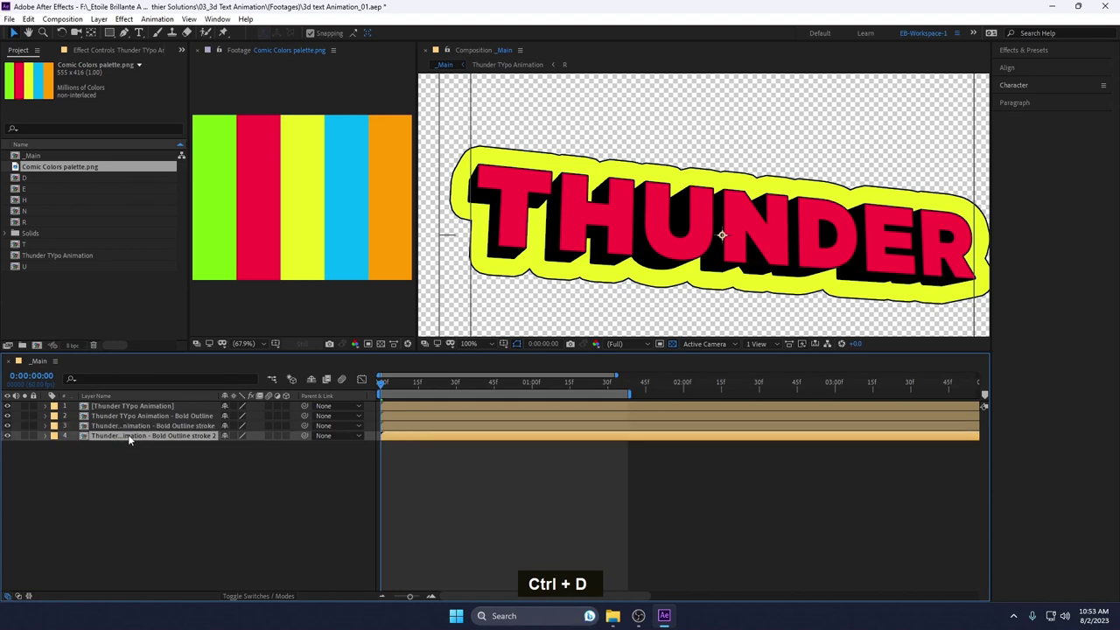
pyautogui.press('Return')
pyautogui.press('Right')
pyautogui.press('ctrl+shift+Left')
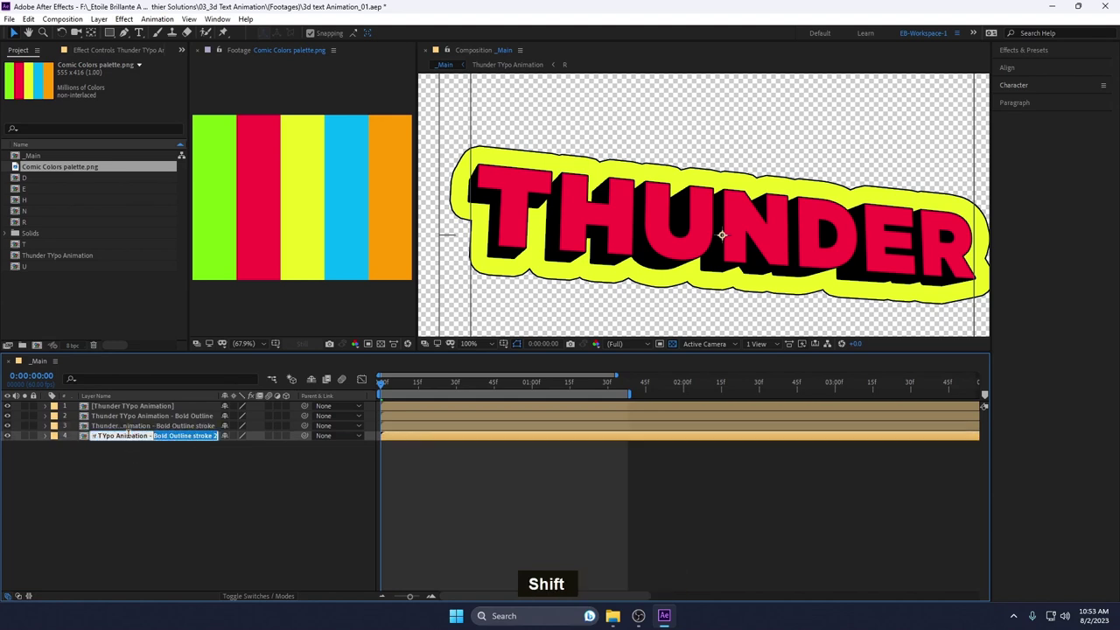
pyautogui.write('black shadow')
pyautogui.press('Return')
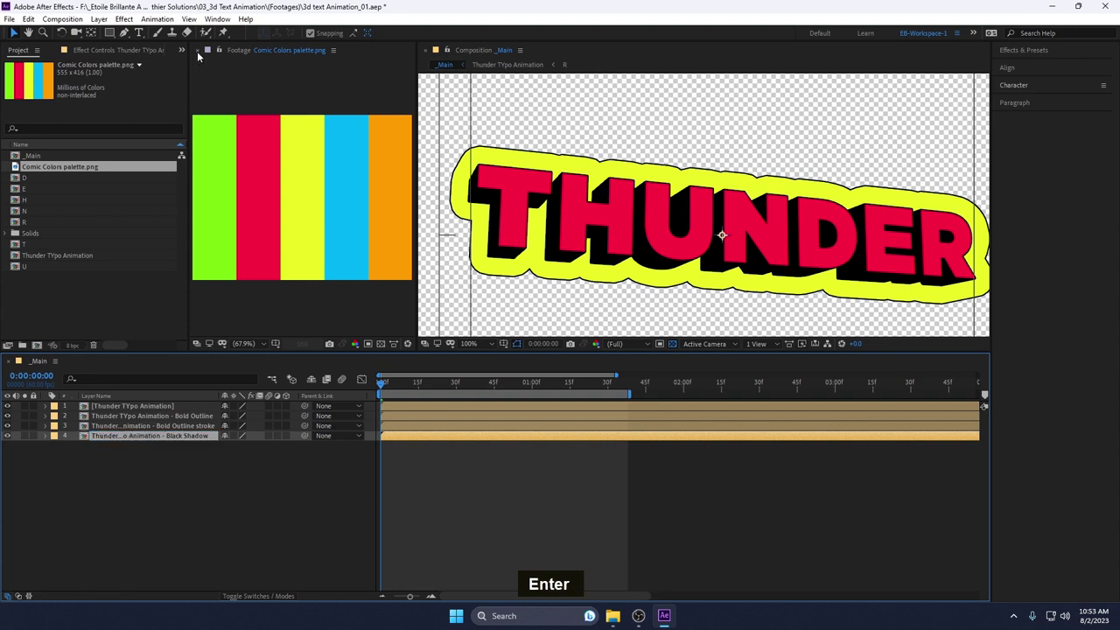
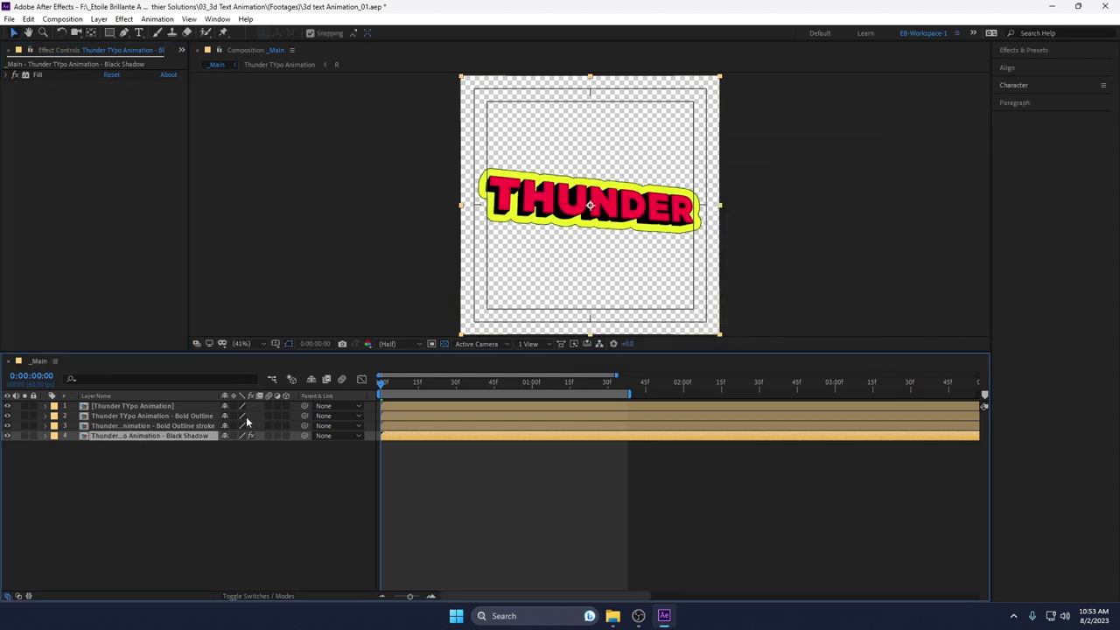
# - Nudge the Black Shadow layer down and left under the letters, then restore the project and palette views
pyautogui.press('shift+Down')
pyautogui.press('shift+Left')
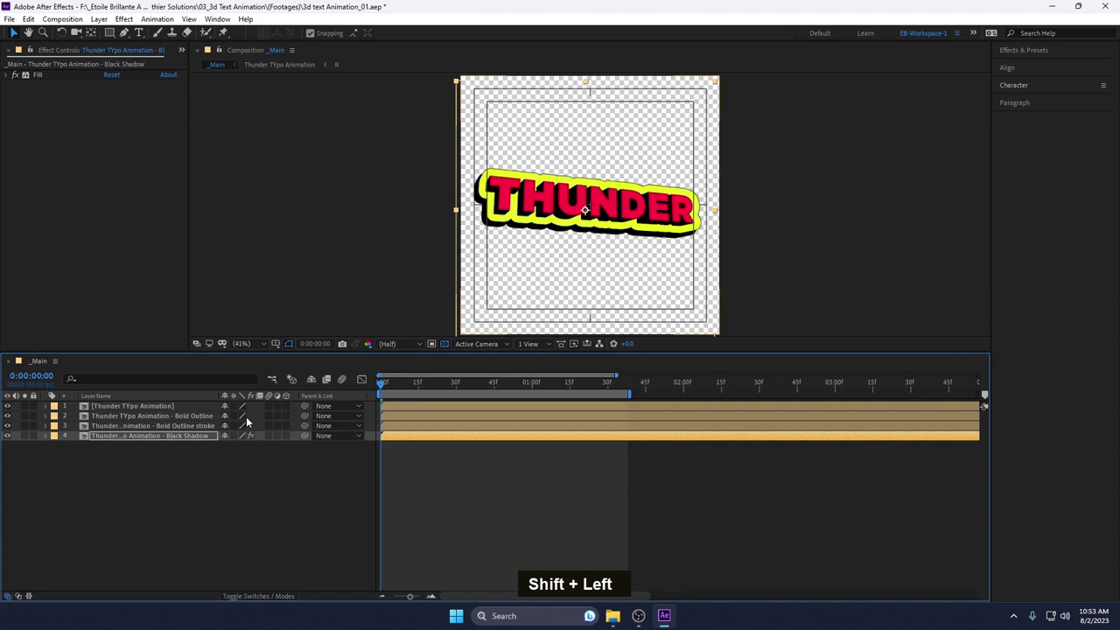
pyautogui.press('Down')
pyautogui.press('Right')
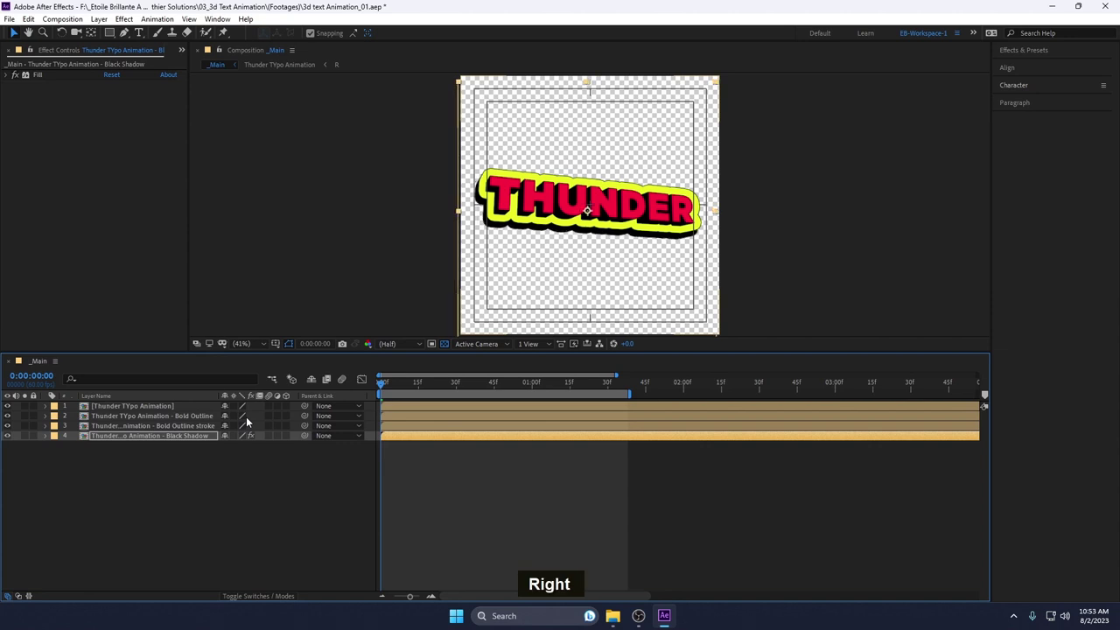
pyautogui.press('Up')
pyautogui.press('Down')
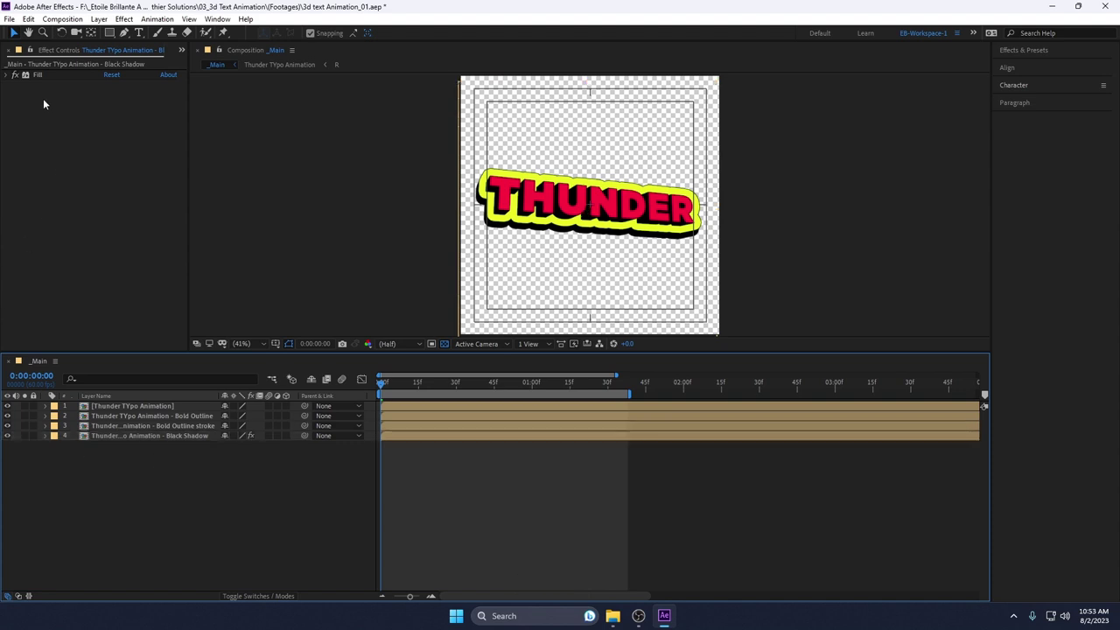
pyautogui.doubleClick(204, 64)
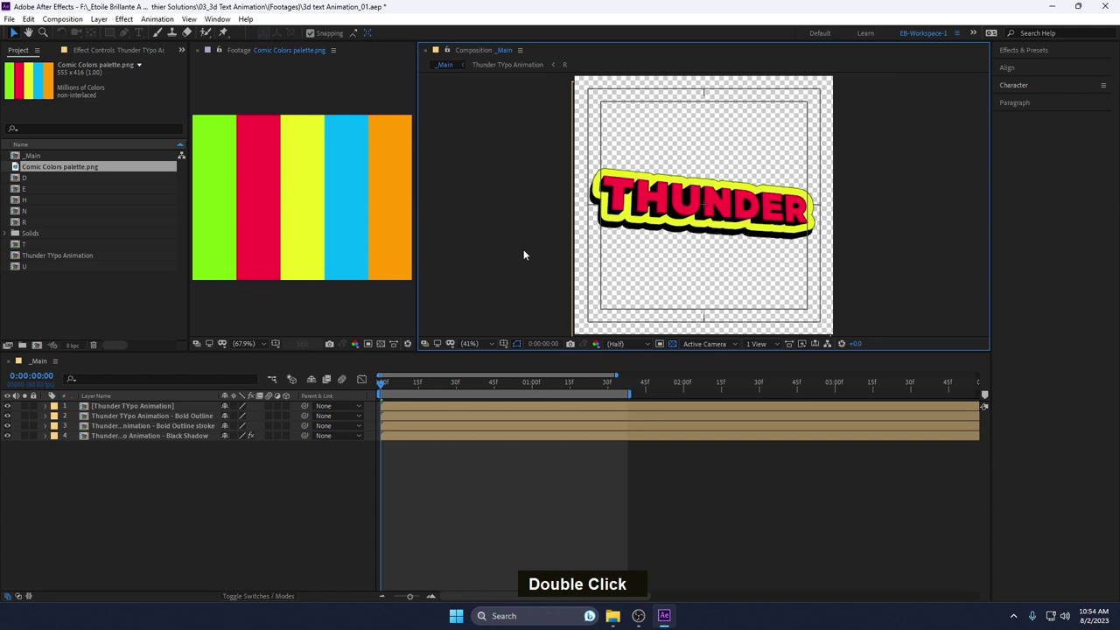
# - Create a new blue solid named Ground as the background layer
pyautogui.press('ctrl+y')
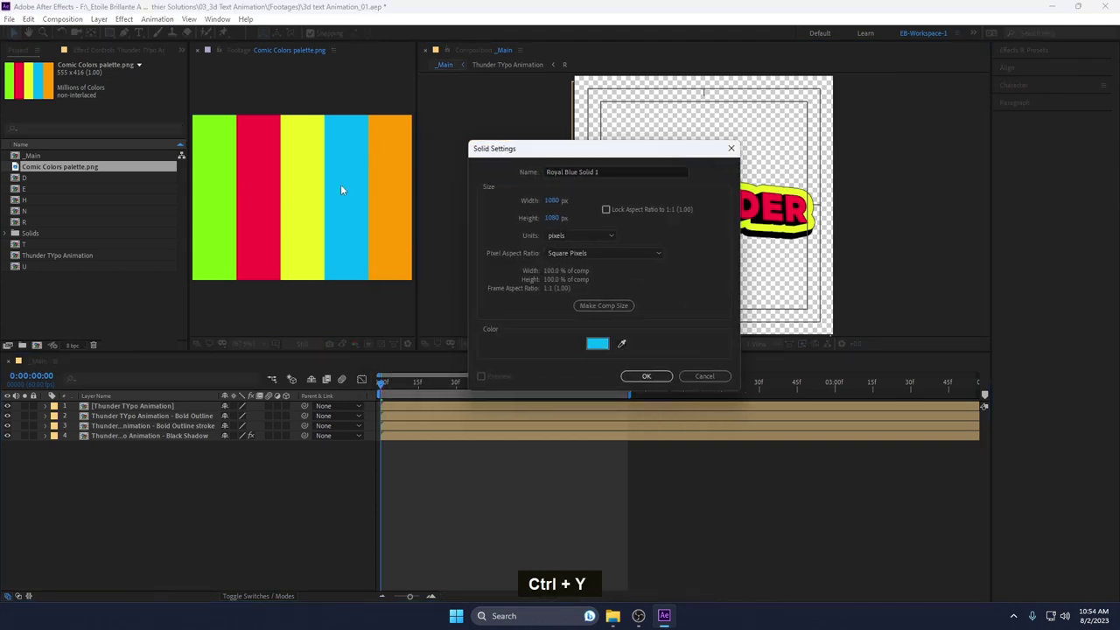
pyautogui.press('ctrl+a')
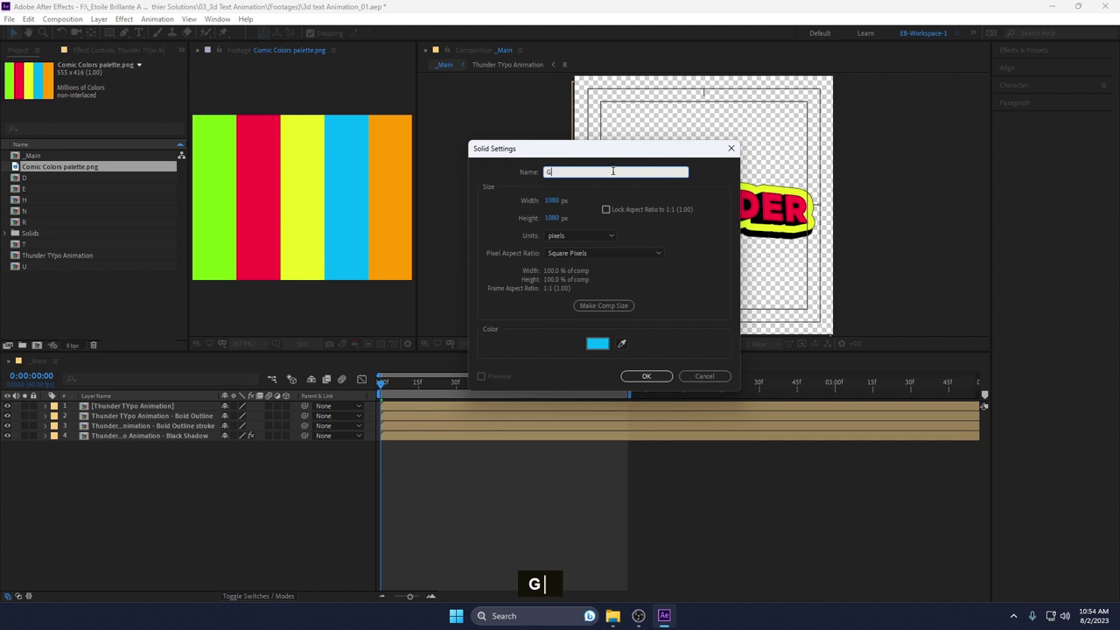
pyautogui.write('ground')
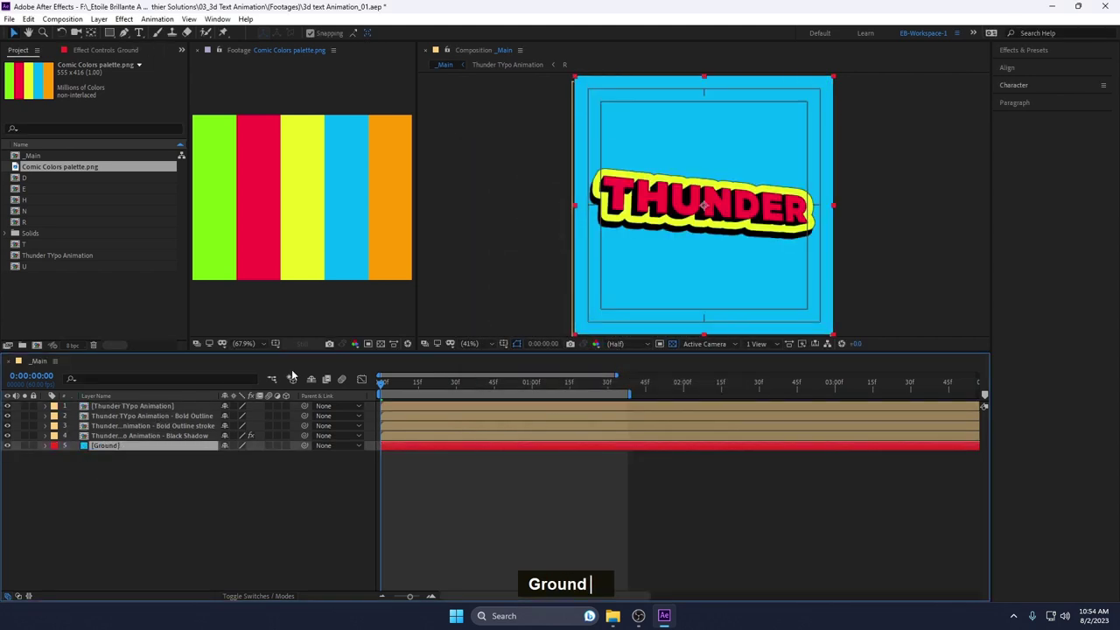
pyautogui.write('0')
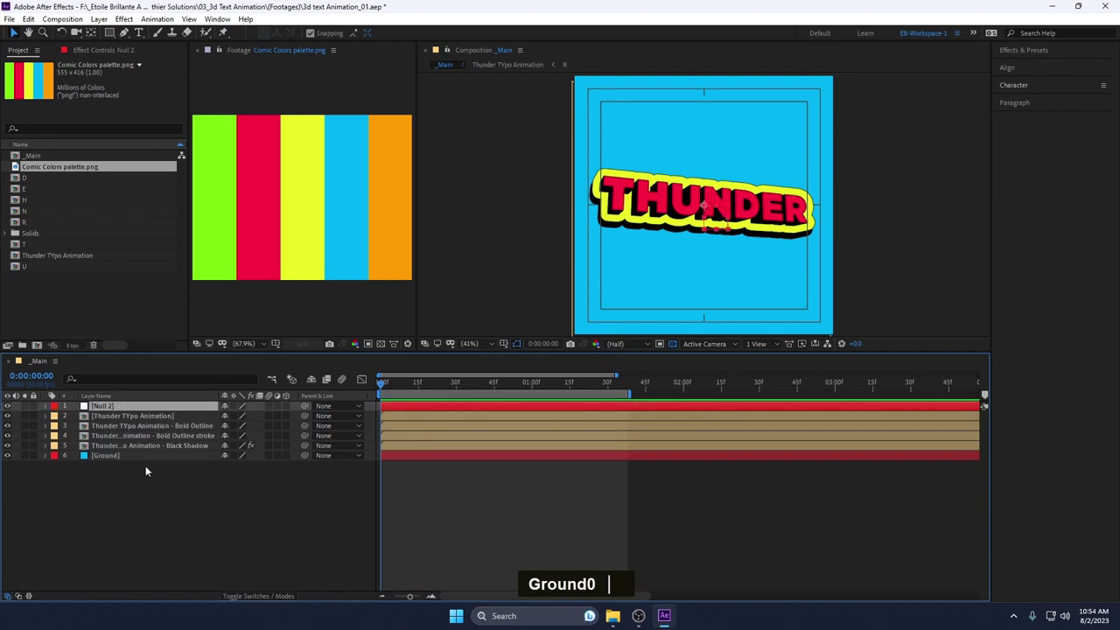
# - Rename the new null Position Controller, parent the THUNDER layers to it and reveal its Position
pyautogui.press('Return')
pyautogui.write('psition controlle')
pyautogui.press('Return')
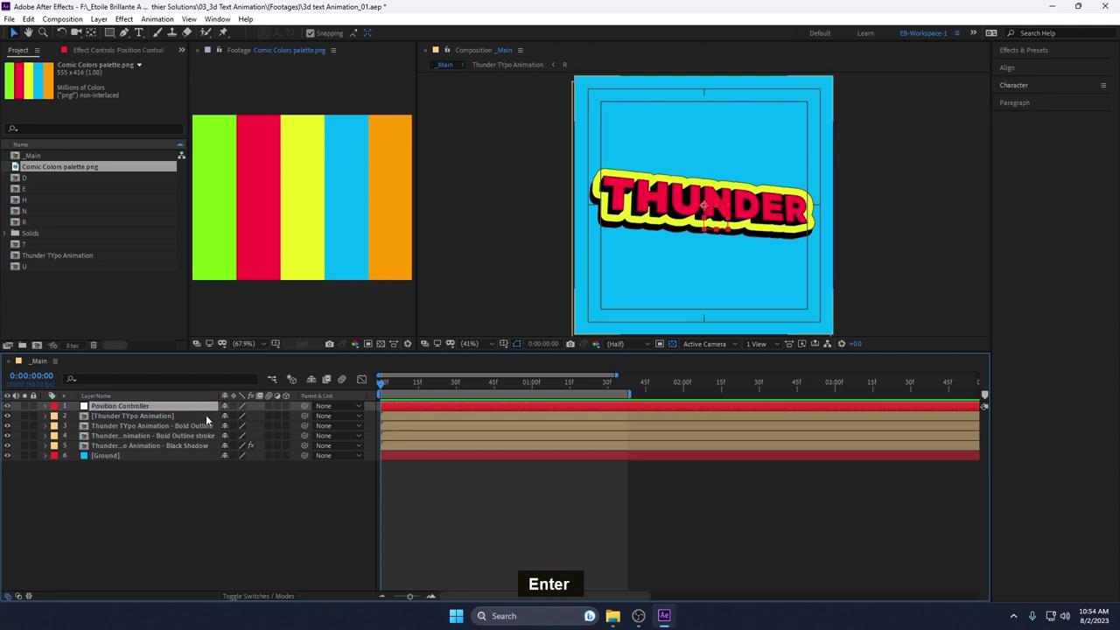
pyautogui.click(150, 449)
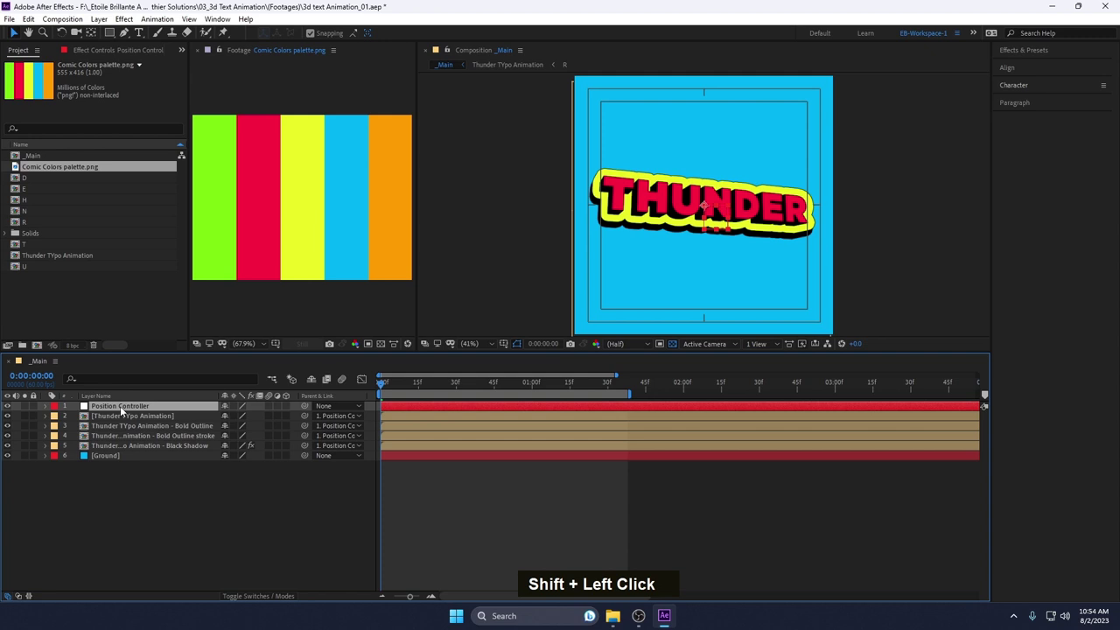
pyautogui.write('p')
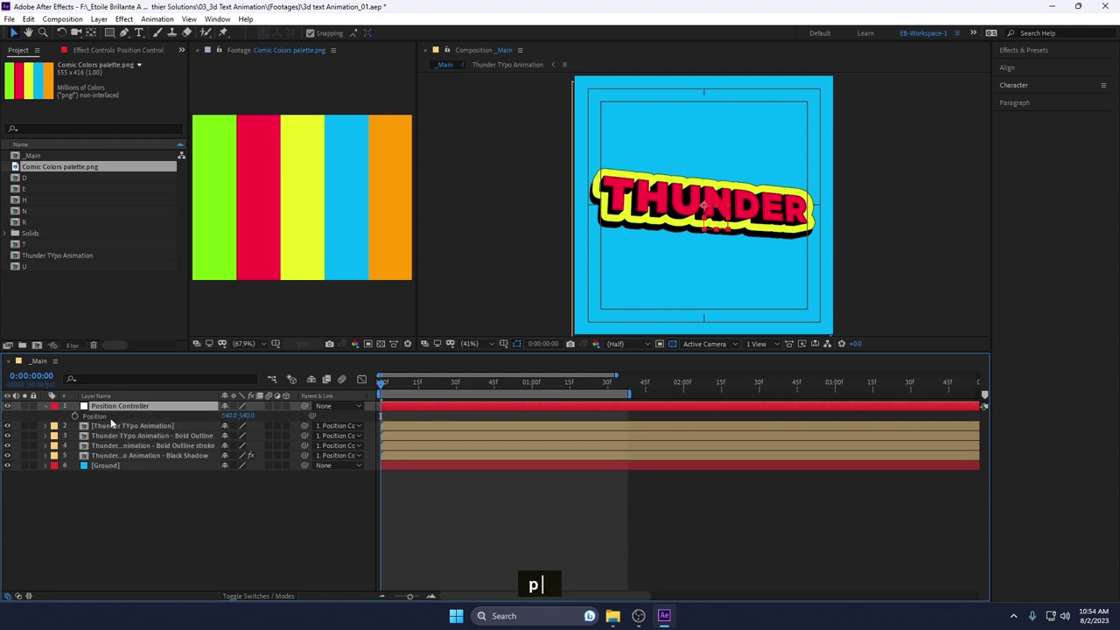
# - Separate Position into dimensions and start a wiggle expression on Y Position
pyautogui.rightClick(112, 423)
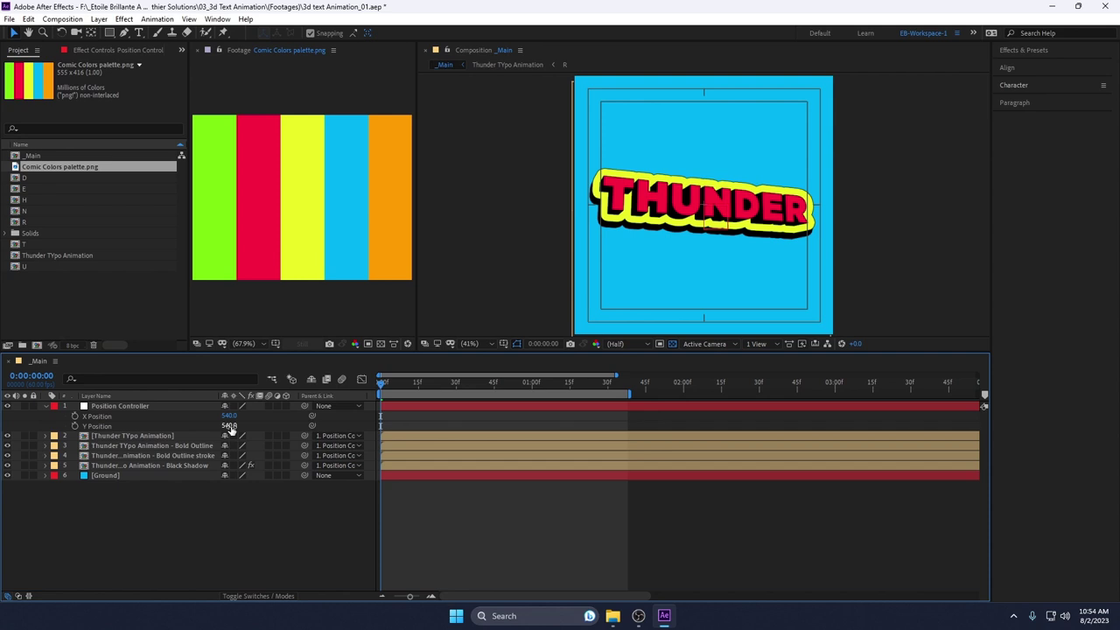
pyautogui.press('ctrl+z')
pyautogui.click(78, 430)
pyautogui.write('wigg')
pyautogui.press('Return')
# - Enter the wiggle frequency and amplitude values, ending with wiggle(4,10), and collapse the layer
pyautogui.write('6')
pyautogui.write(',1')
pyautogui.write('2')
pyautogui.press('Return')
pyautogui.write('0')
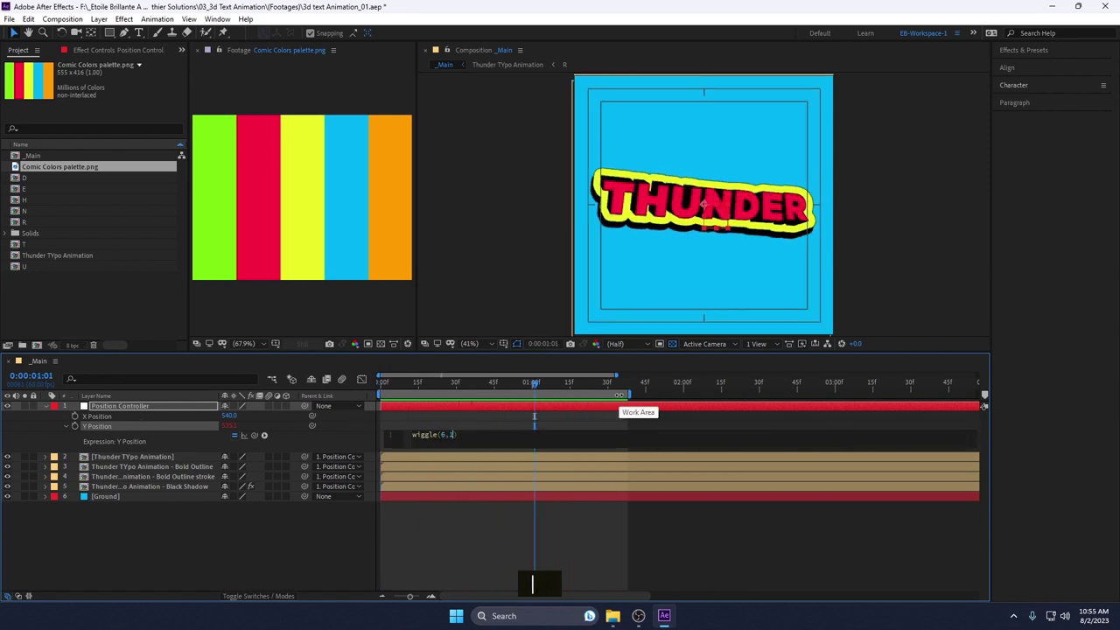
pyautogui.write('0')
pyautogui.press('Return')
pyautogui.press('4')
pyautogui.write('0|')
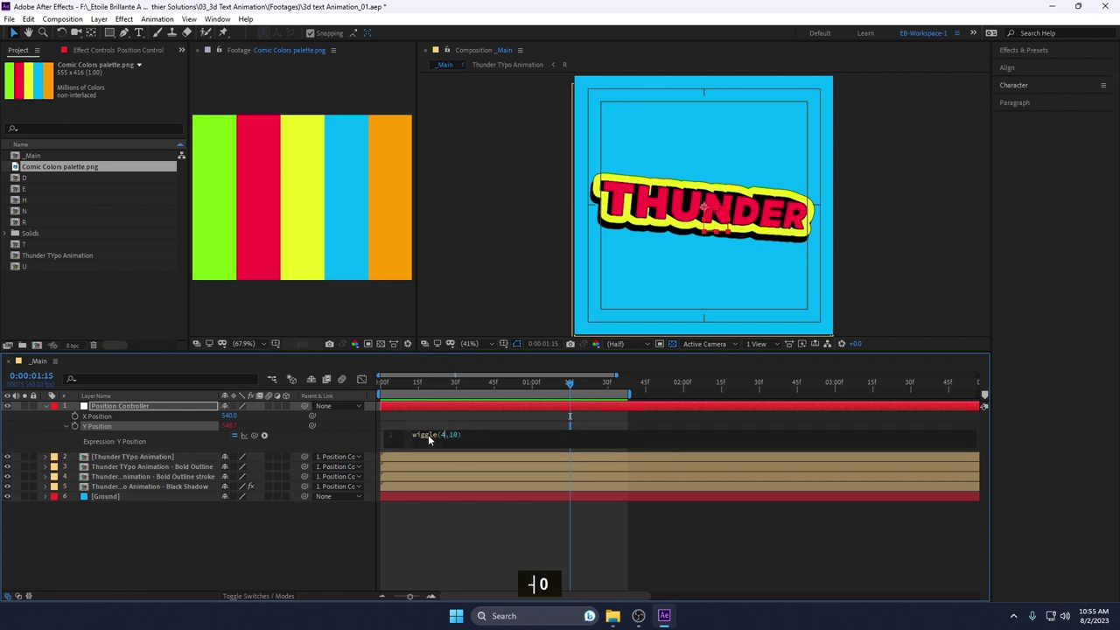
pyautogui.press('Return')
# - Draw a yellow star with red outline, centre it in the comp, and begin renaming the layer
pyautogui.press('5')
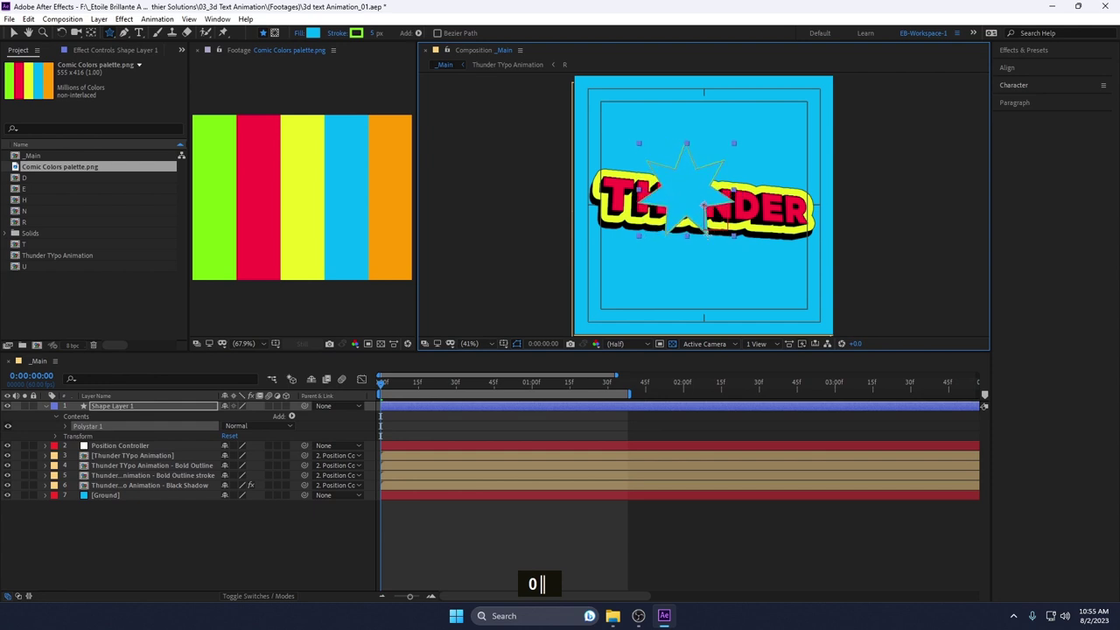
pyautogui.write('0')
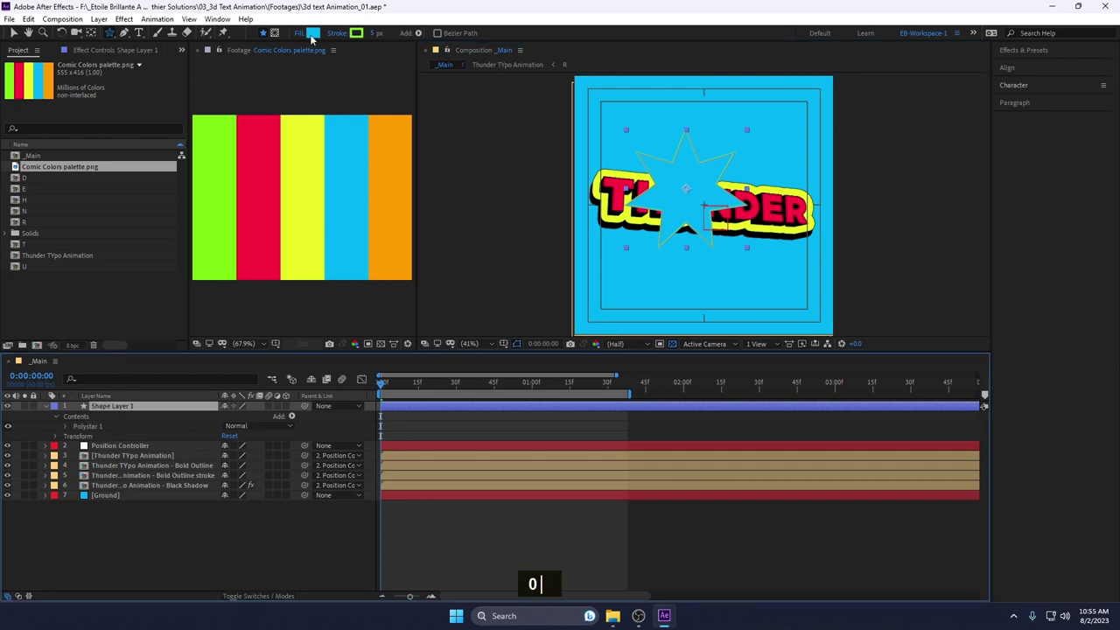
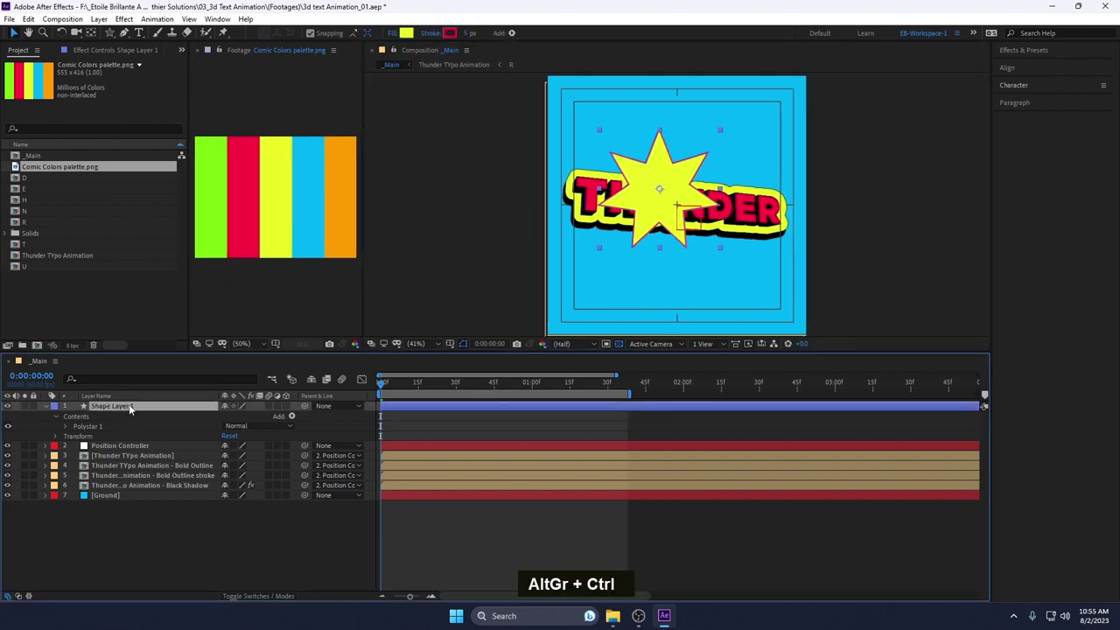
pyautogui.press('ctrl+alt+Home')
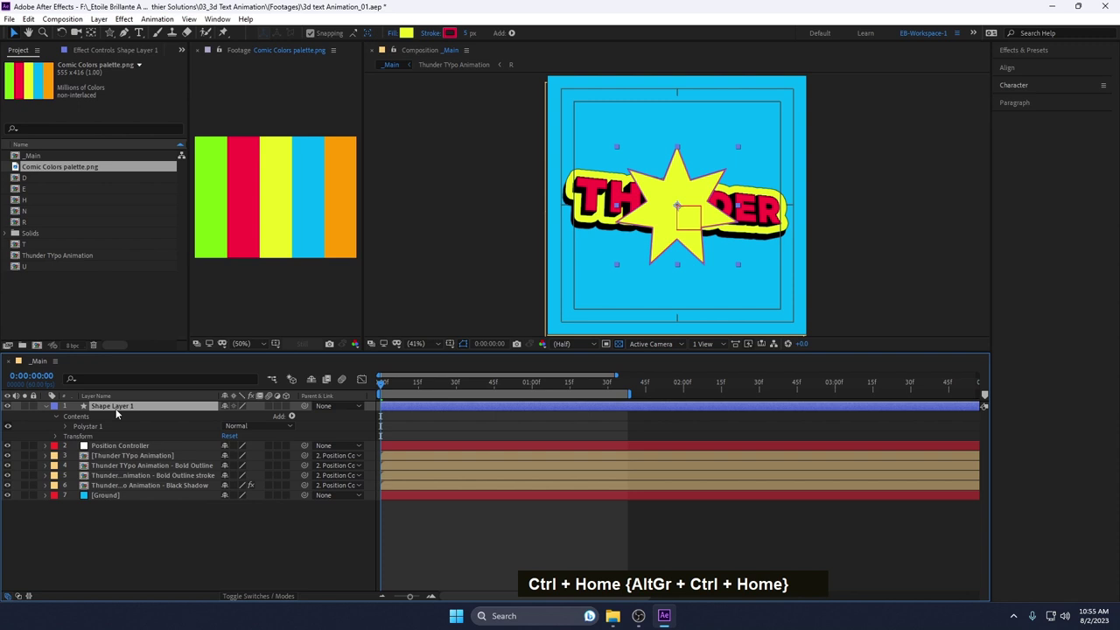
pyautogui.press('Return')
pyautogui.write('d')
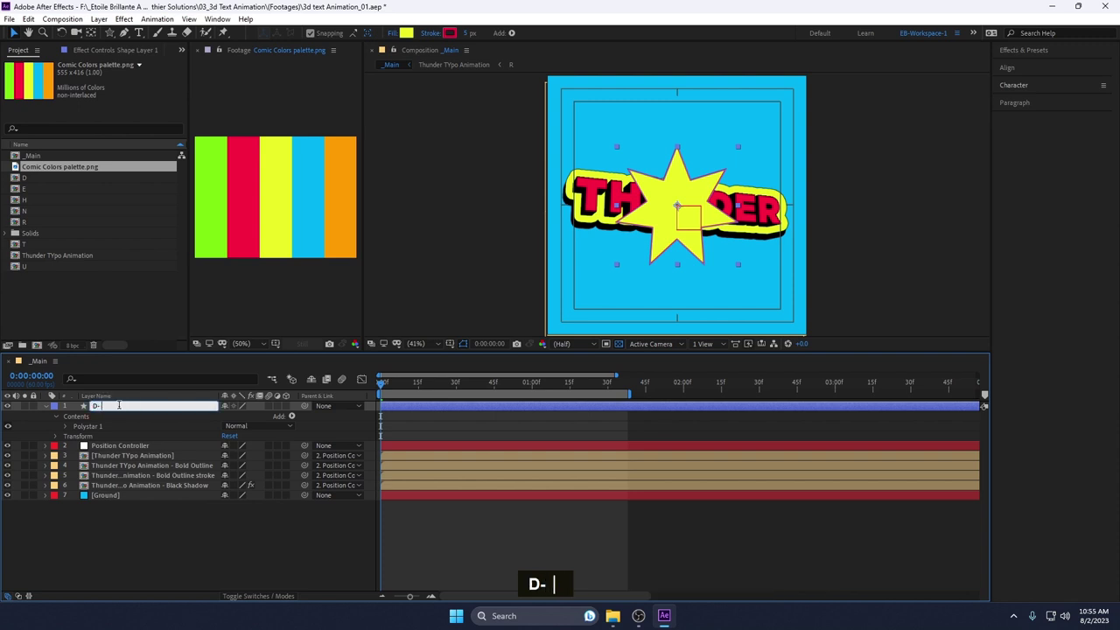
# - Finish the name 'D- Element' and keyframe Scale from 0% to about 582%
pyautogui.write('- element')
pyautogui.press('Return')
pyautogui.write('s')
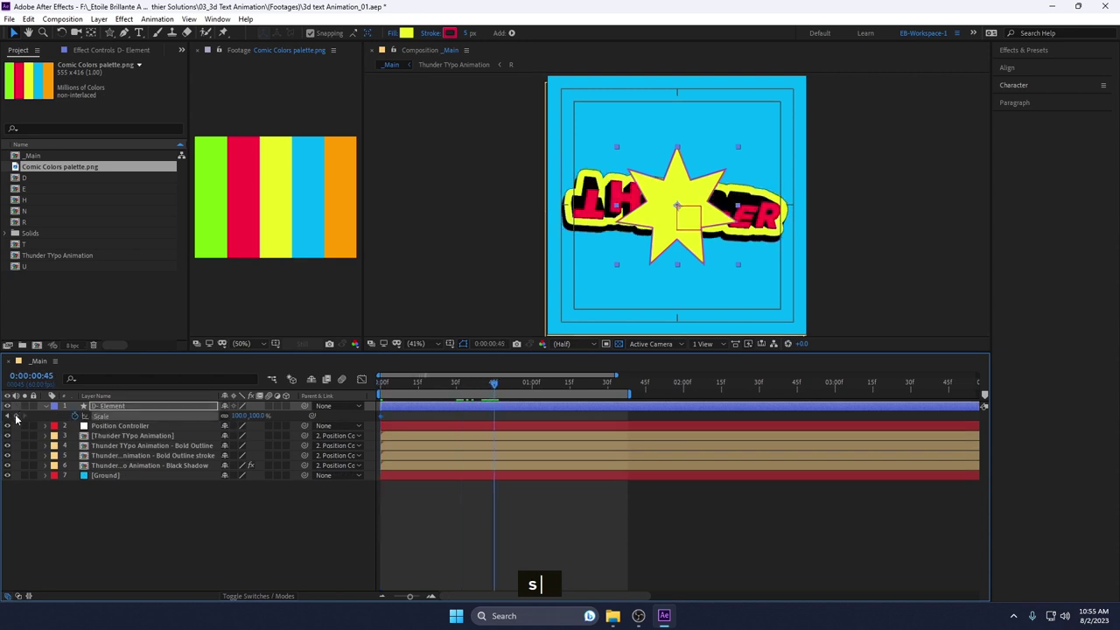
pyautogui.press('Return')
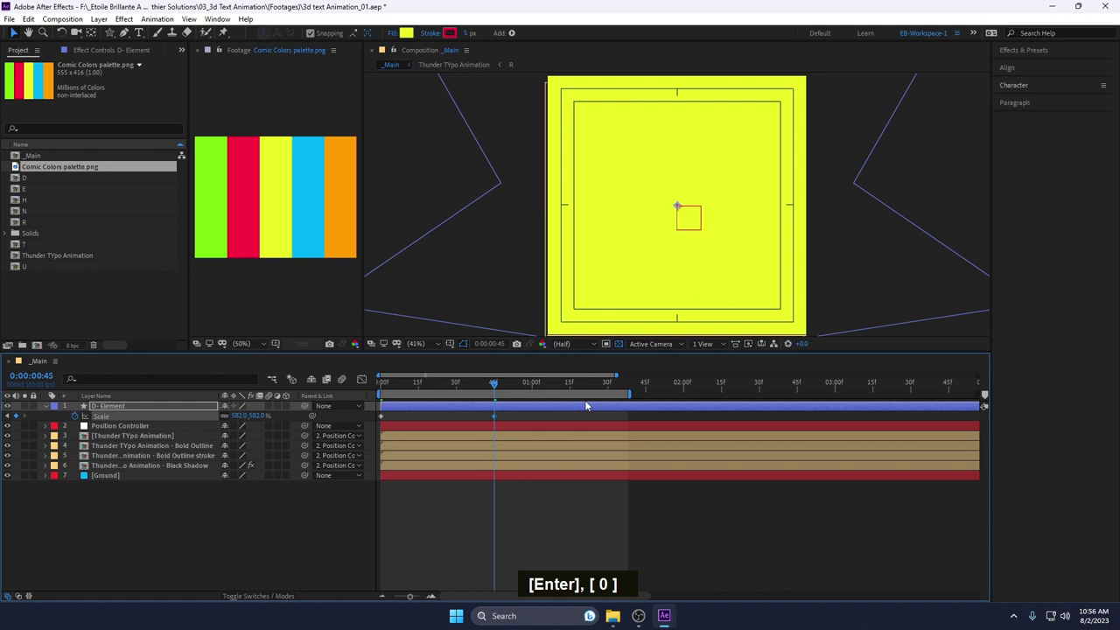
# - Trim the star layer at the current frame and Easy Ease the scale keyframes
pyautogui.press('ctrl+shift+d')
pyautogui.press('shift+Delete')
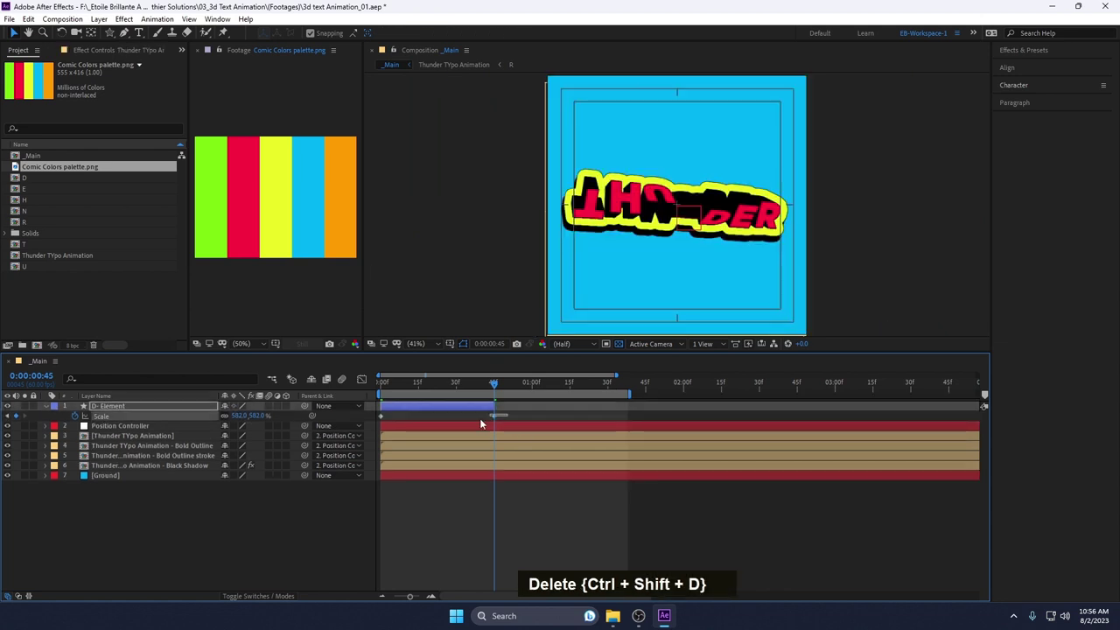
pyautogui.press('F9')
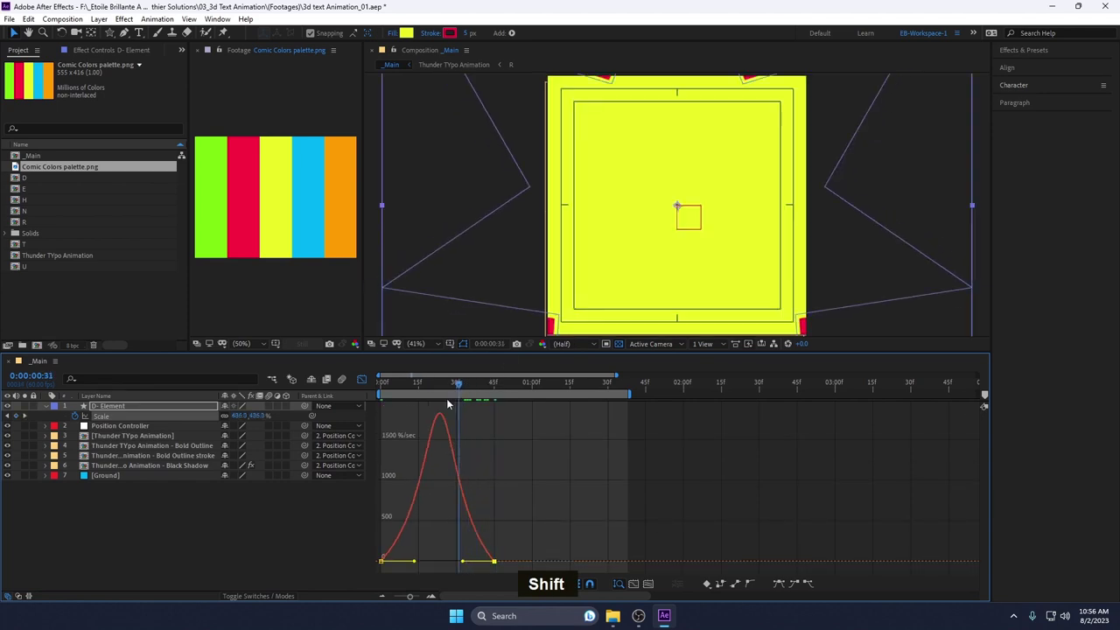
pyautogui.press('space')
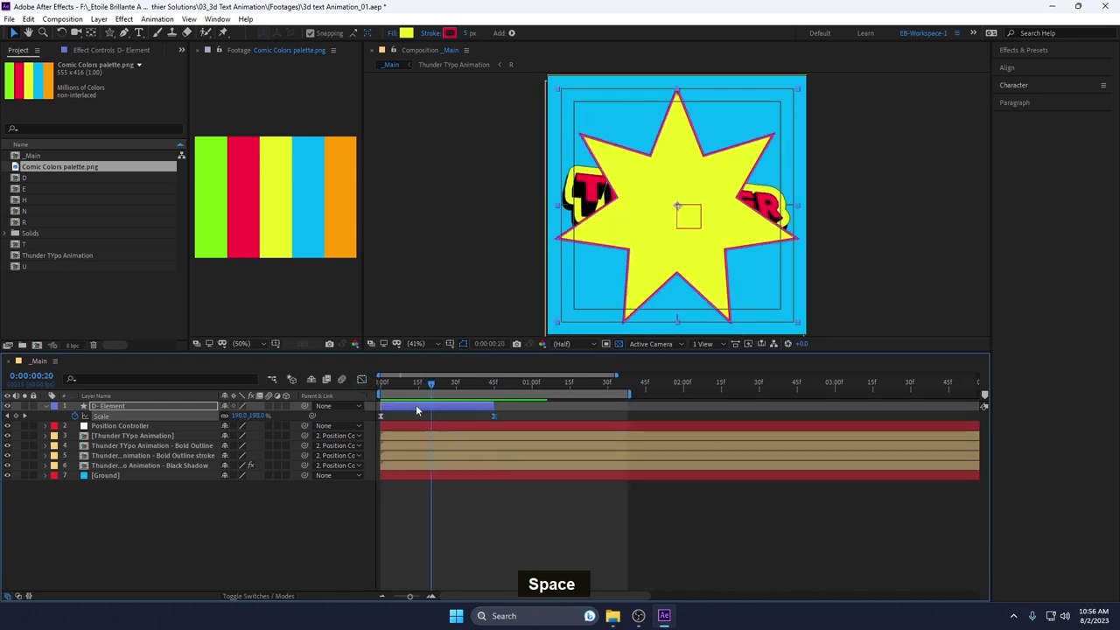
# - Duplicate the star twice for green/orange and blue/red bursts, staggered behind the text
pyautogui.press('ctrl+d')
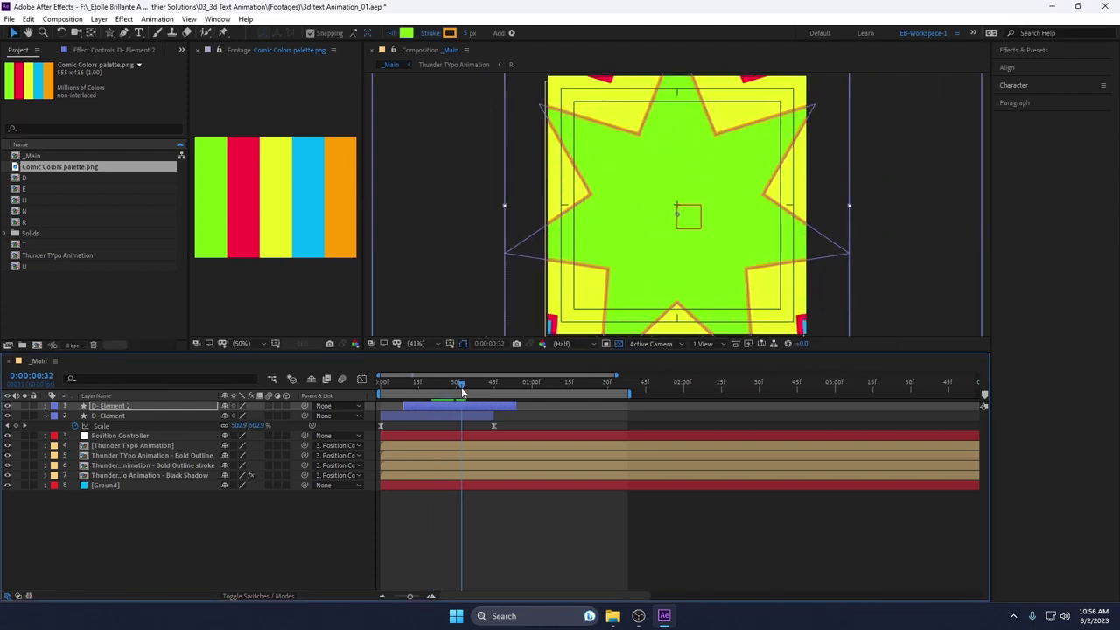
pyautogui.press('ctrl+d')
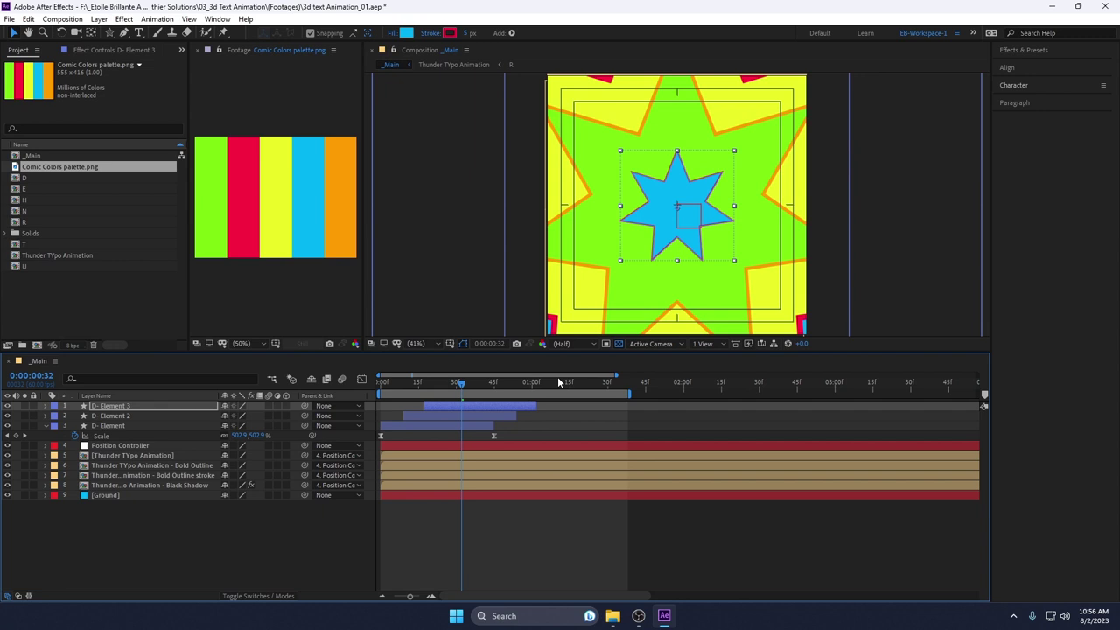
# - Select the three D- Element layers and reveal their keyframes to retime the bursts
pyautogui.click(115, 434)
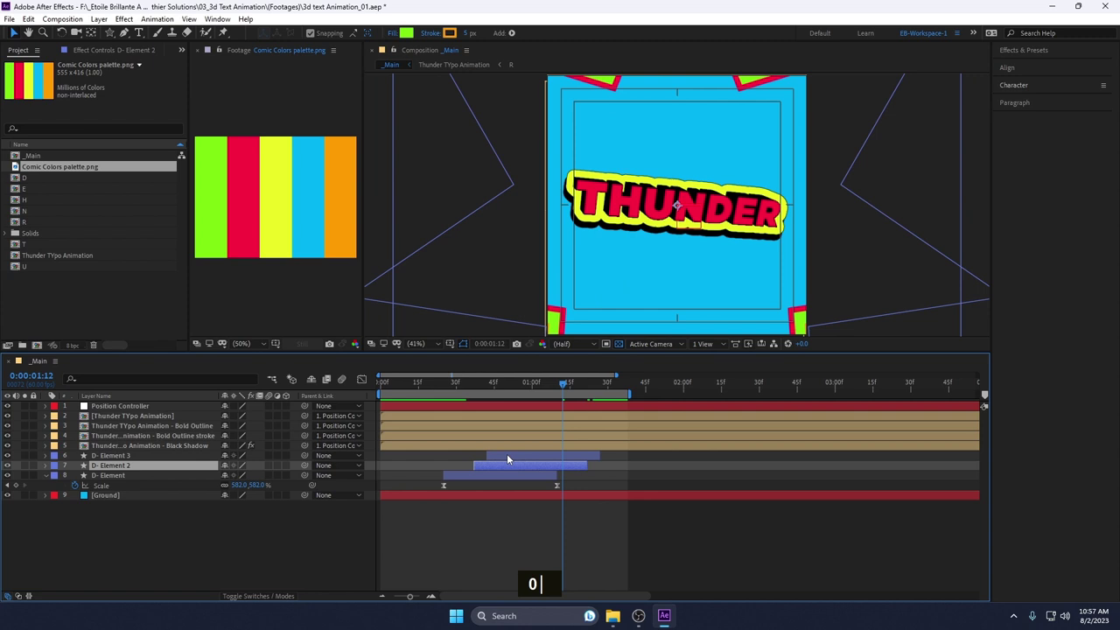
pyautogui.click(524, 477)
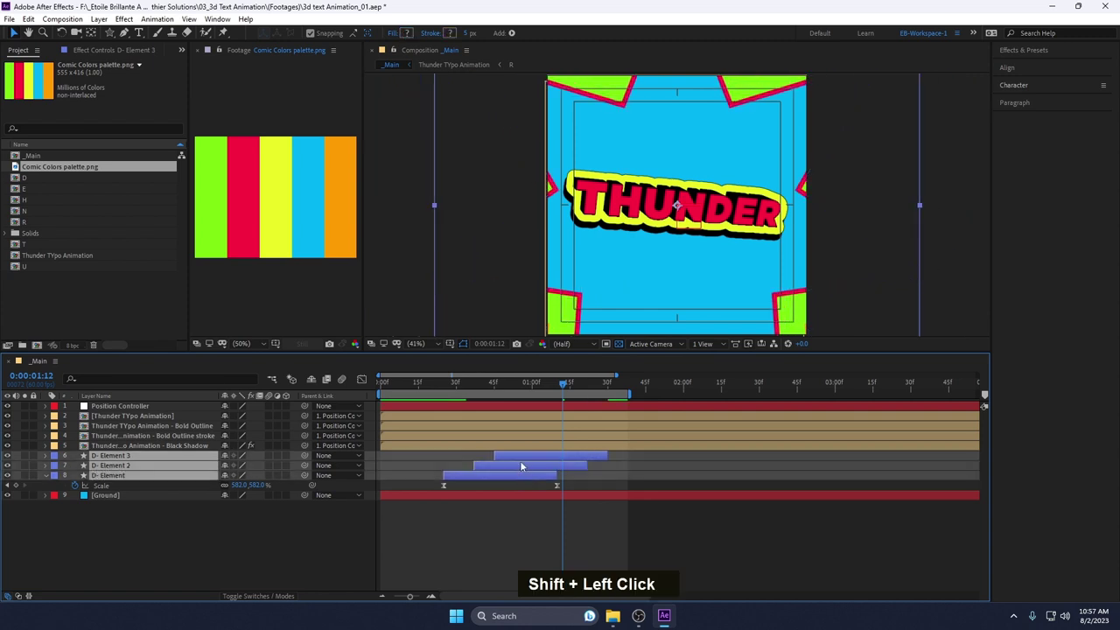
pyautogui.write('u')
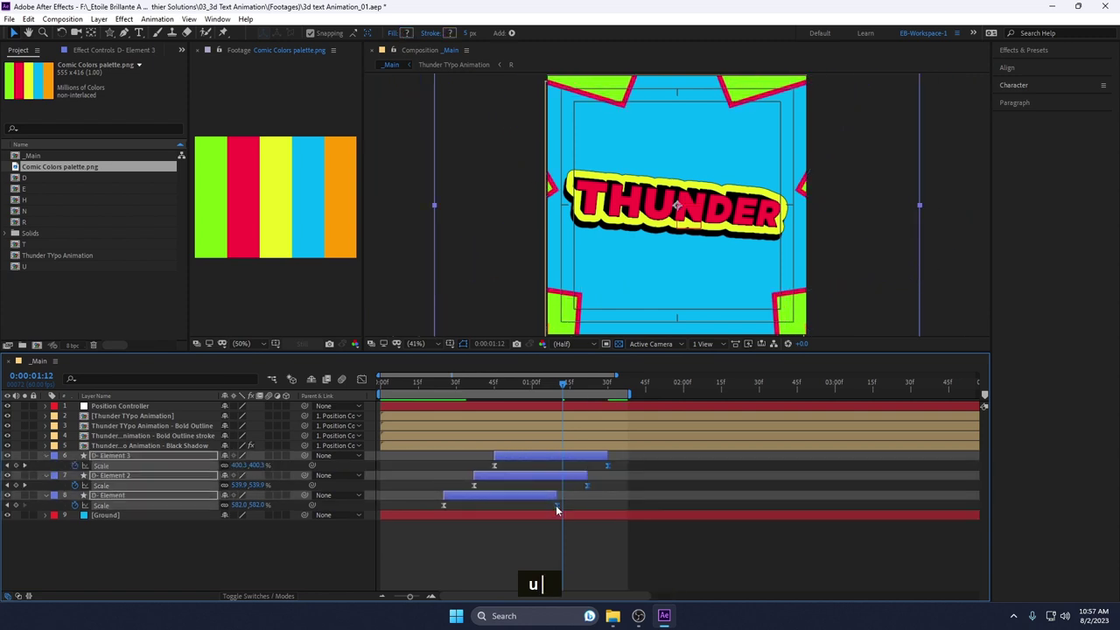